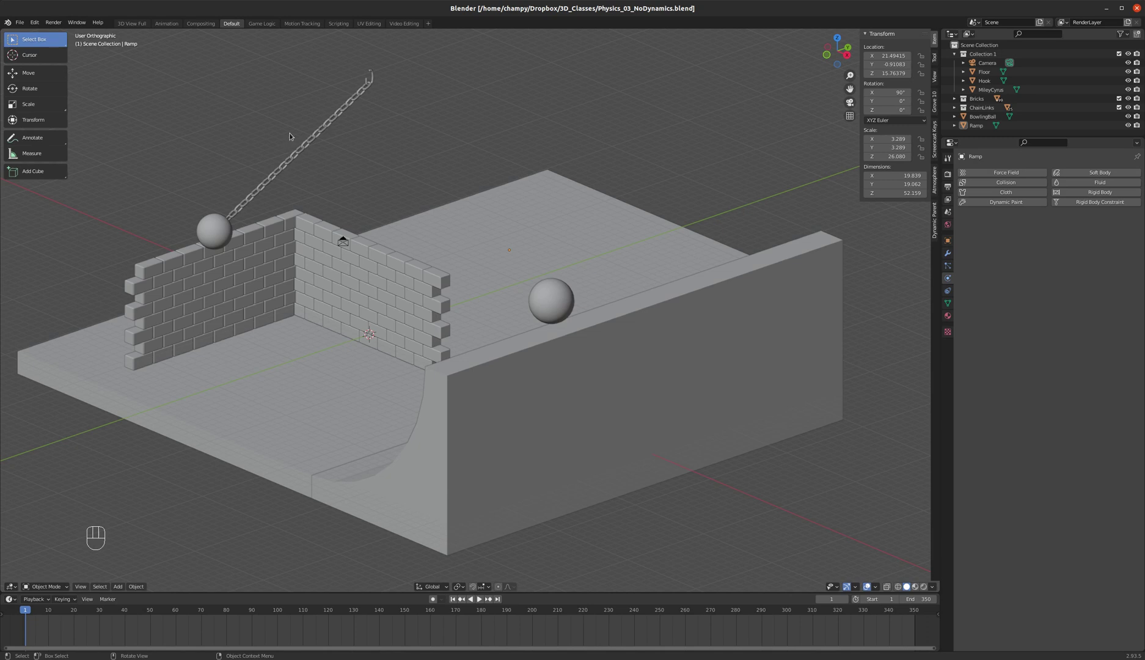
Step: Orbit and zoom around the scene to inspect the brick wall, floor and curved ramp
left_click_drag(297, 142, 313, 147)
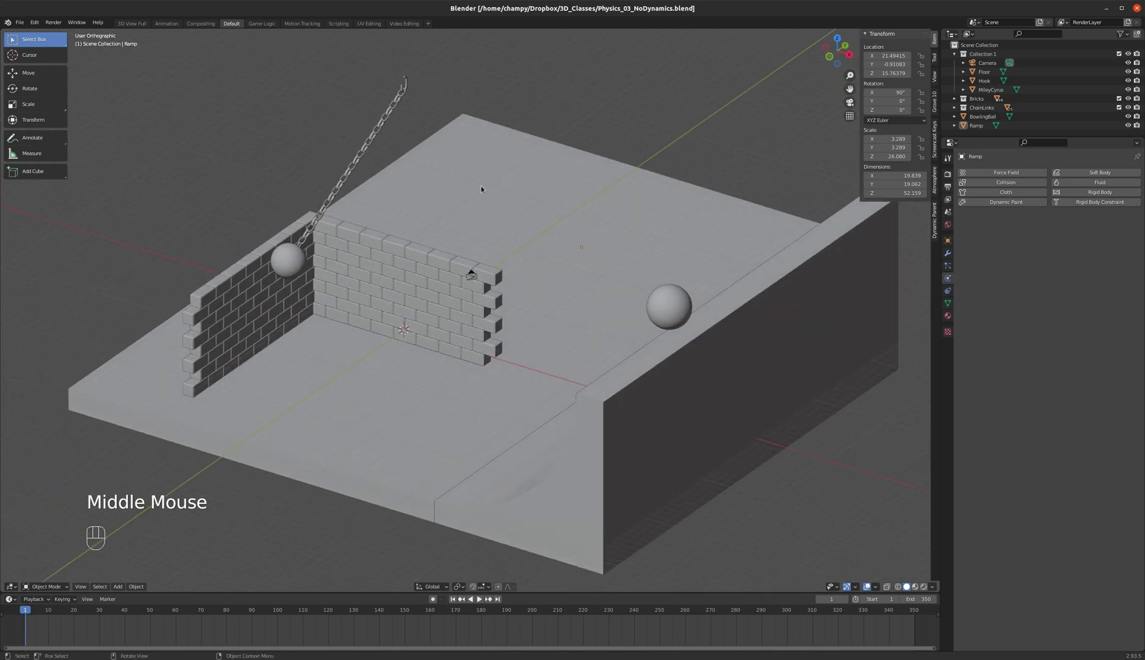
left_click_drag(474, 181, 440, 177)
middle_click(438, 177)
left_click(441, 172)
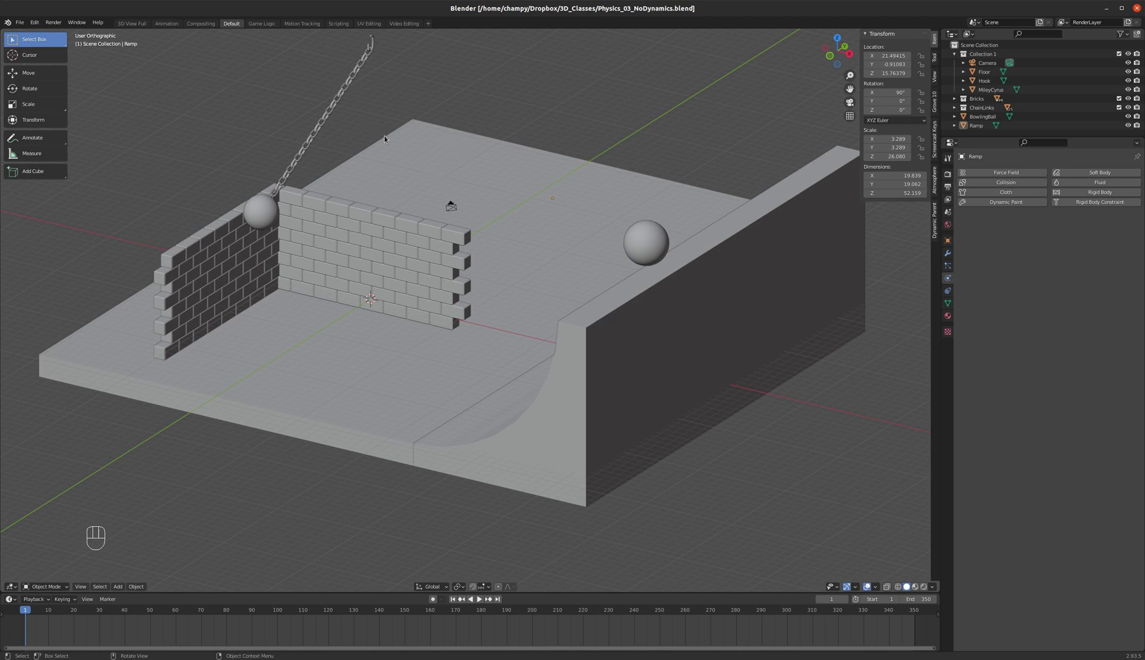
scroll("down", 3)
scroll("up", 3)
middle_click(408, 182)
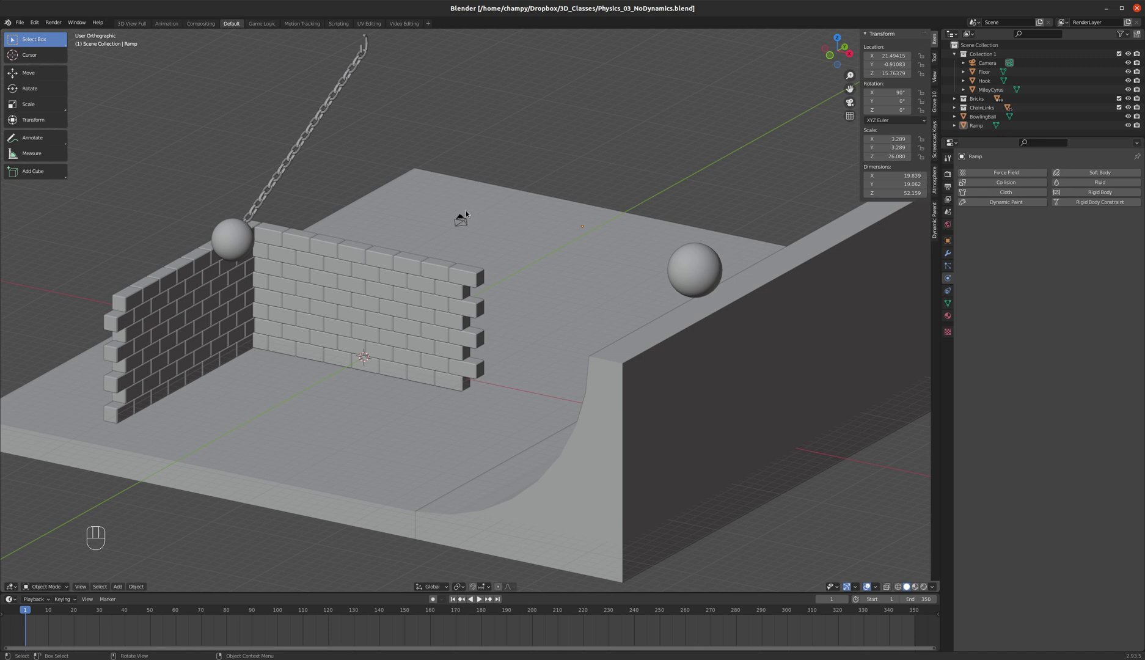
left_click_drag(479, 222, 492, 225)
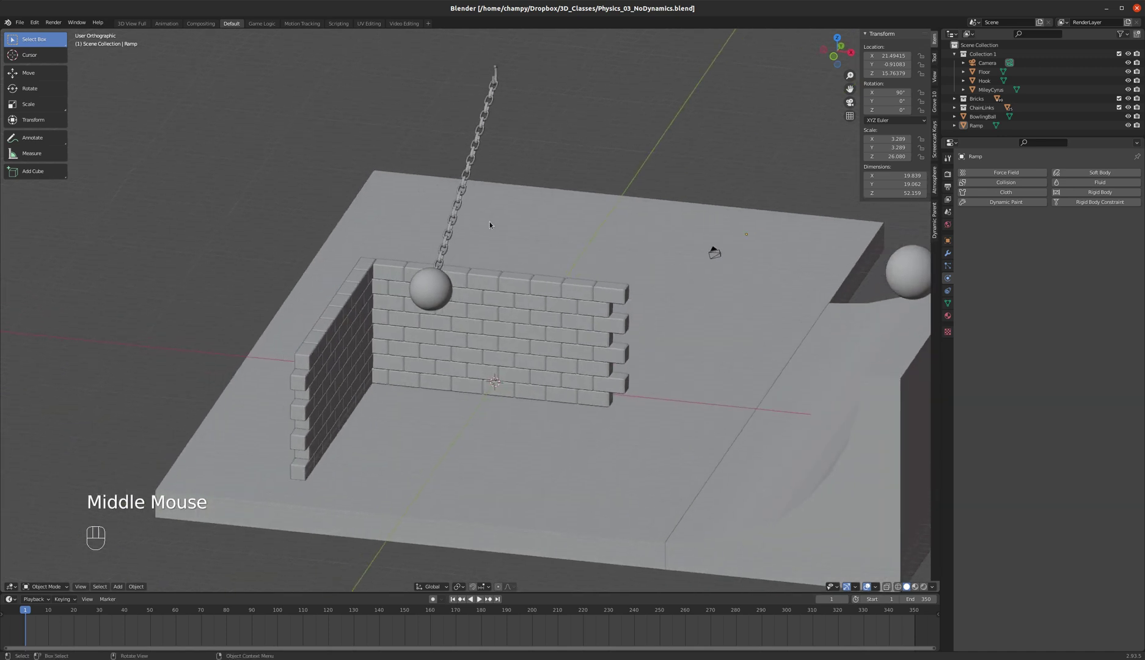
scroll("down", 3)
left_click_drag(425, 227, 458, 225)
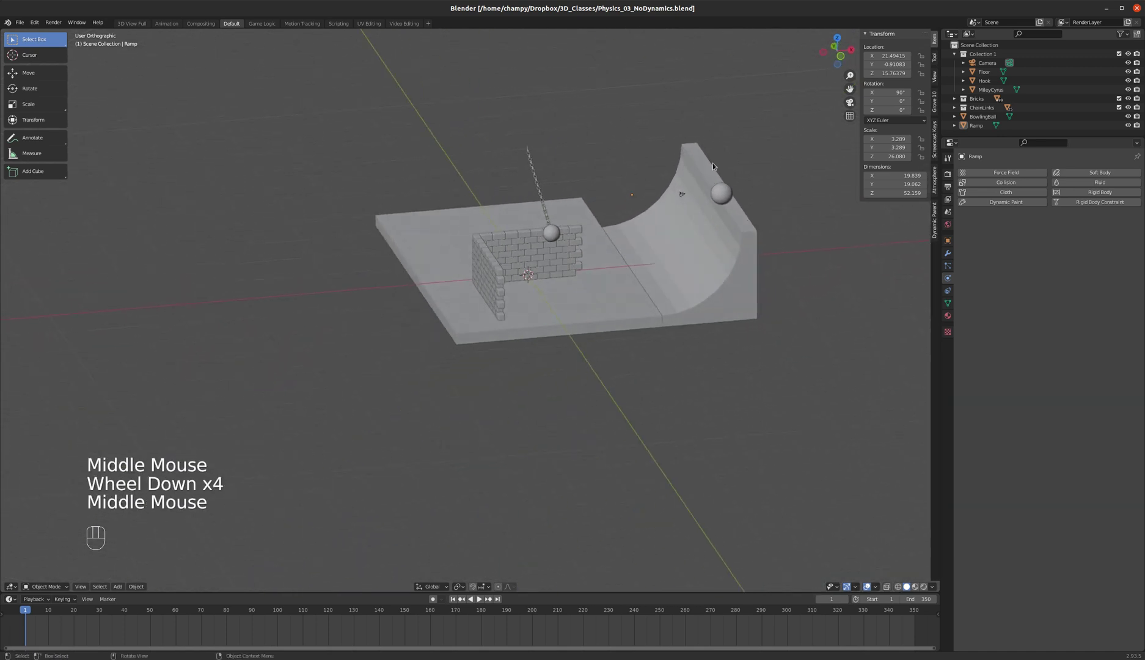
scroll("up", 3)
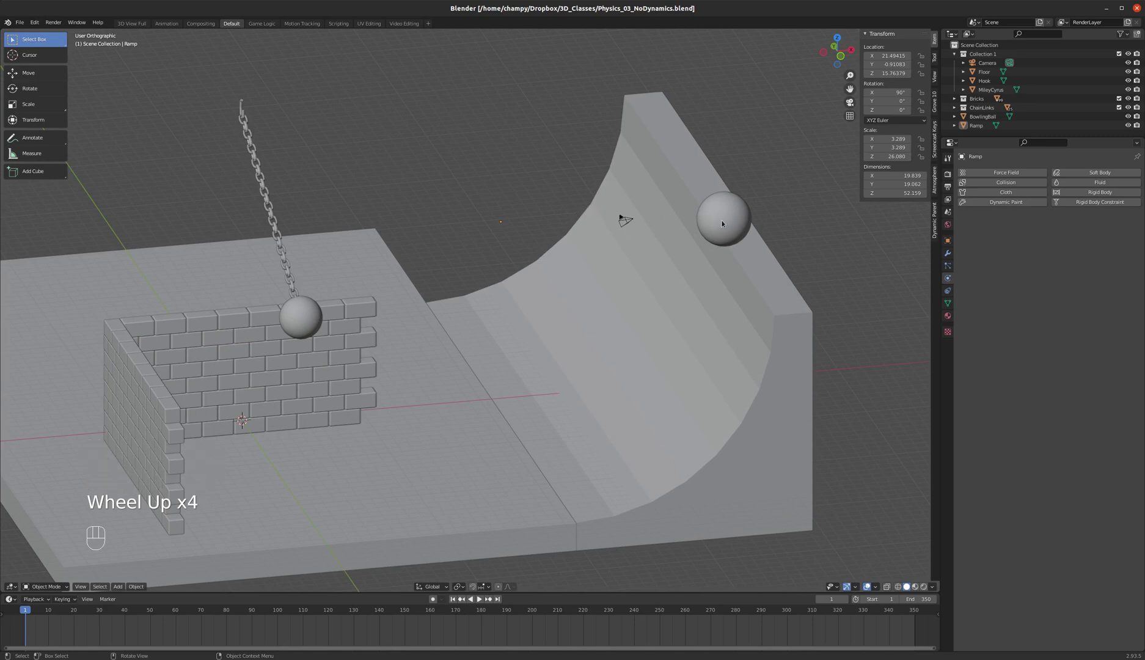
left_click_drag(549, 308, 511, 315)
scroll("down", 3)
scroll("up", 3)
scroll("down", 3)
scroll("up", 3)
left_click_drag(501, 307, 514, 305)
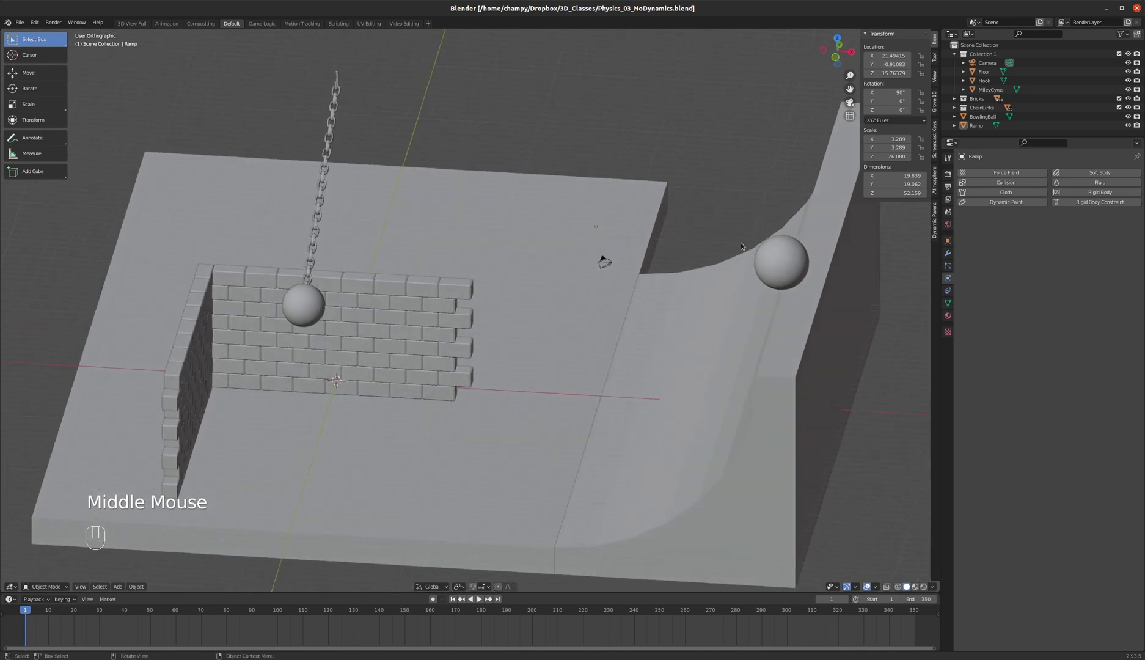
Step: Make BowlingBall an active rigid body with mass 1 and convex hull collision
left_click(768, 263)
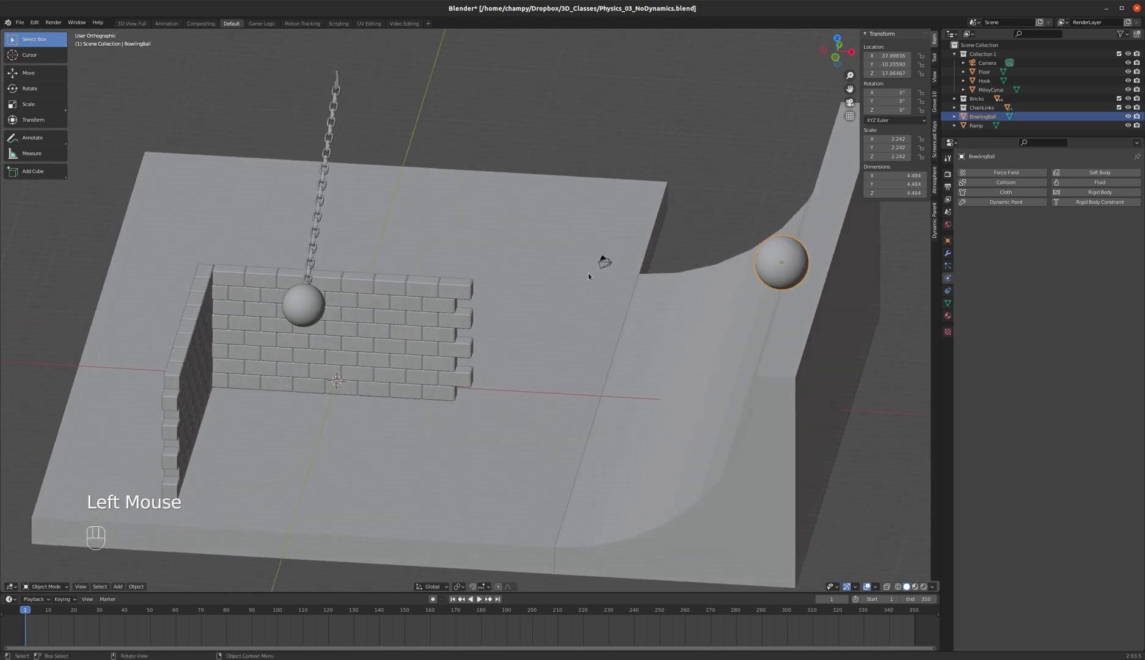
scroll("down", 3)
middle_click(514, 260)
left_click_drag(519, 261, 549, 253)
scroll("up", 3)
middle_click(593, 292)
scroll("down", 3)
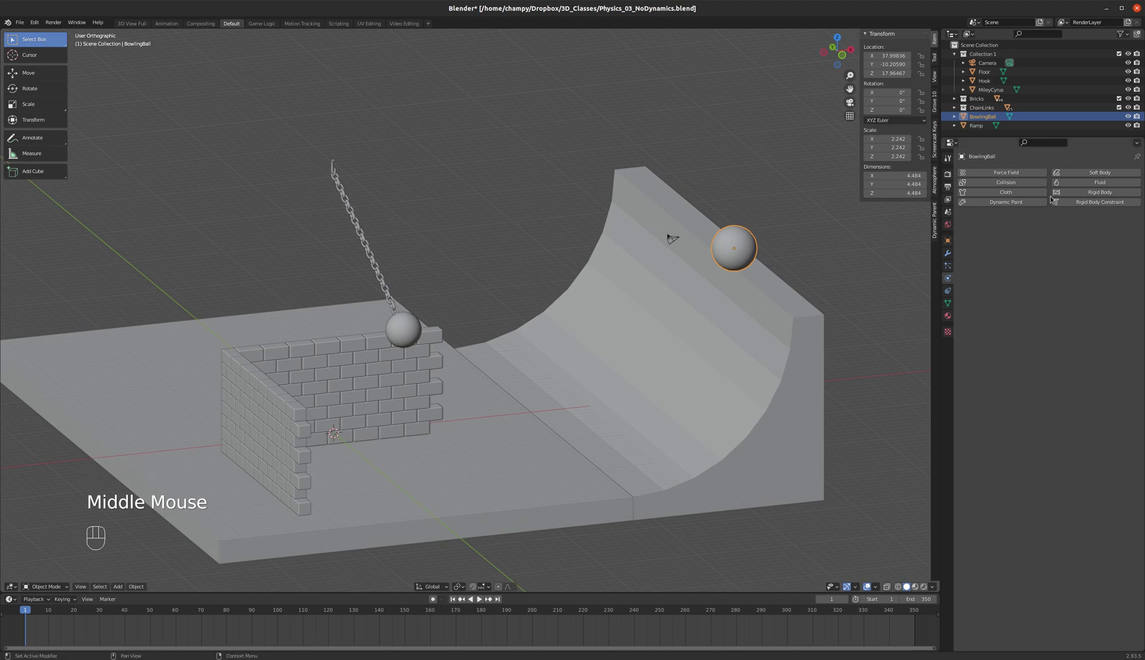
left_click(1088, 193)
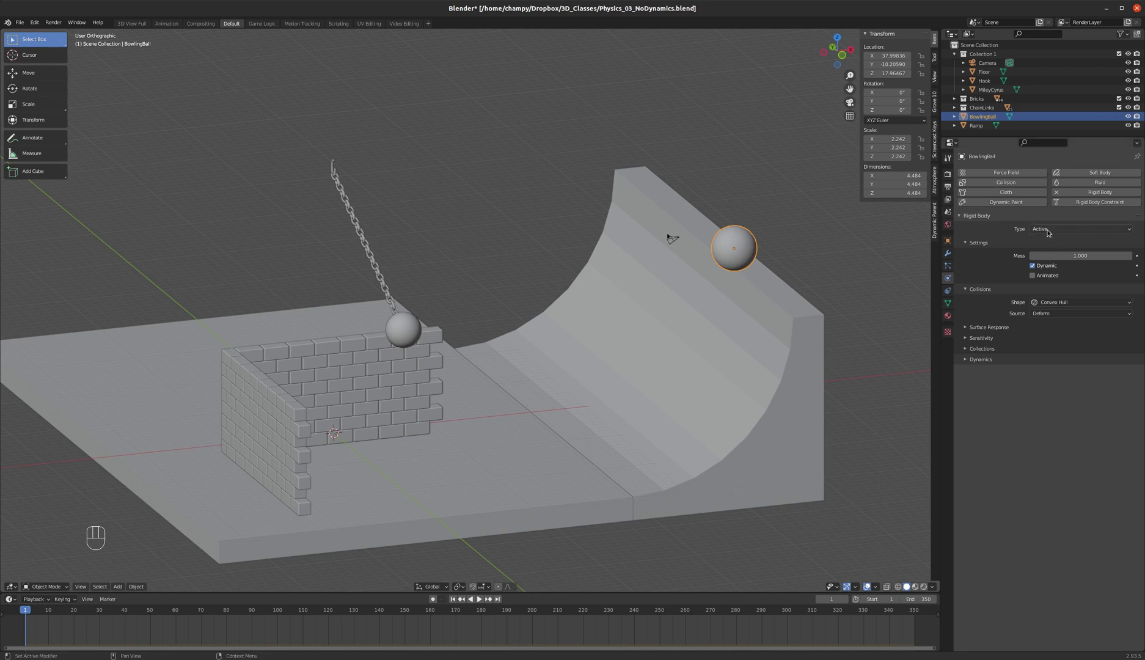
left_click_drag(1077, 230, 1009, 229)
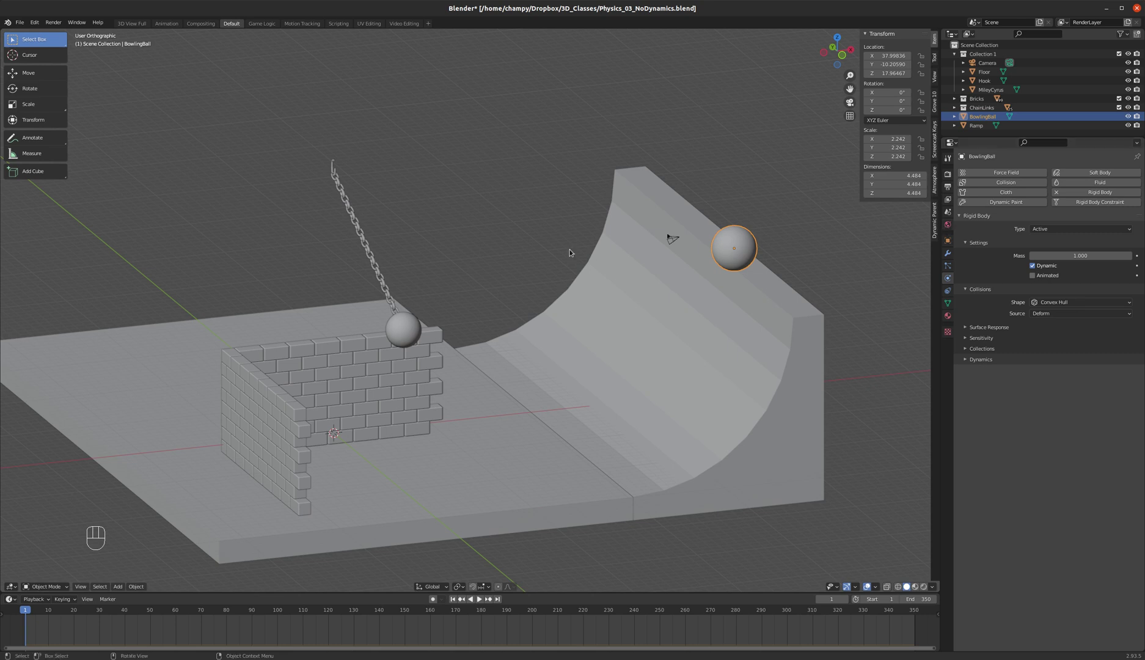
Step: Play the animation briefly, then stop and rewind to frame 1
left_click(484, 600)
scroll("down", 3)
scroll("down", 3)
left_click(485, 598)
left_click(456, 600)
scroll("down", 3)
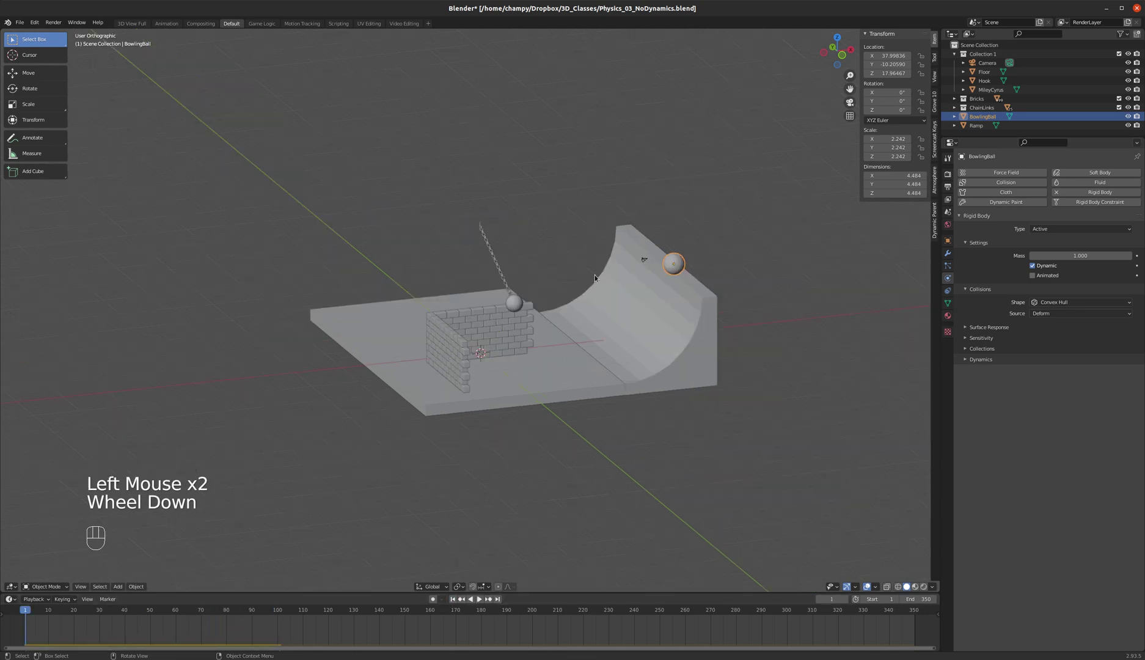
scroll("up", 3)
Step: Select the Ramp and show its physics options
middle_click(676, 283)
left_click(674, 286)
left_click(813, 313)
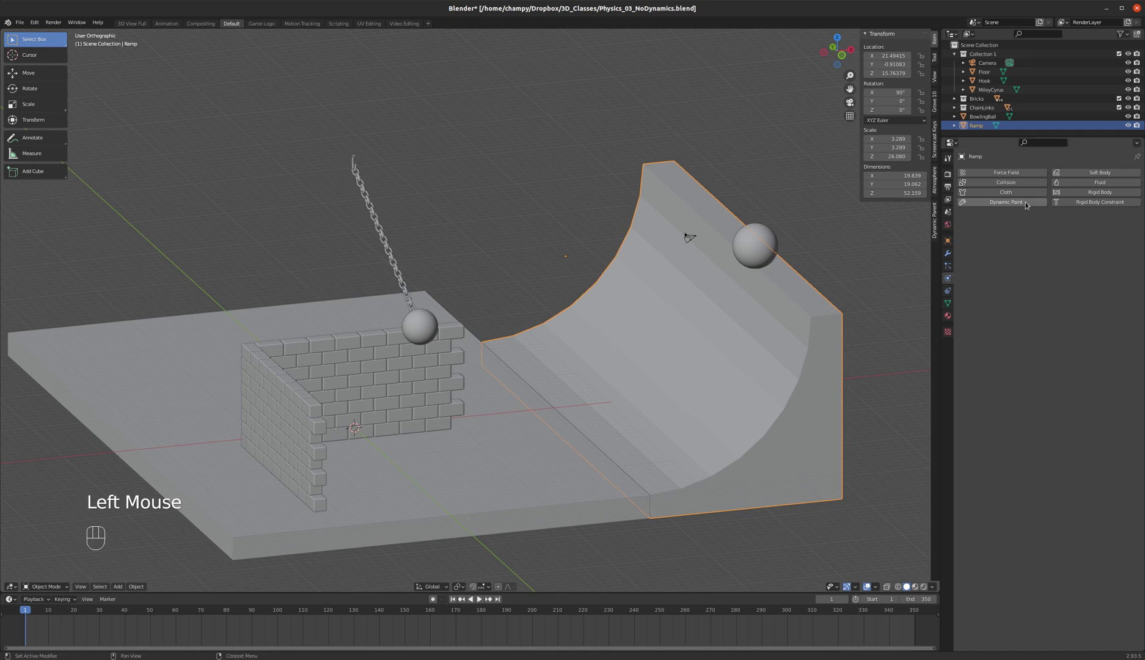
Step: Make the Floor a passive rigid body
left_click(502, 440)
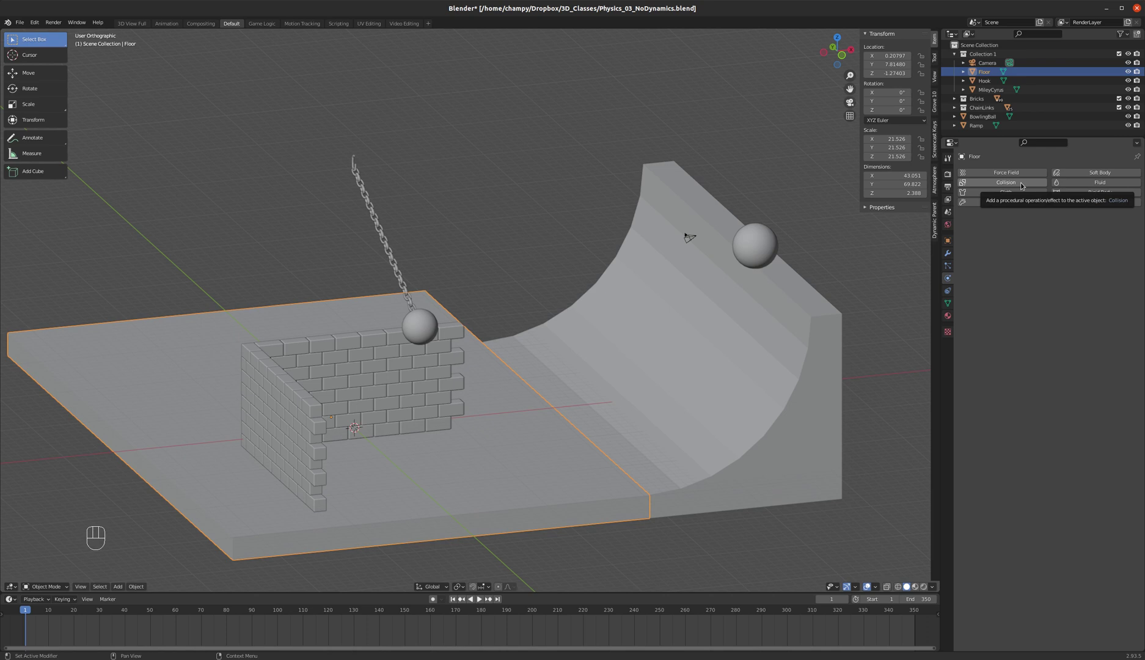
left_click(1088, 193)
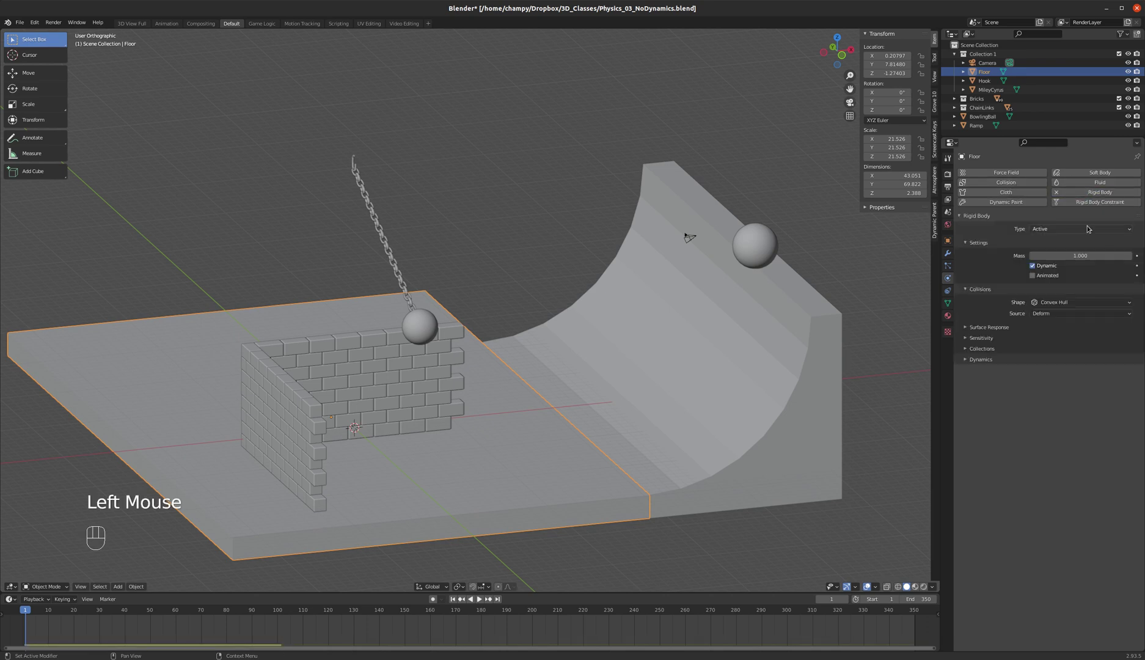
left_click_drag(1086, 229, 949, 240)
scroll("down", 3)
scroll("down", 3)
Step: Preview the simulation twice, rewinding to frame 1 each time, then select the Ramp
left_click(482, 597)
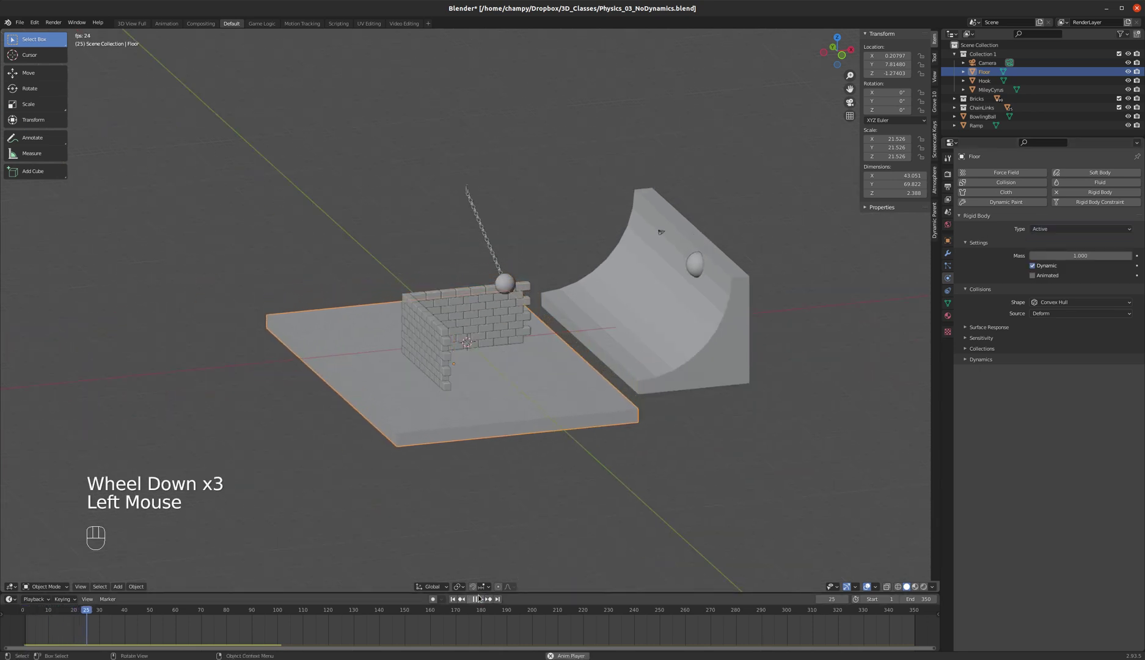
left_click(481, 597)
left_click(455, 598)
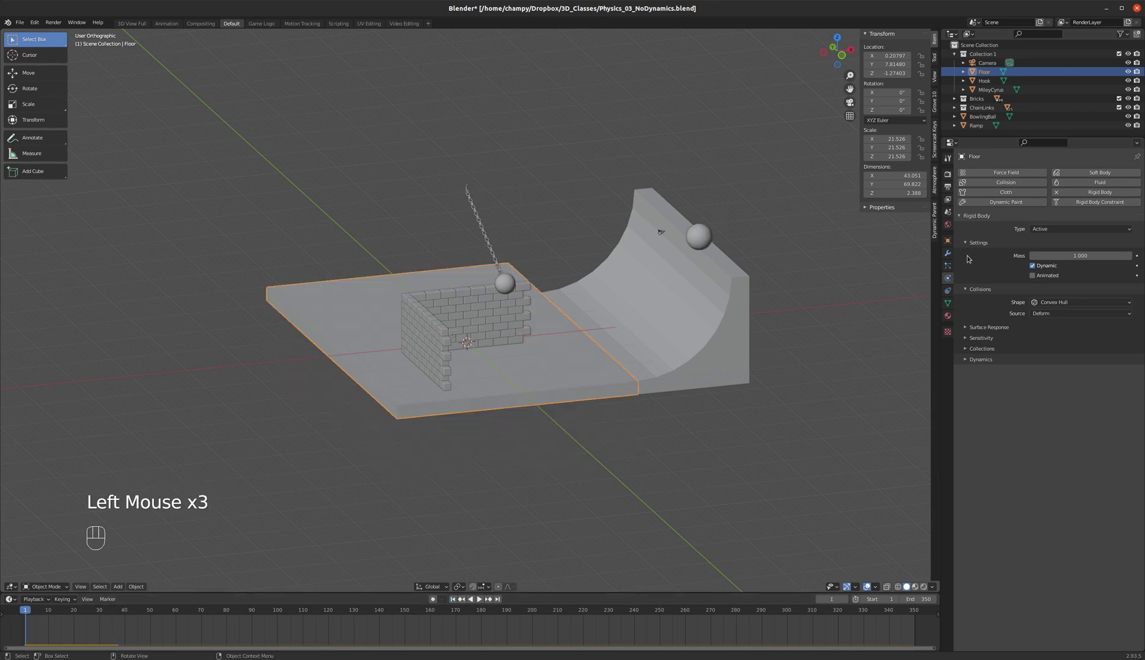
left_click_drag(1101, 228, 1054, 250)
left_click(481, 597)
left_click(477, 599)
left_click(455, 599)
left_click(727, 320)
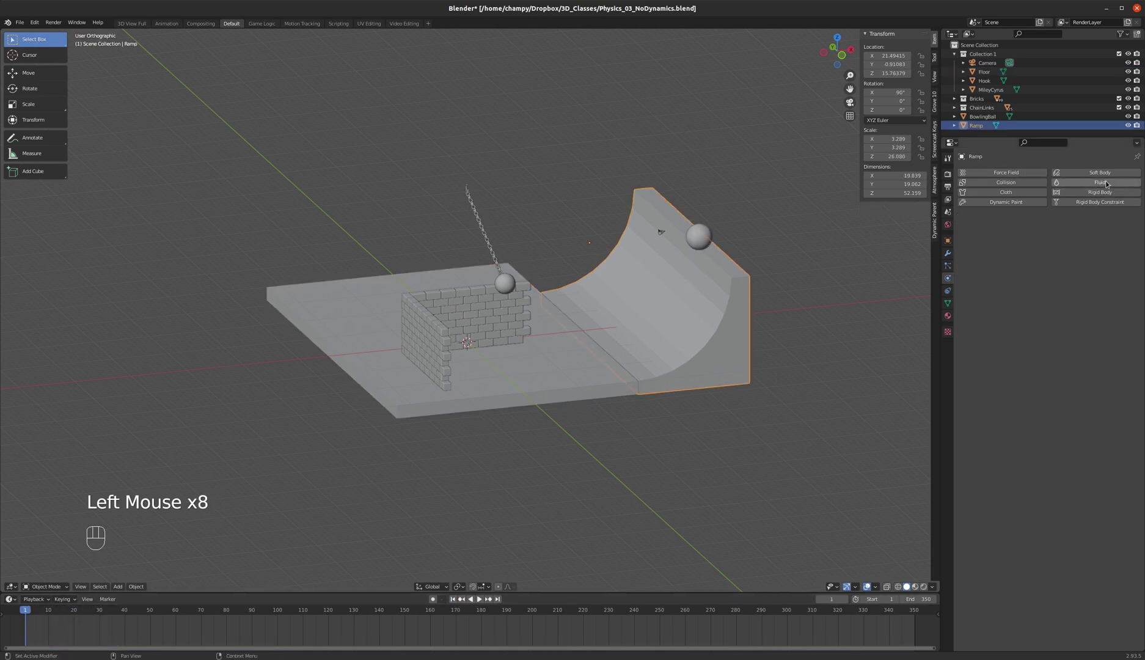
Step: Make the Ramp a passive rigid body and play the simulation from a side view
left_click(1103, 193)
left_click_drag(1073, 229, 1038, 250)
left_click(454, 600)
left_click(481, 598)
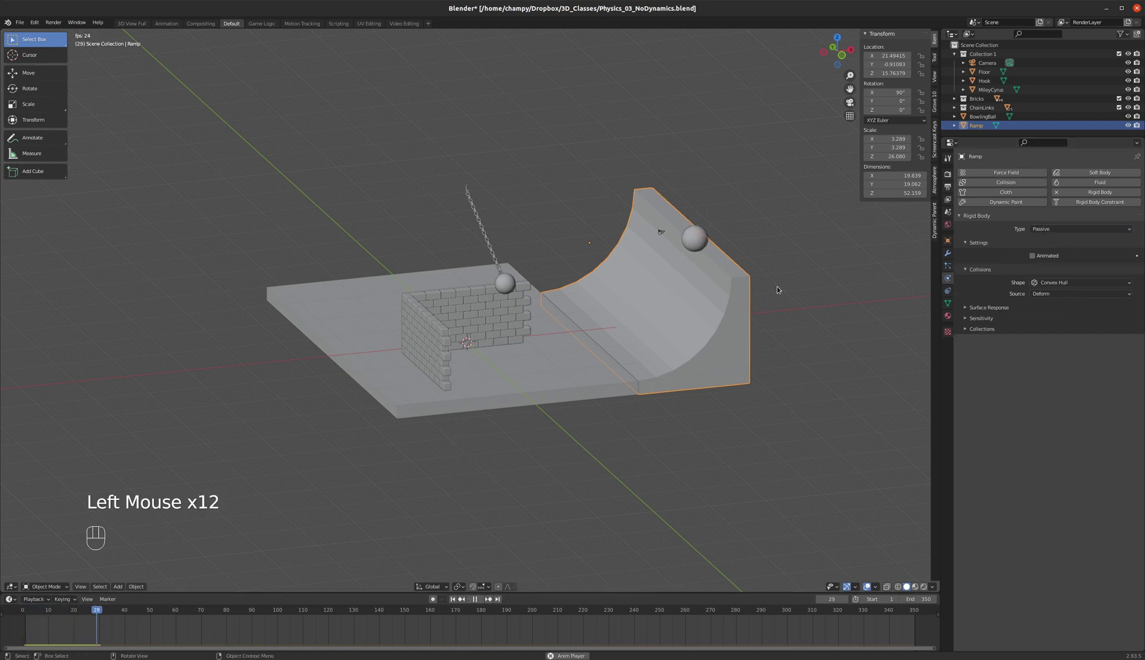
left_click_drag(714, 289, 697, 268)
middle_click(697, 274)
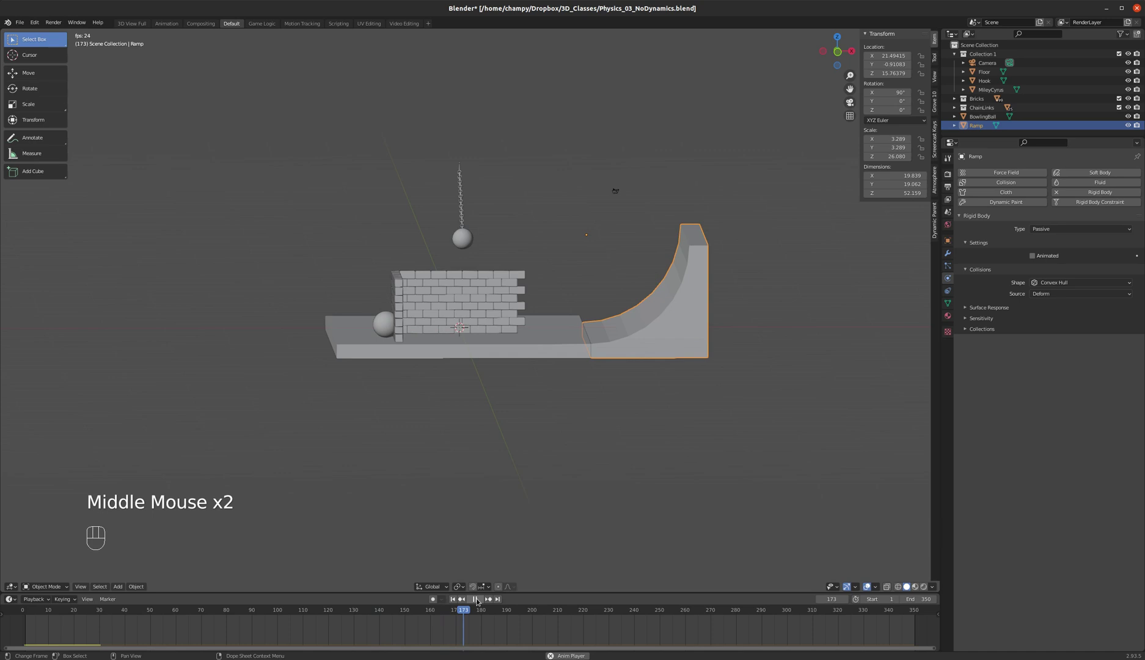
Step: Stop playback, rewind to frame 1 and orbit closer to the ramp and ball
left_click(474, 599)
left_click(455, 599)
scroll("up", 3)
left_click_drag(668, 295, 689, 307)
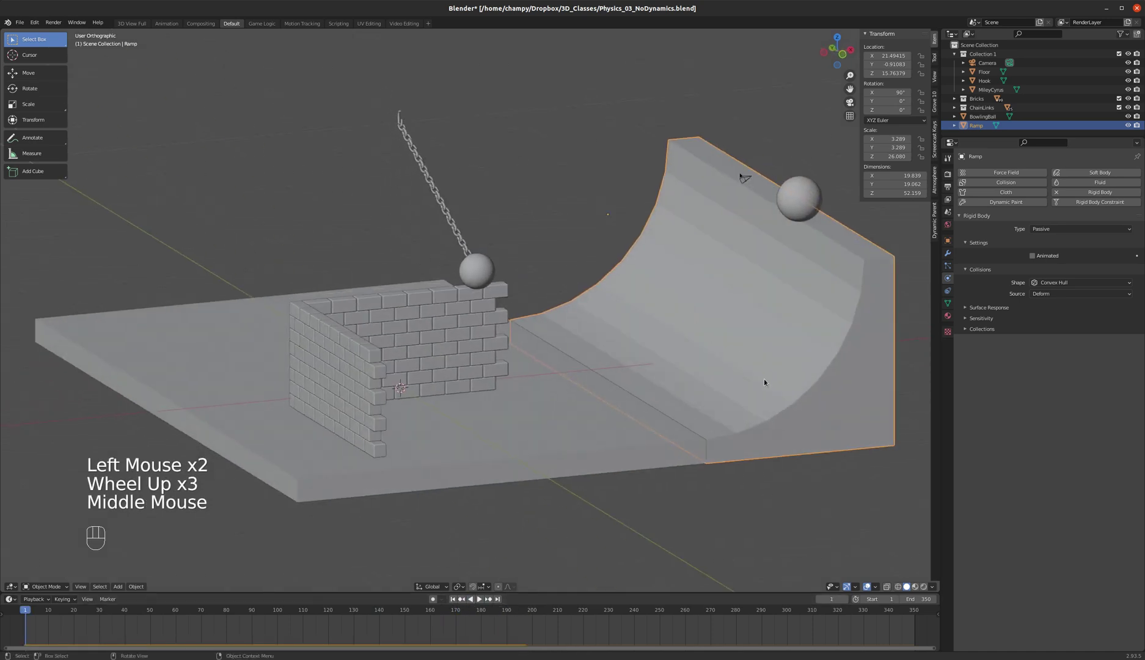
middle_click(766, 381)
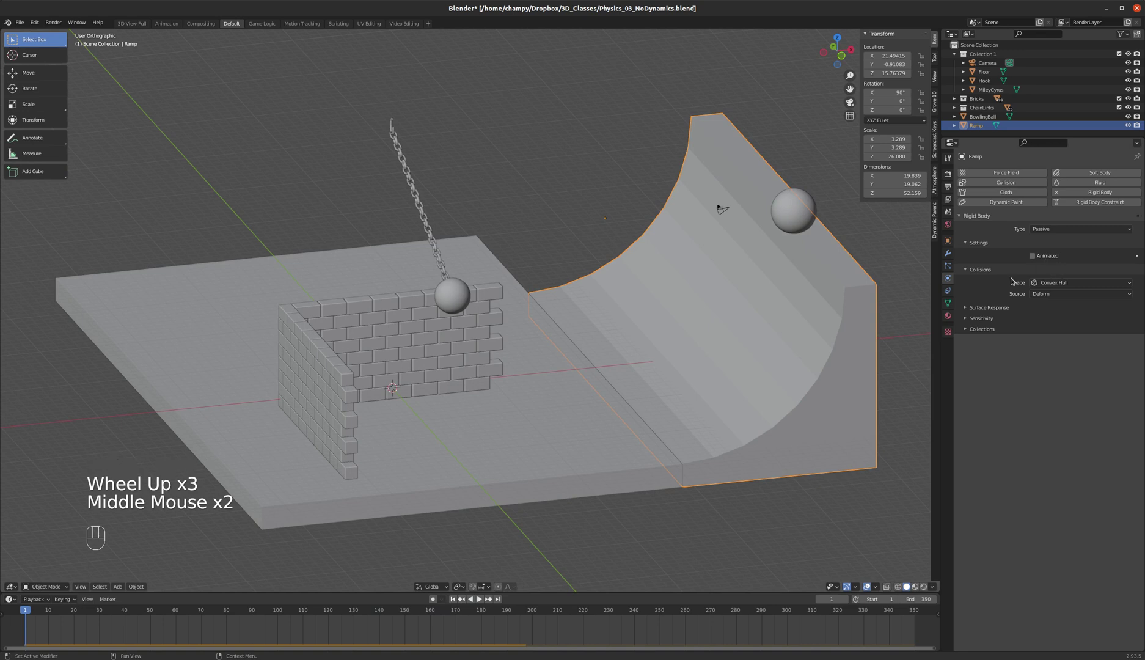
Step: Set the Ramp's collision shape to Mesh with Deform source and Deforming enabled, then test playback
scroll("down", 3)
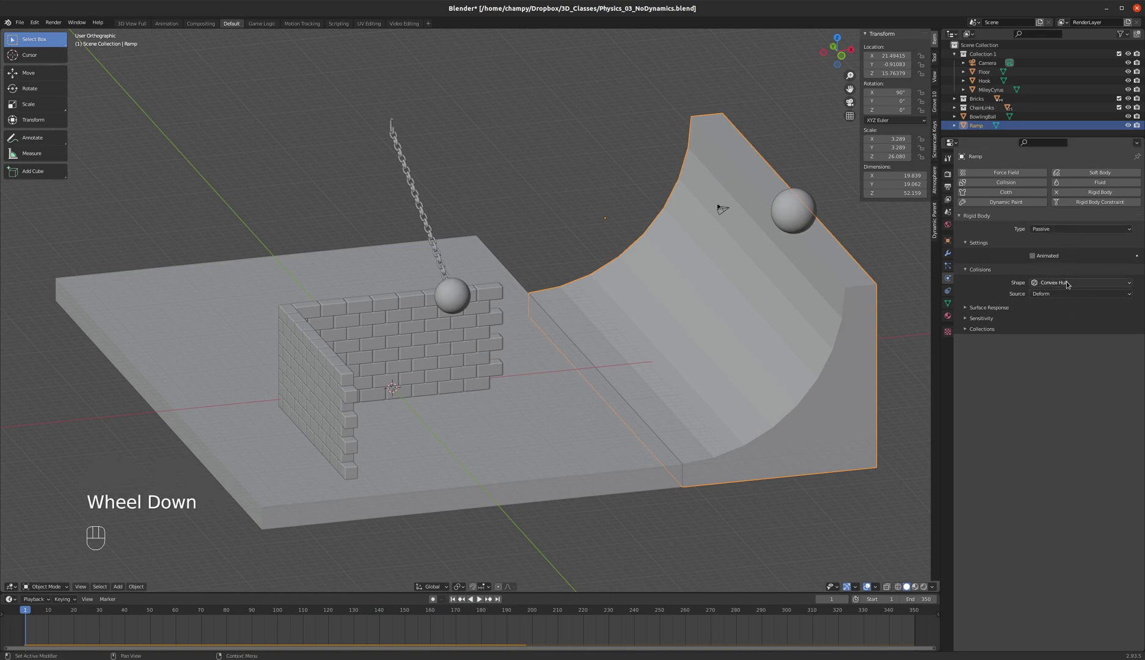
left_click_drag(1077, 283, 1054, 354)
left_click_drag(723, 335, 712, 323)
key("KP_1")
left_click(484, 601)
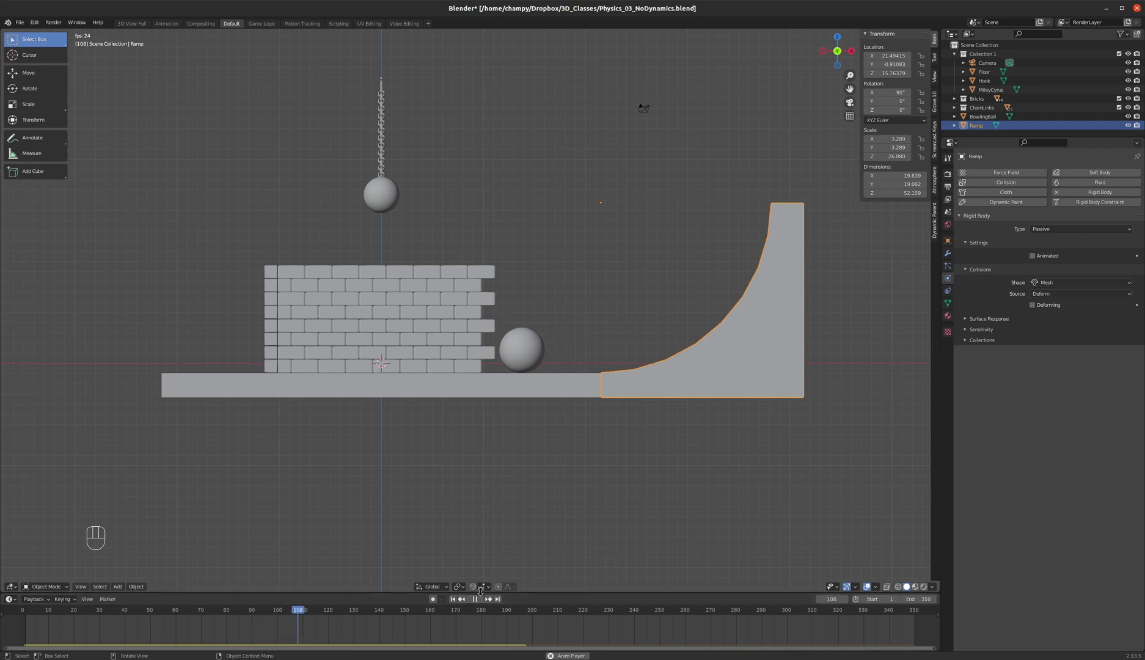
left_click(478, 600)
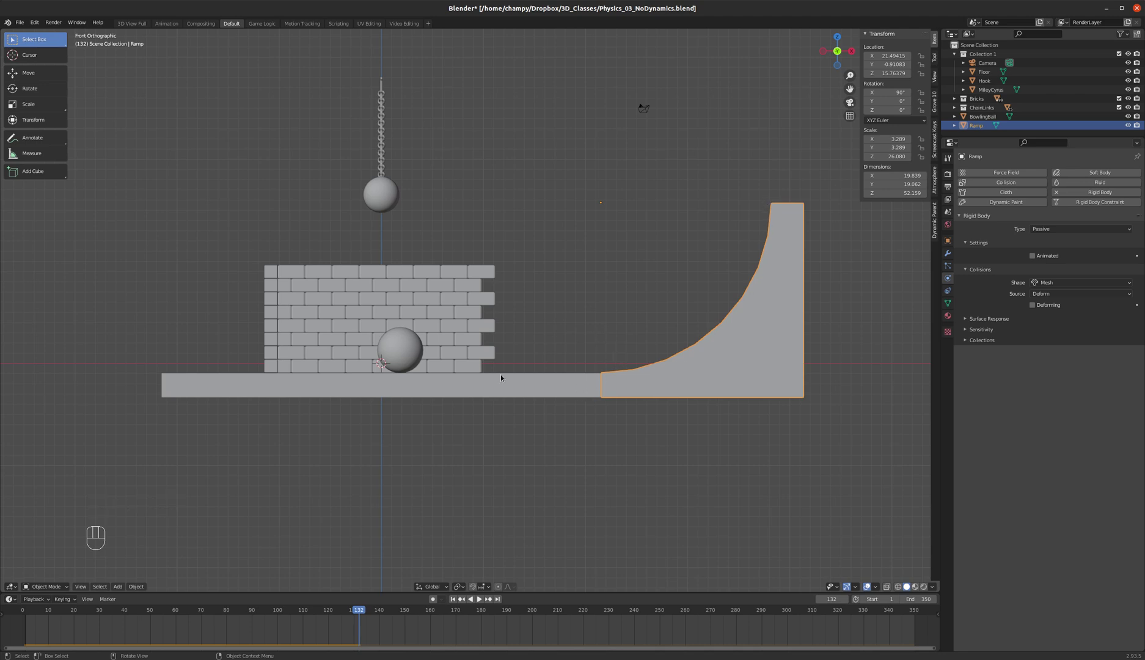
left_click_drag(550, 378, 556, 397)
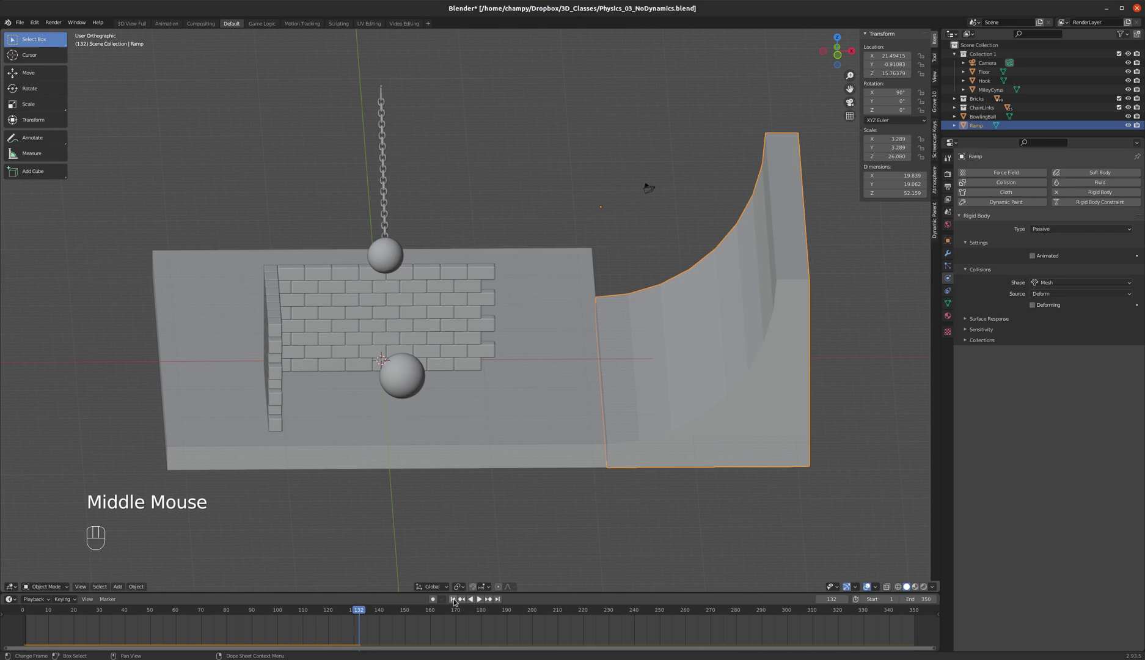
left_click(458, 599)
Step: Play the simulation again to watch the ball roll down the ramp, then rewind to frame 1
left_click(483, 599)
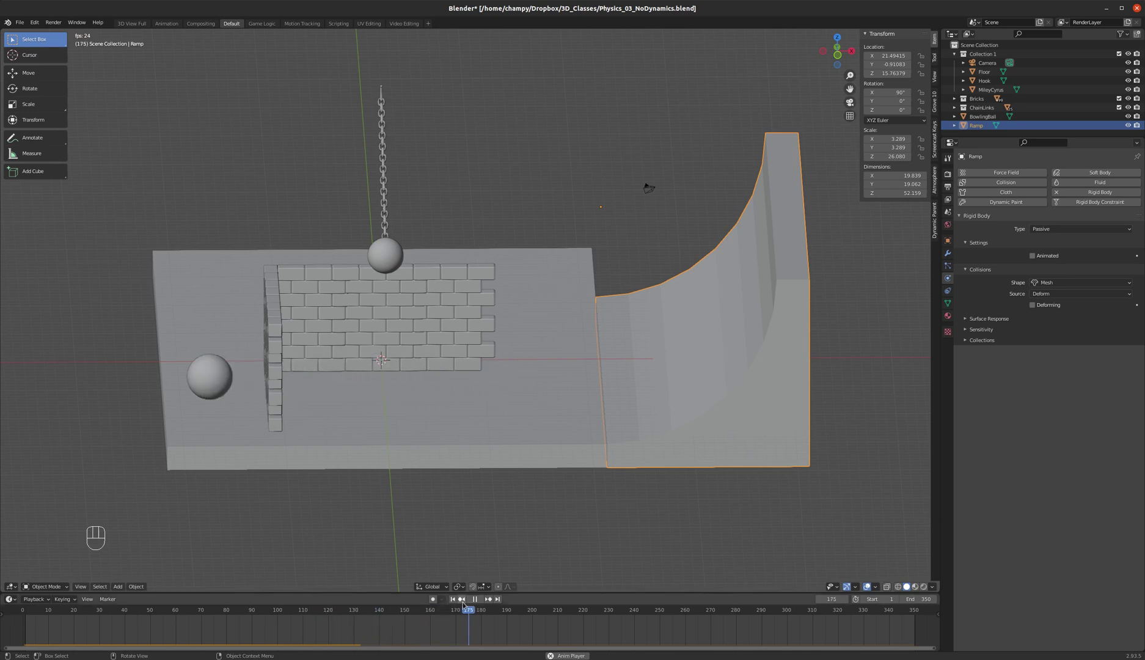
left_click(478, 599)
left_click(458, 600)
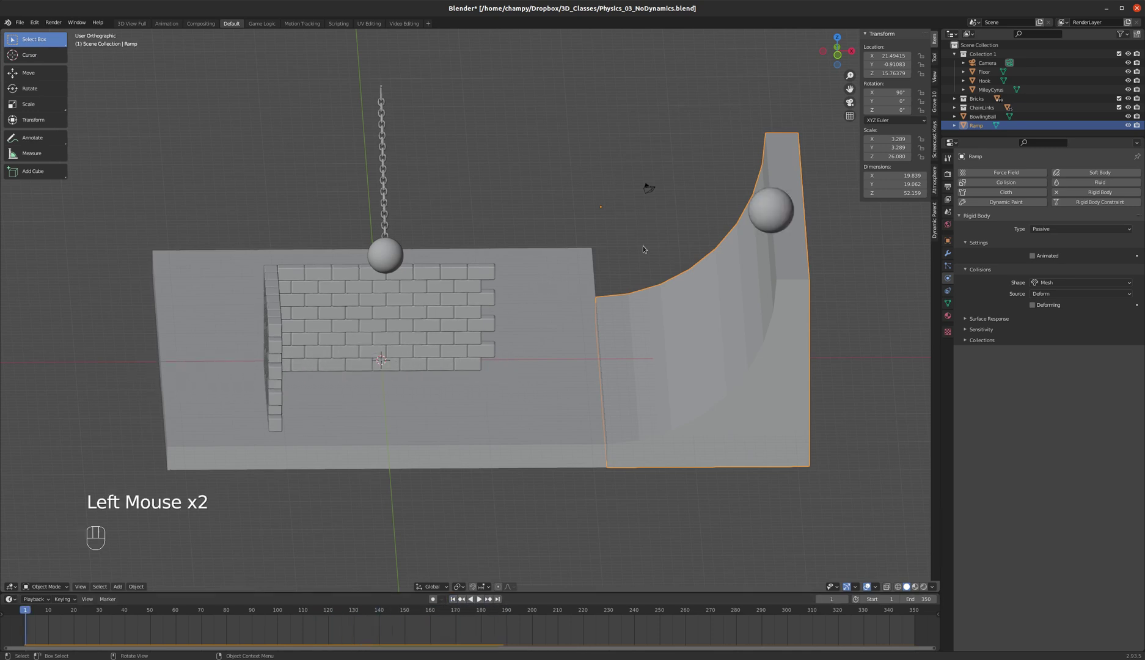
left_click_drag(640, 250, 580, 238)
scroll("up", 3)
scroll("down", 3)
middle_click(372, 254)
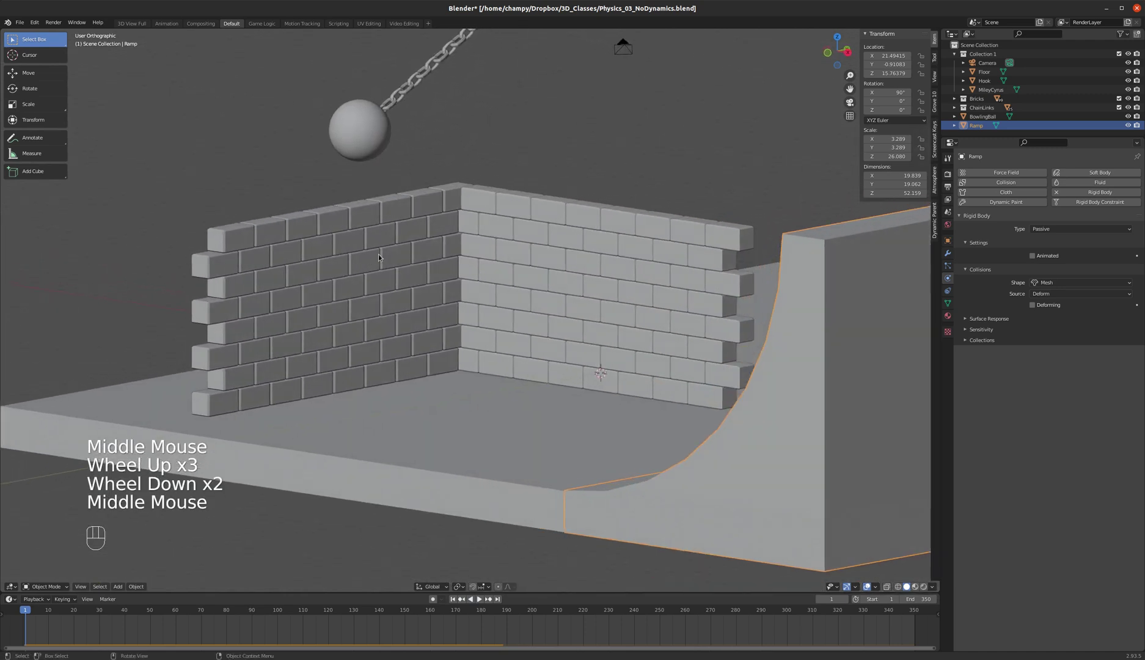
Step: Make one brick of the wall an active rigid body with convex hull collision and mass 1
left_click(226, 405)
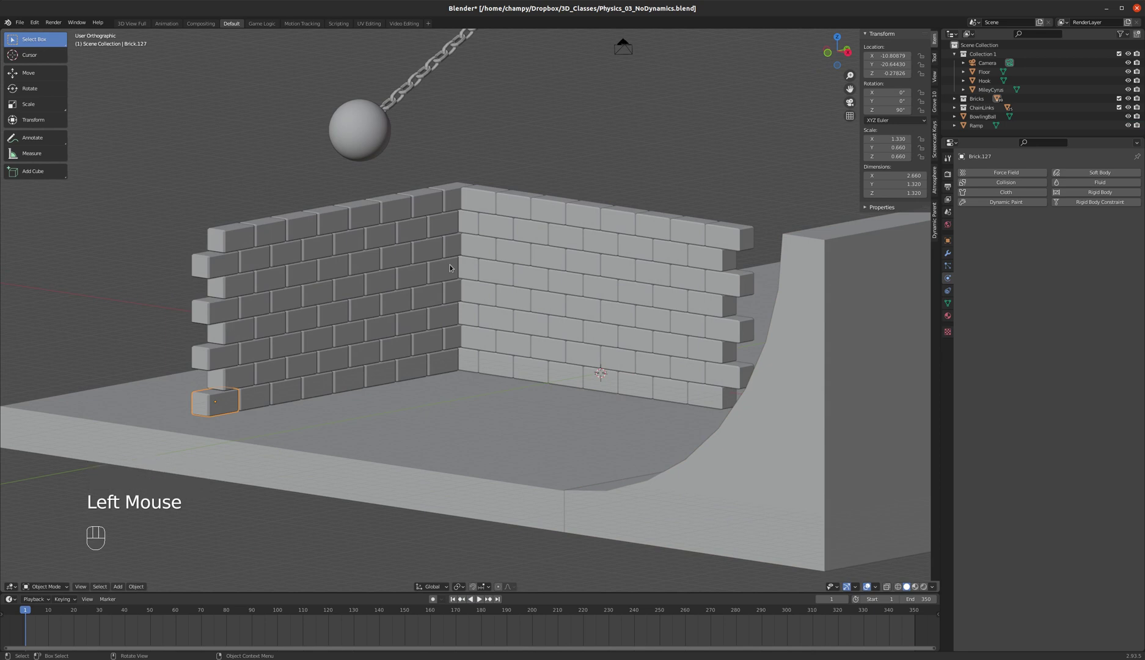
left_click(959, 100)
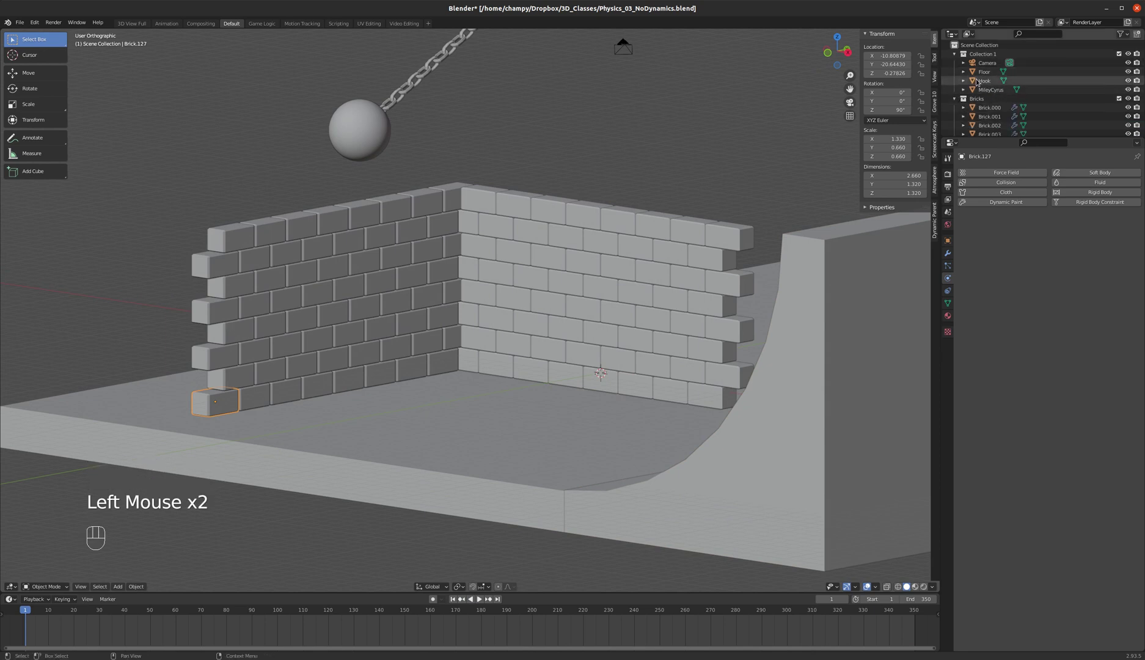
scroll("down", 3)
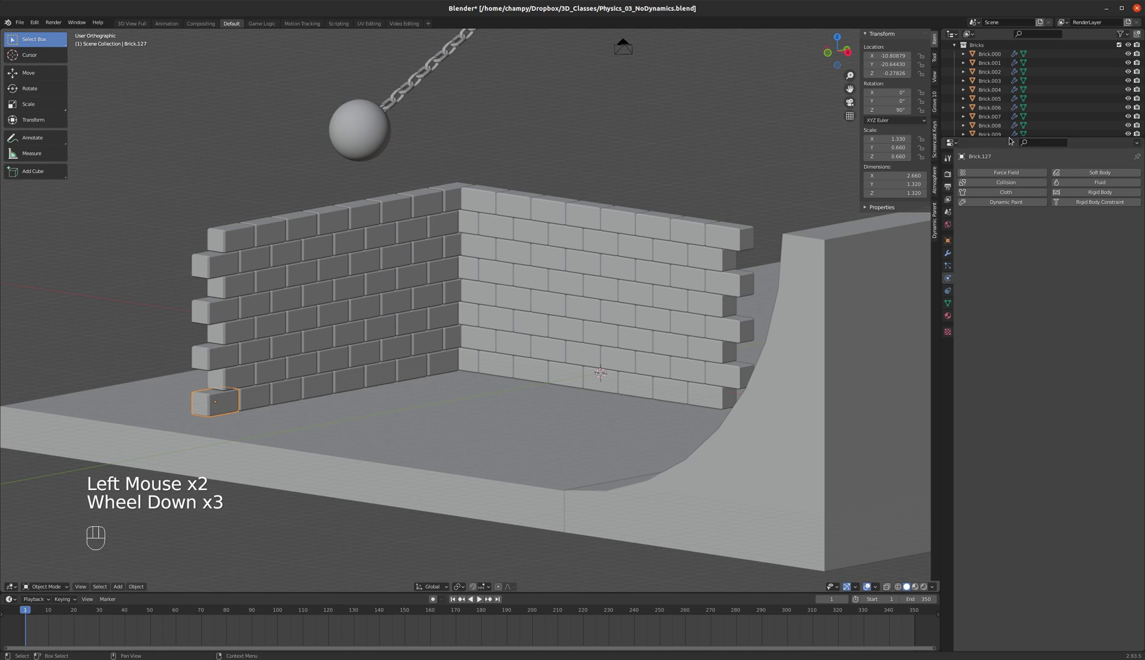
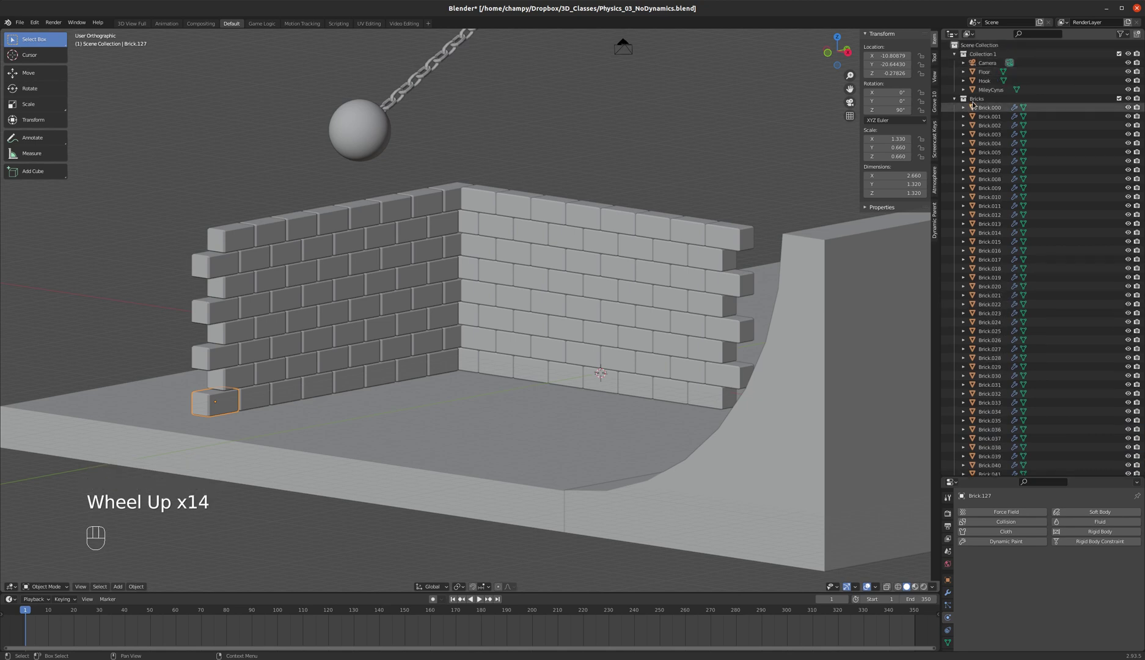
left_click(959, 98)
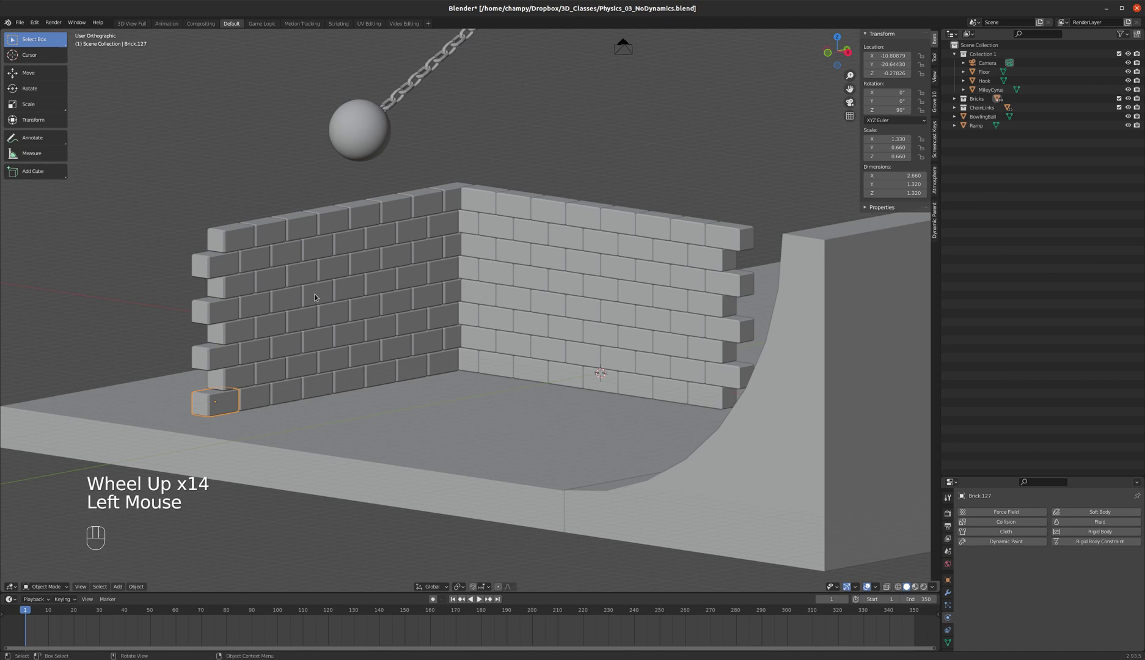
left_click(240, 378)
left_click(226, 402)
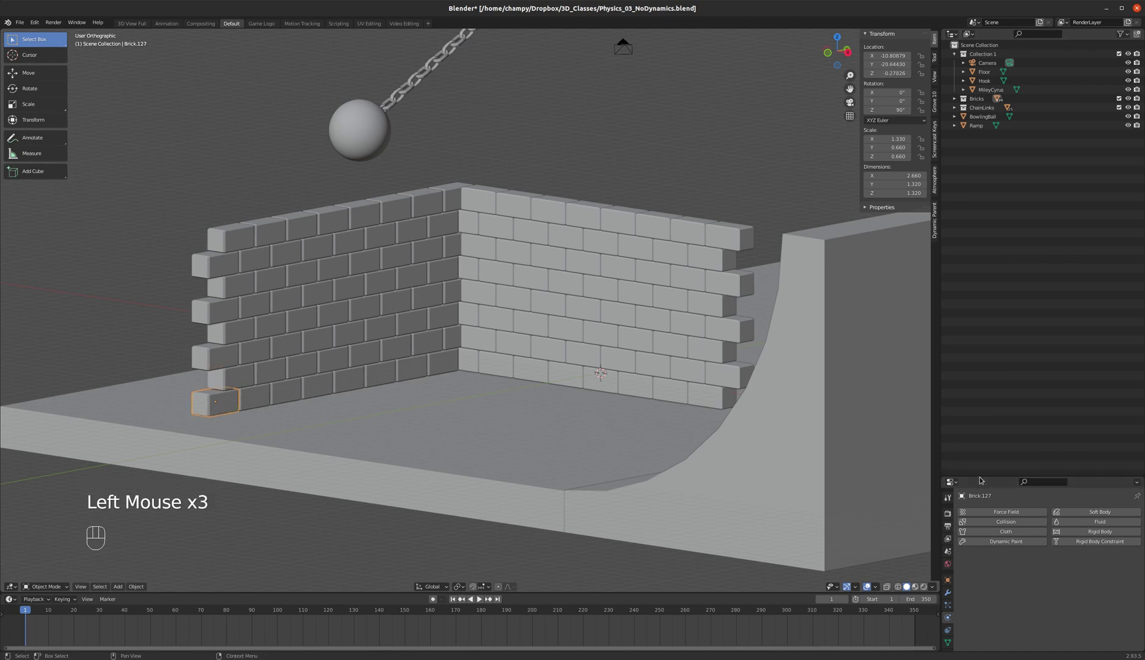
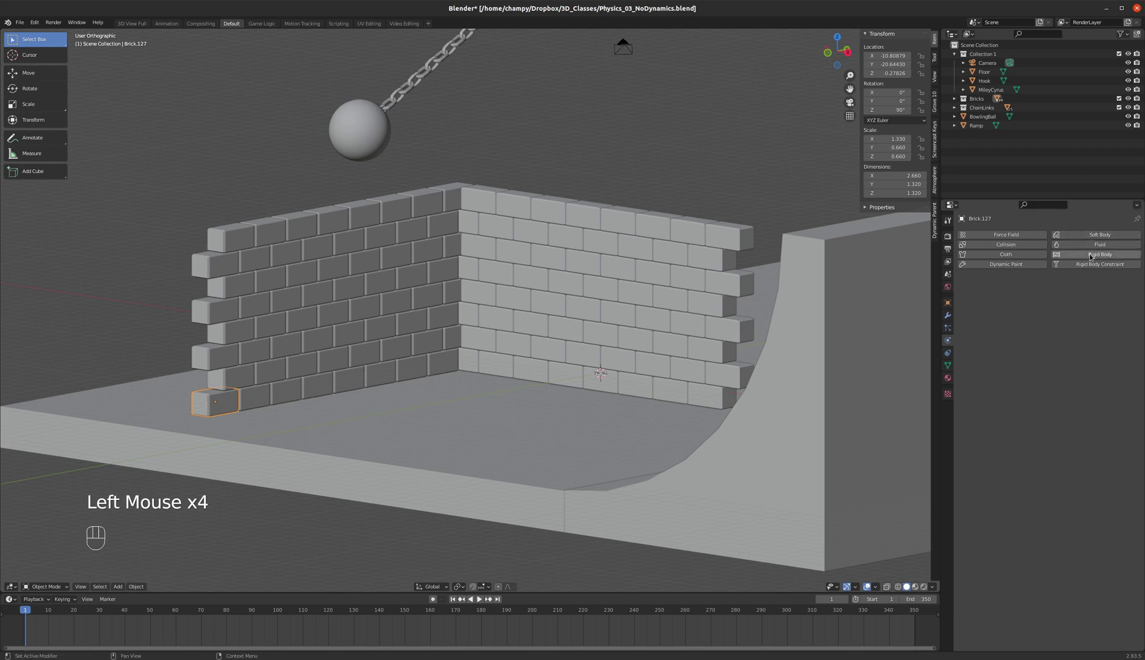
left_click(1093, 255)
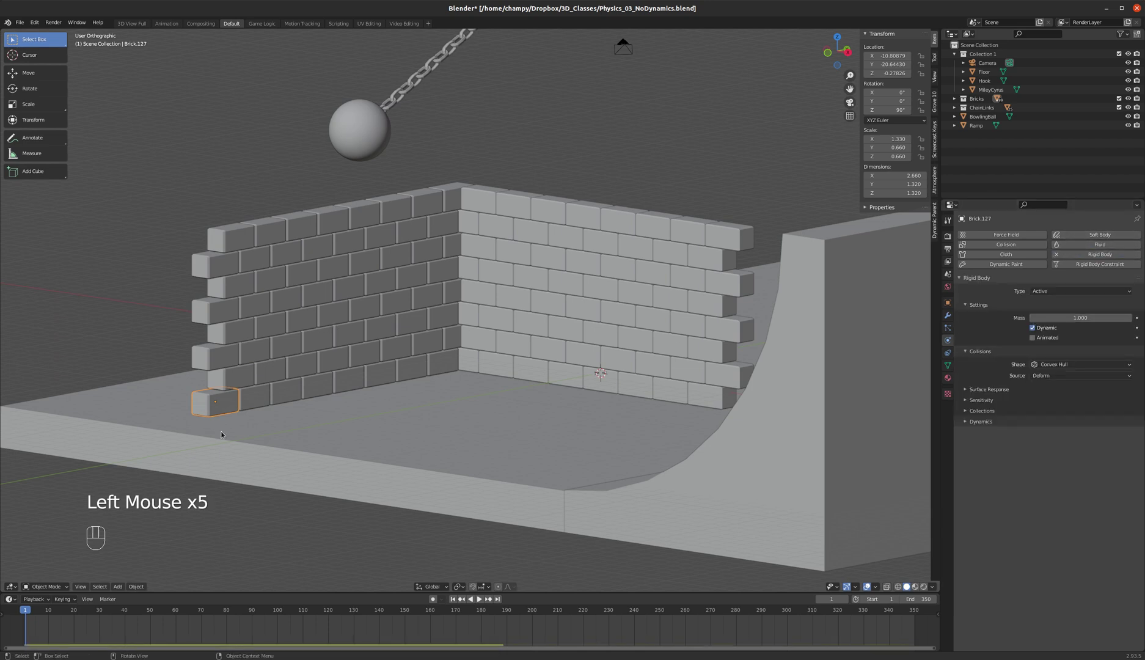
Step: Box-select all the bricks of the wall from the front view in wireframe
key("b")
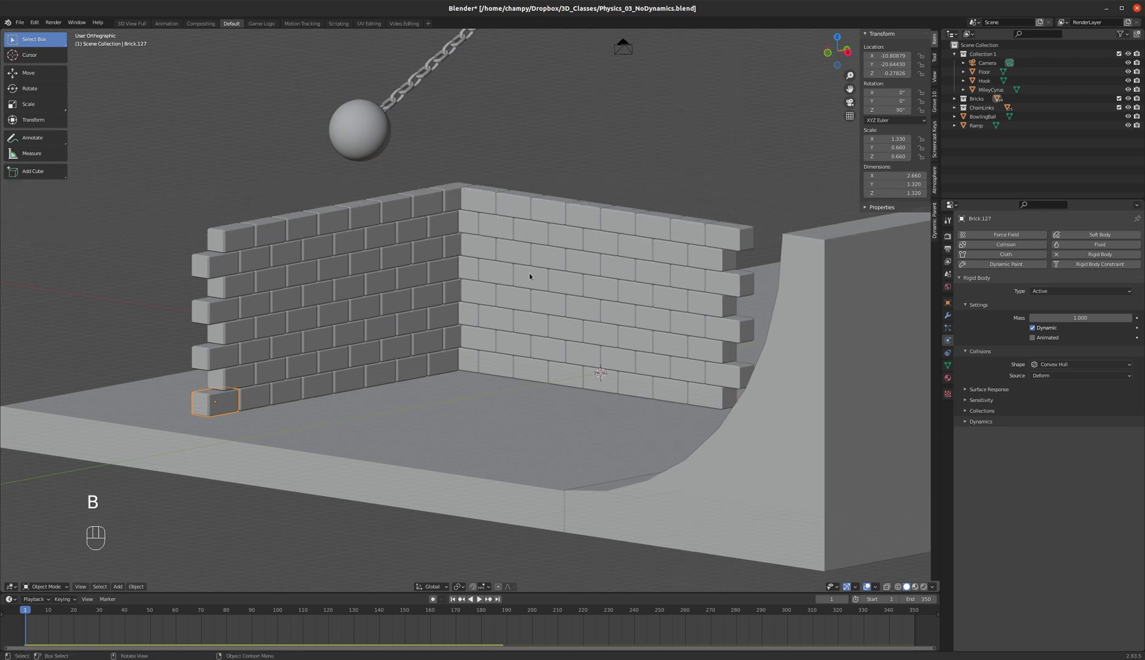
key("KP_1")
key("z")
key("b")
left_click_drag(482, 325, 446, 339)
scroll("down", 3)
key("z")
scroll("up", 3)
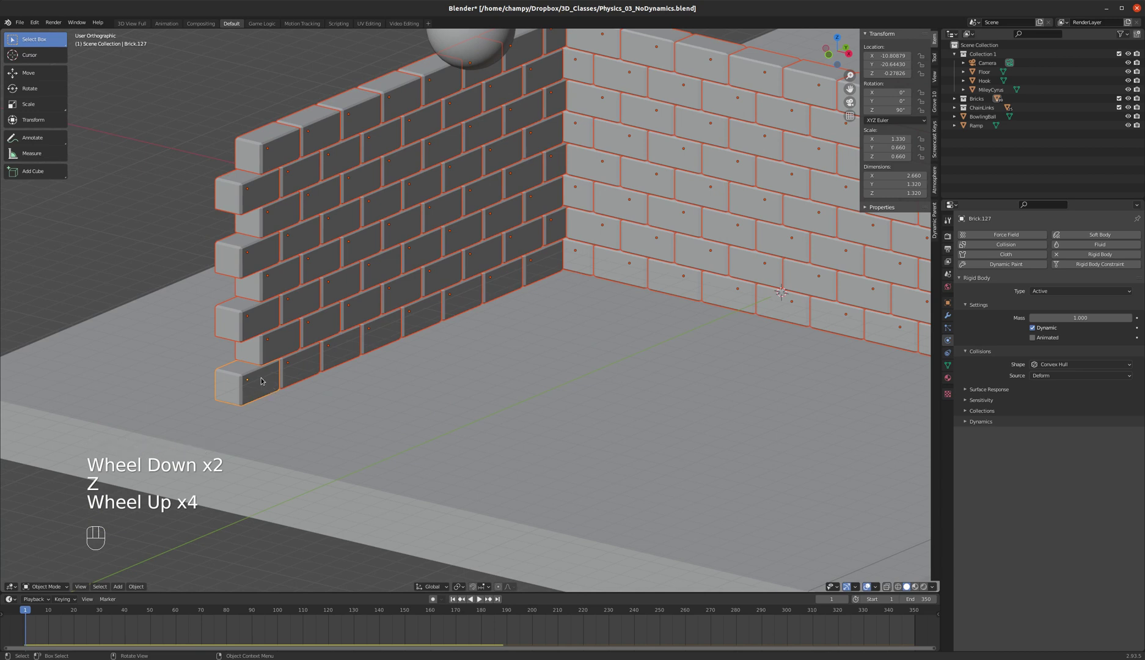
scroll("down", 3)
scroll("up", 3)
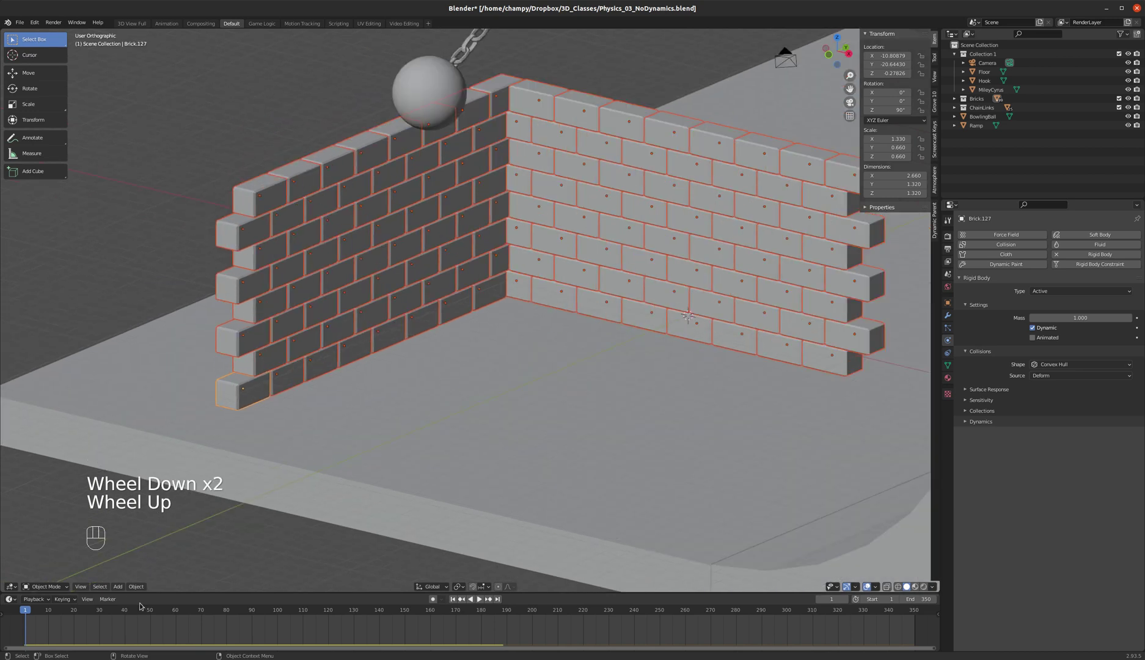
Step: Copy the rigid body settings from the active brick to all selected bricks
left_click(137, 588)
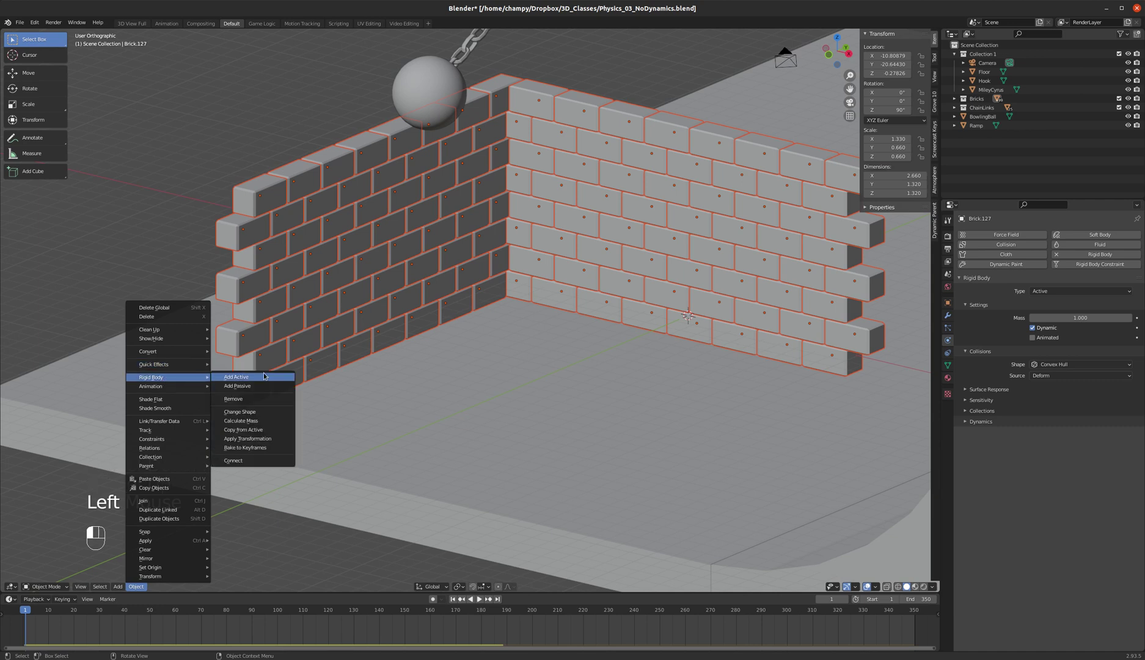
left_click(261, 429)
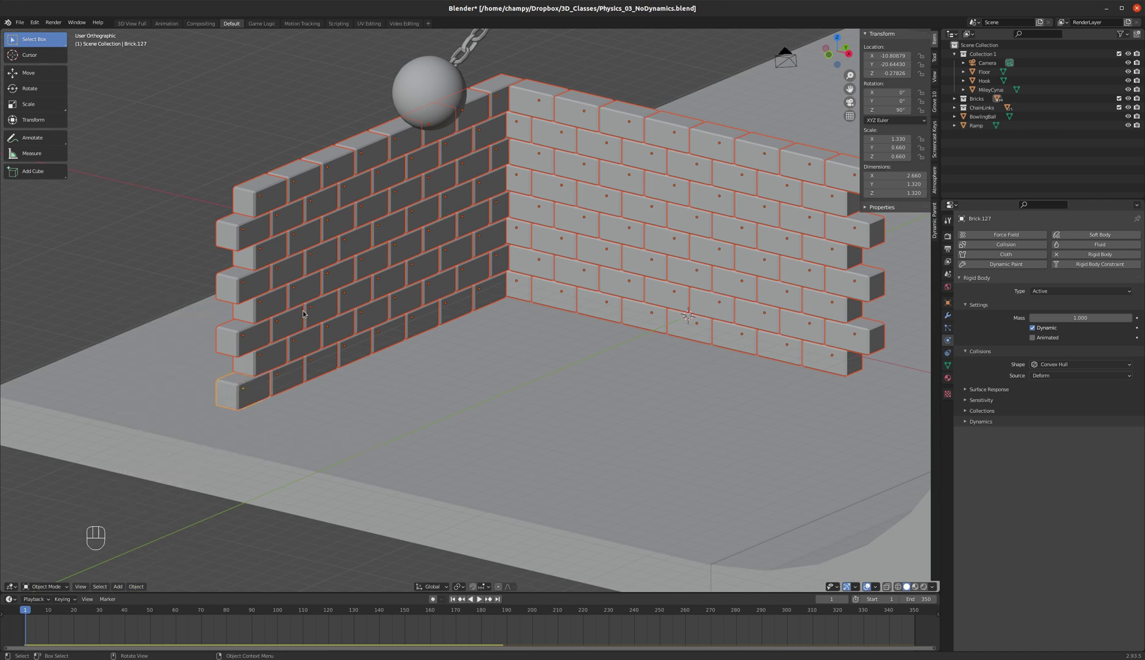
left_click(302, 310)
left_click(514, 267)
left_click(415, 238)
left_click(246, 400)
scroll("down", 3)
left_click_drag(246, 313, 265, 311)
scroll("down", 3)
middle_click(347, 272)
left_click(484, 597)
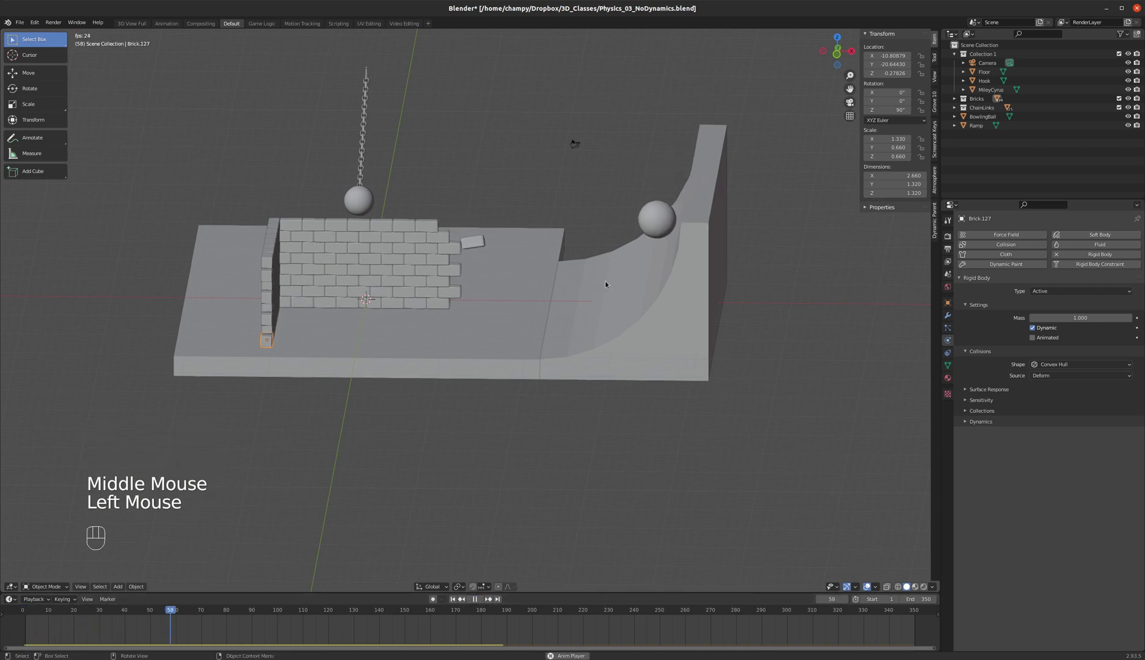
left_click_drag(609, 281, 574, 287)
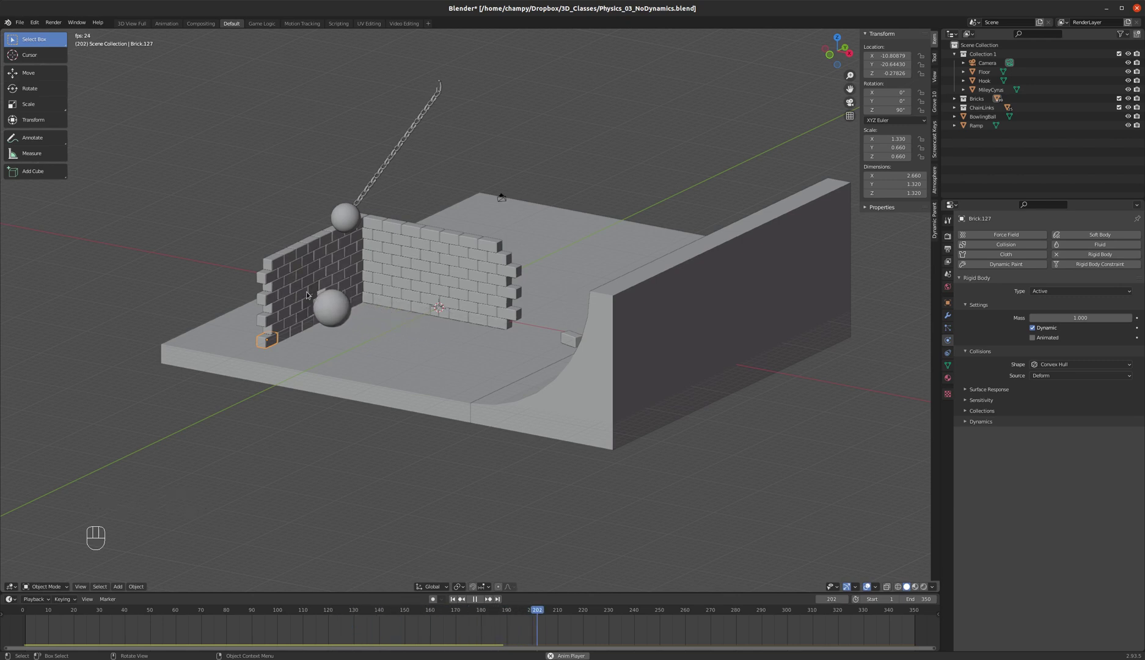
scroll("up", 3)
middle_click(328, 288)
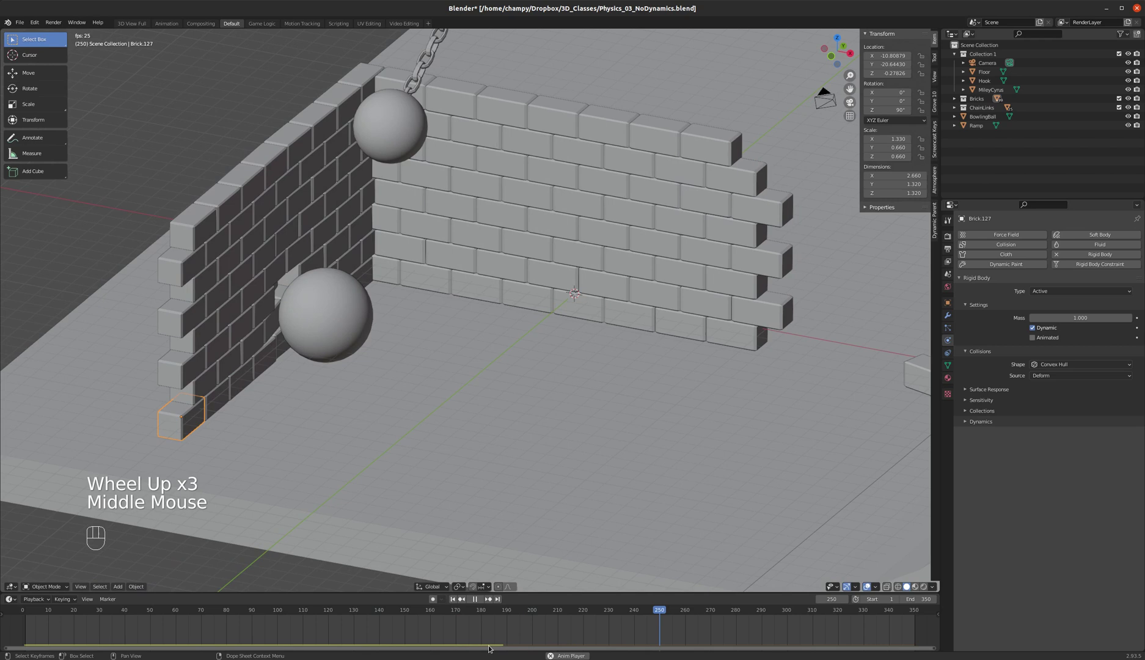
left_click(481, 599)
left_click(456, 600)
scroll("down", 3)
middle_click(338, 271)
left_click_drag(338, 270, 396, 257)
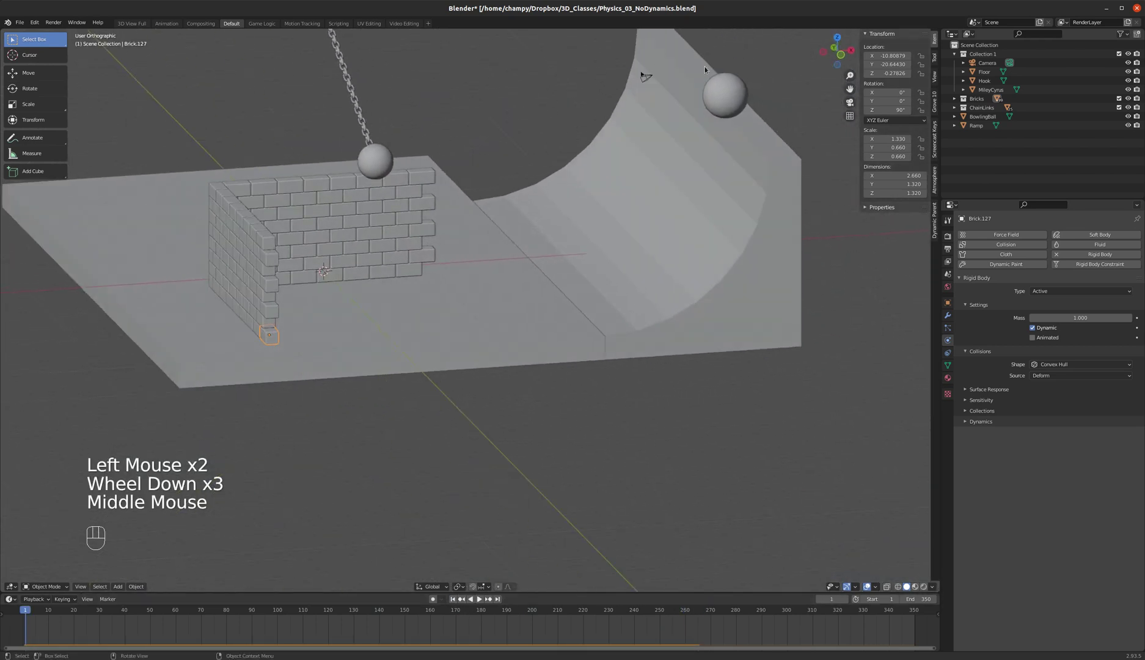
Step: Set BowlingBall's mass to 50 and play the simulation, orbiting to watch it smash the wall
left_click(731, 96)
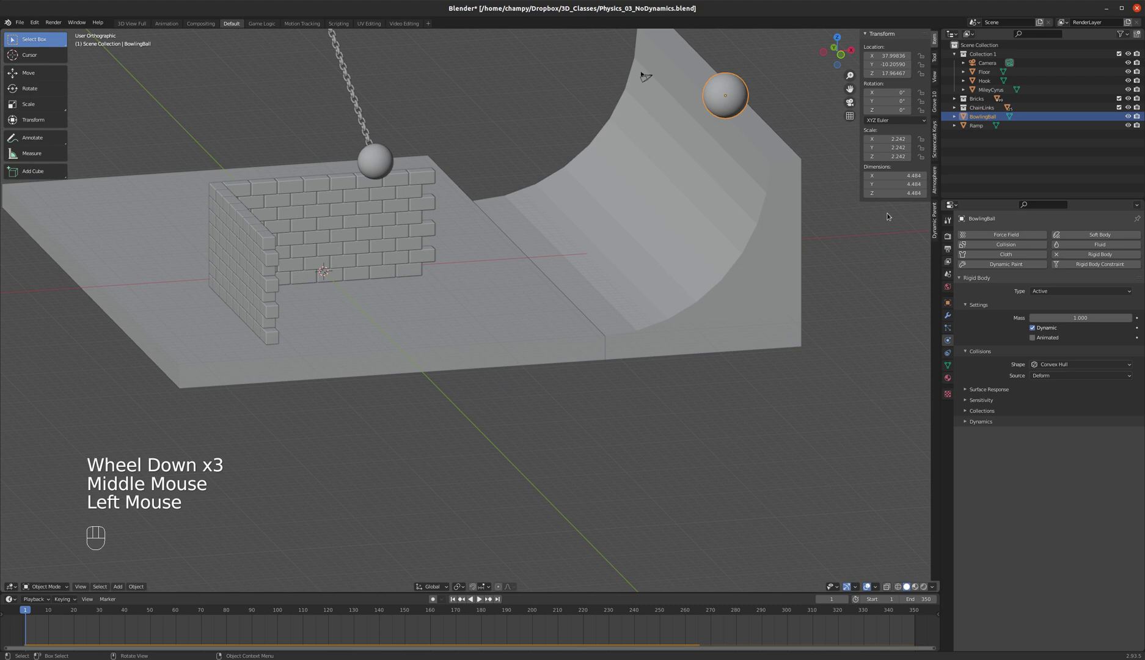
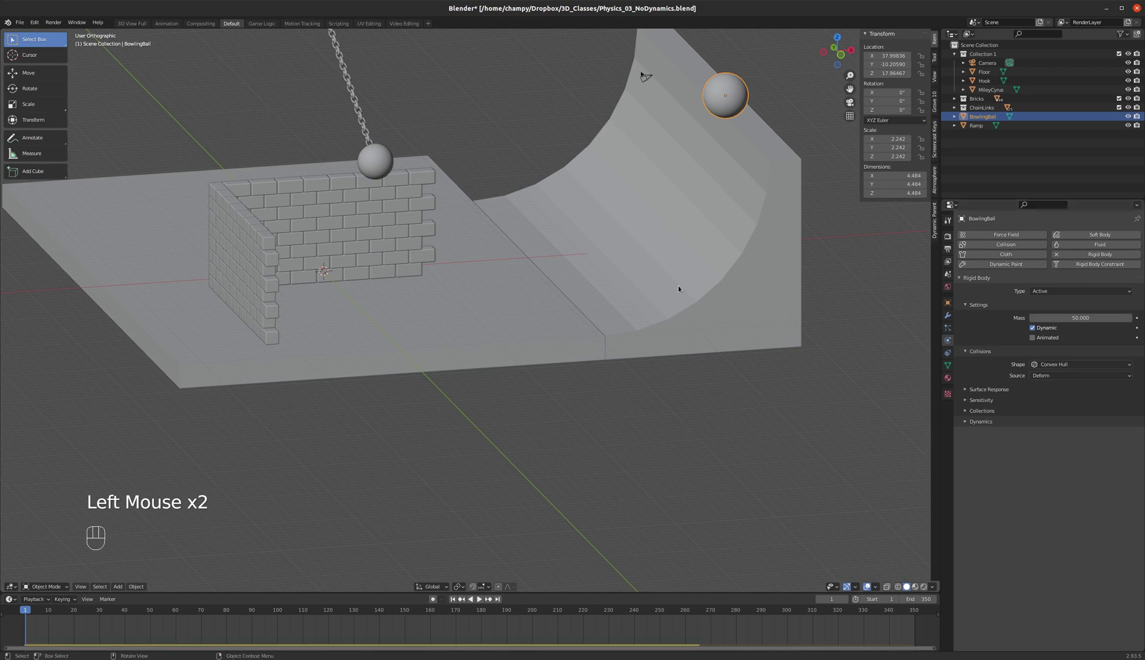
left_click(457, 598)
left_click(482, 599)
left_click_drag(626, 282, 606, 285)
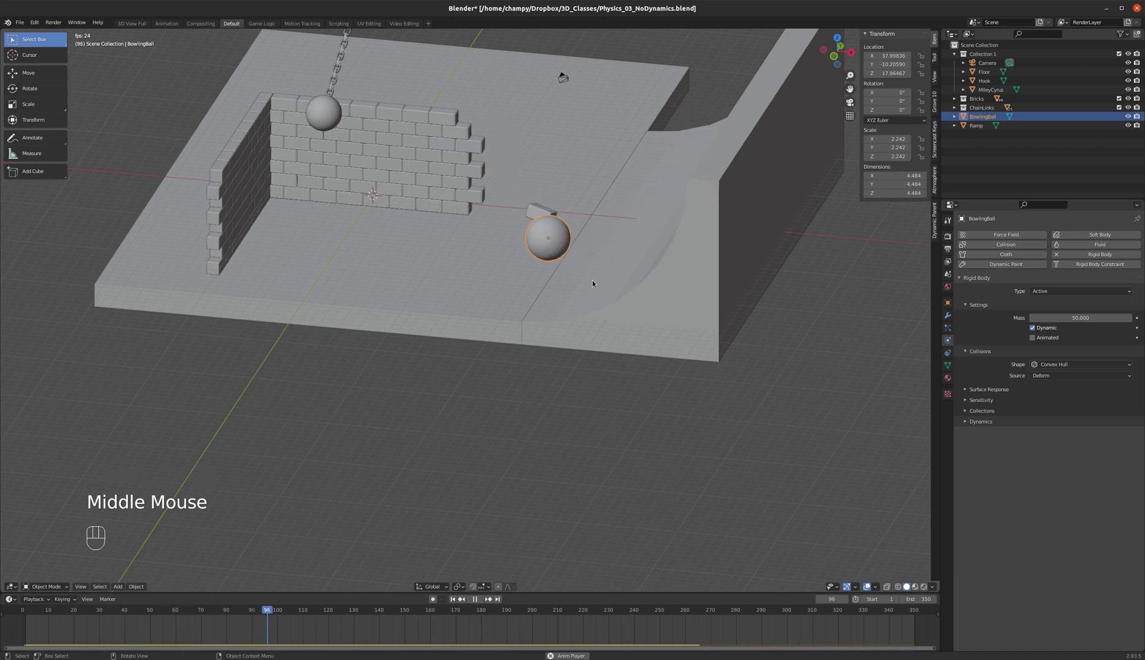
left_click_drag(568, 266, 549, 265)
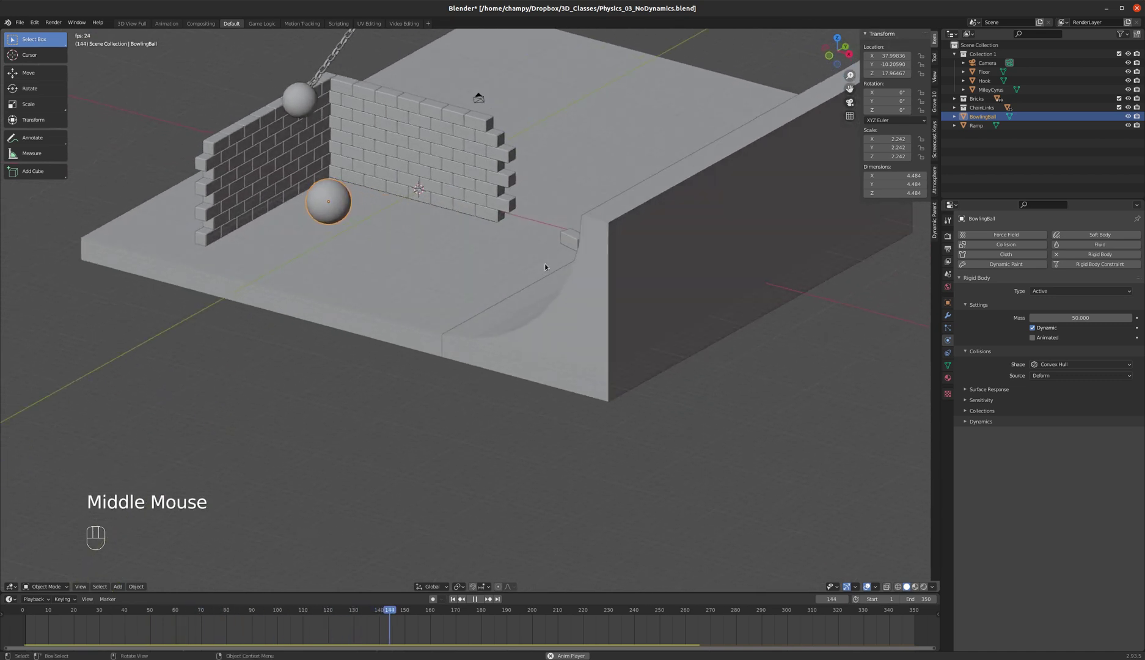
left_click_drag(271, 229, 293, 226)
left_click(293, 225)
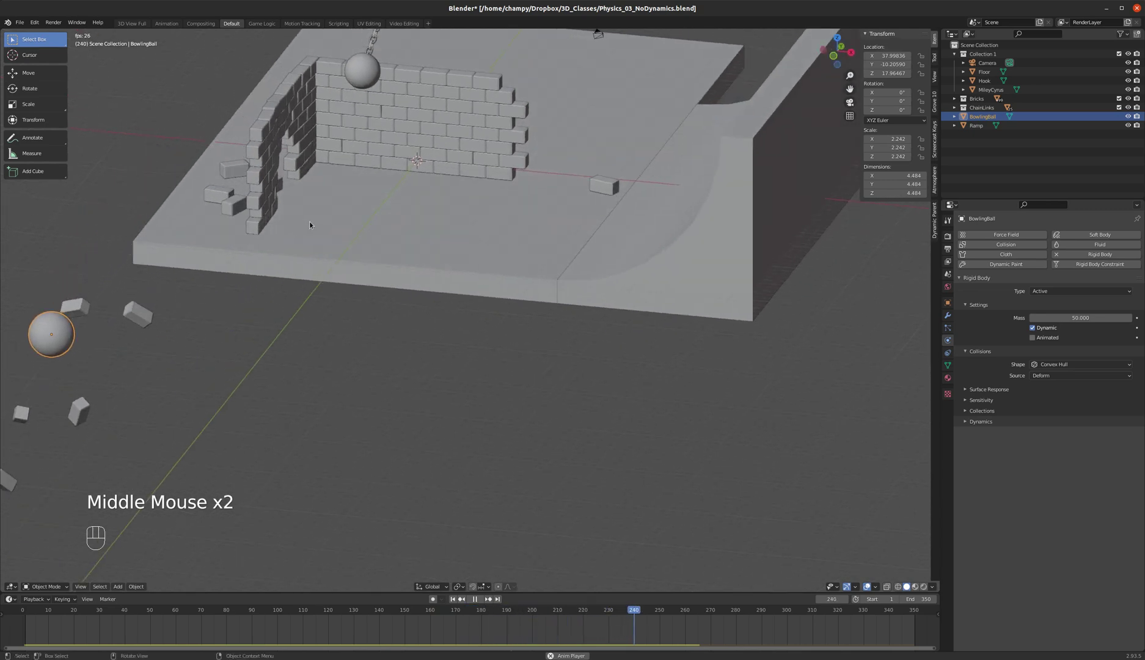
left_click_drag(314, 222, 342, 294)
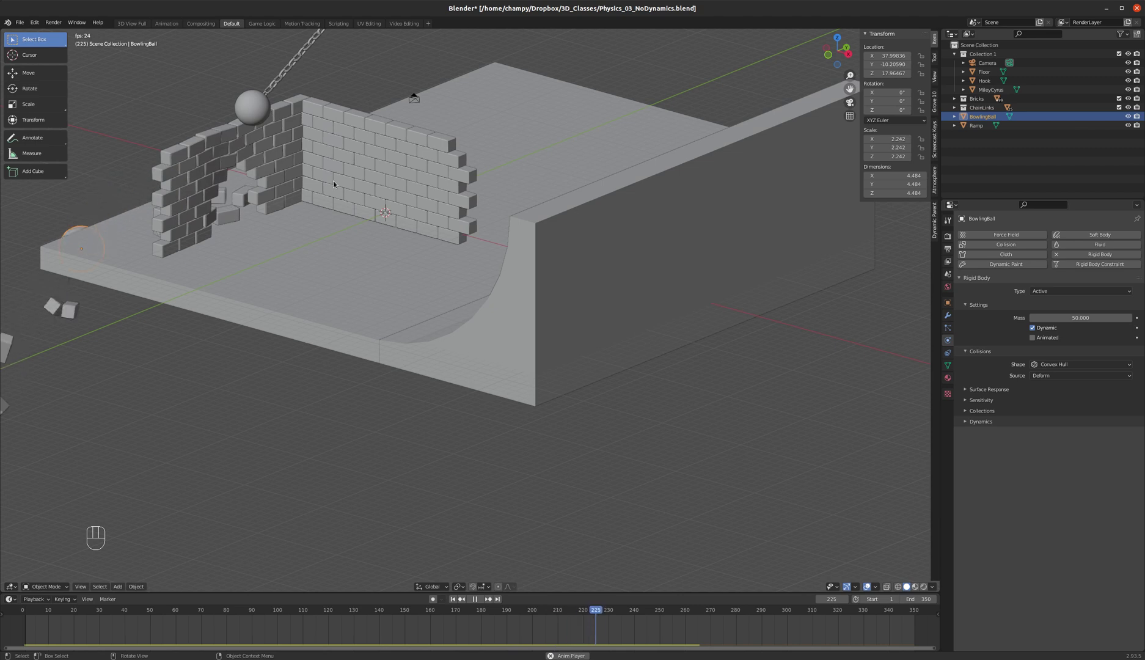
scroll("up", 3)
scroll("up", 3)
scroll("down", 3)
Step: Stop playback, rewind to frame 1 and select a brick of the wall
left_click(478, 599)
left_click(458, 599)
middle_click(349, 228)
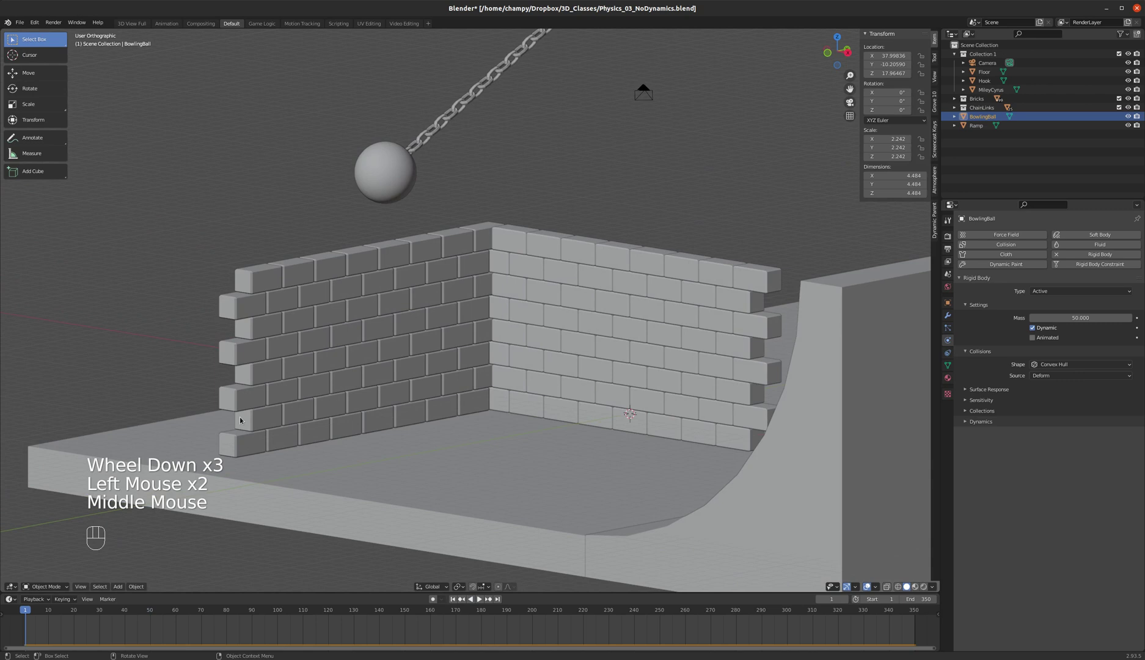
left_click(259, 451)
left_click_drag(284, 363, 309, 376)
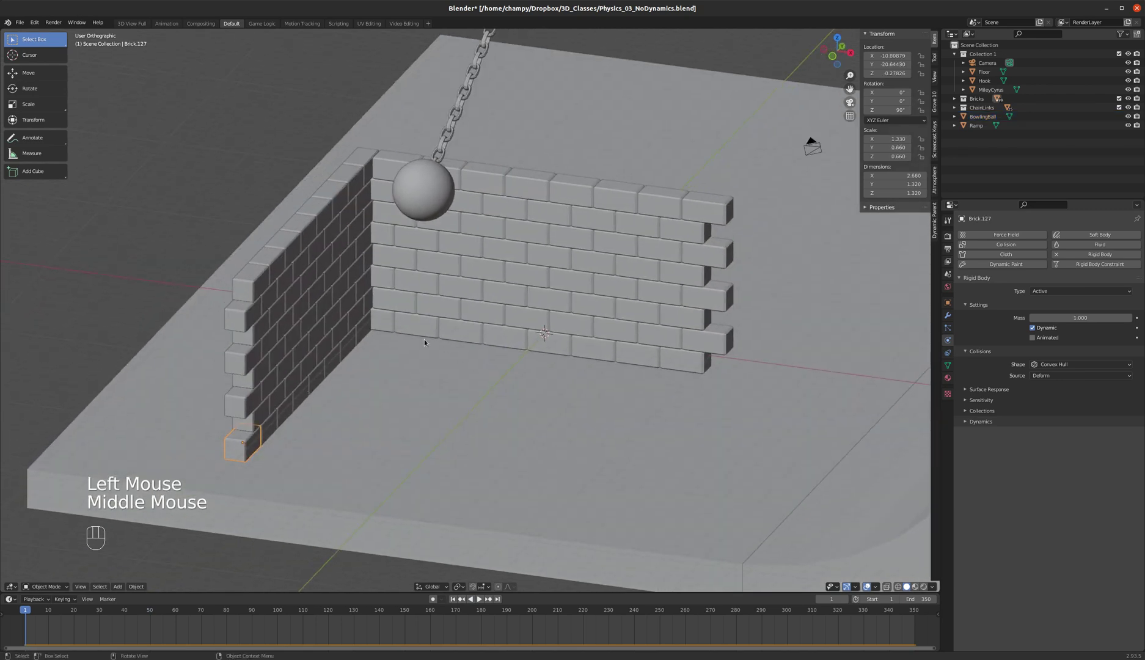
Step: Raise the Floor's surface friction to 1.0, then select a brick to show its surface response
left_click(467, 416)
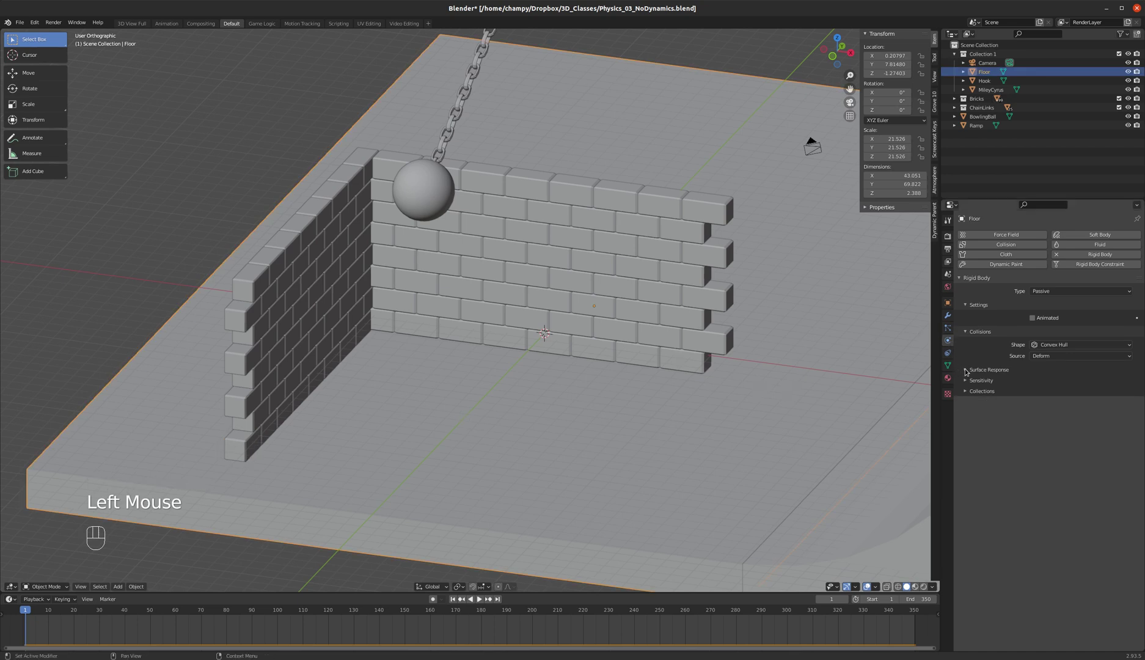
left_click(968, 370)
left_click(1082, 382)
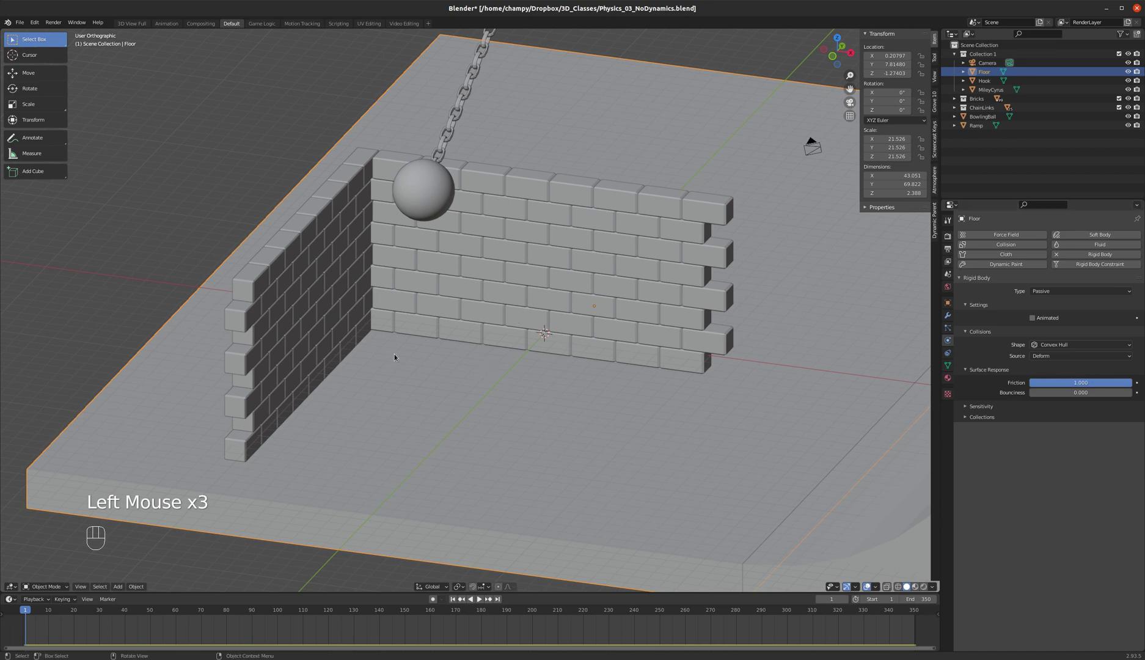
left_click(252, 440)
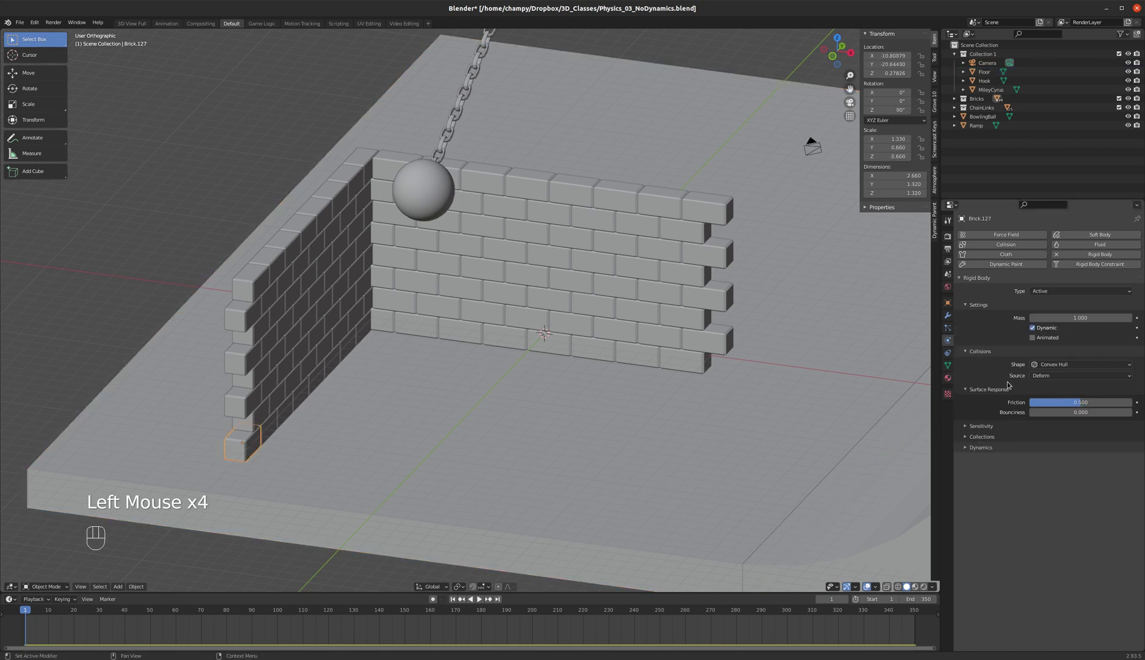
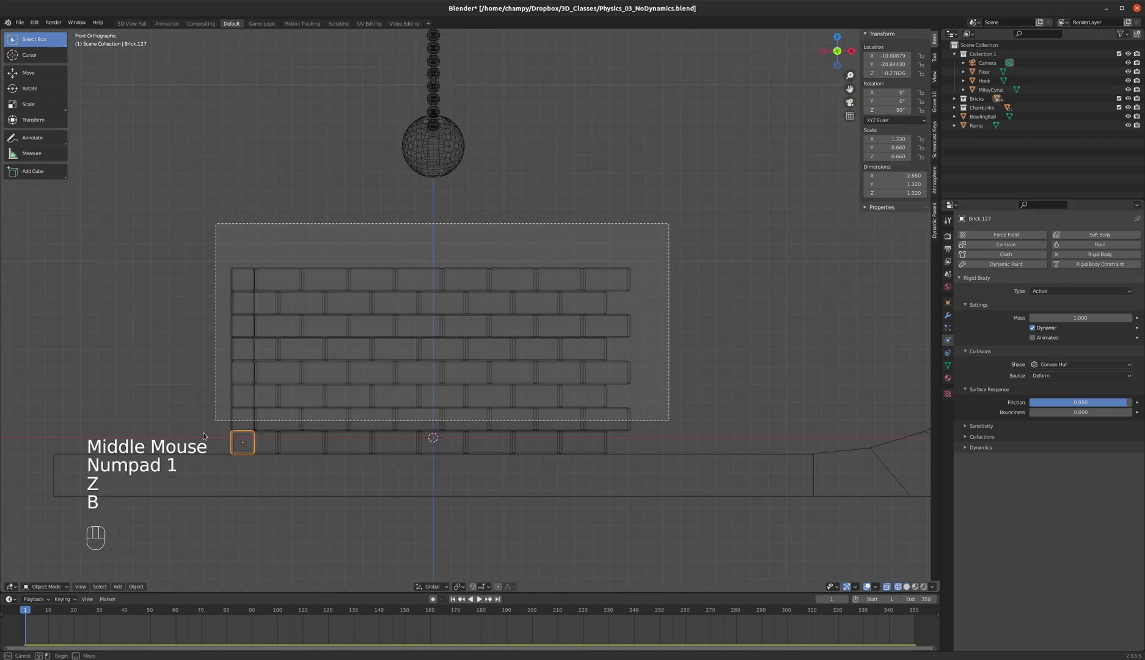
Step: Switch to solid shading and start playing the simulation with the wall and ball in view
middle_click(497, 350)
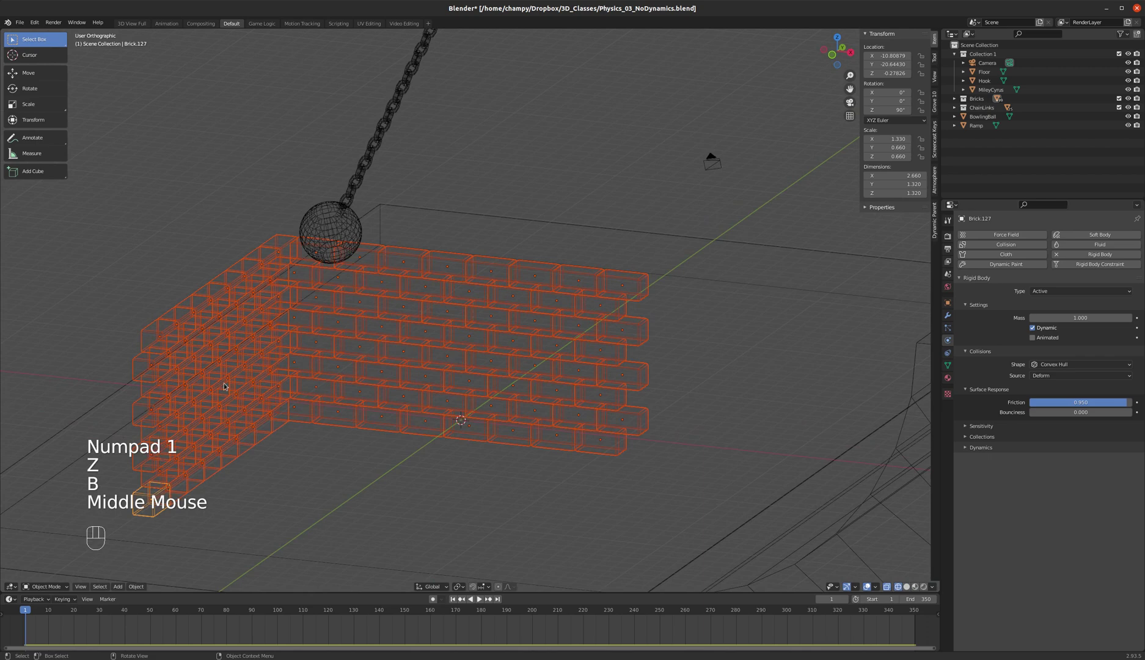
key("z")
left_click(139, 586)
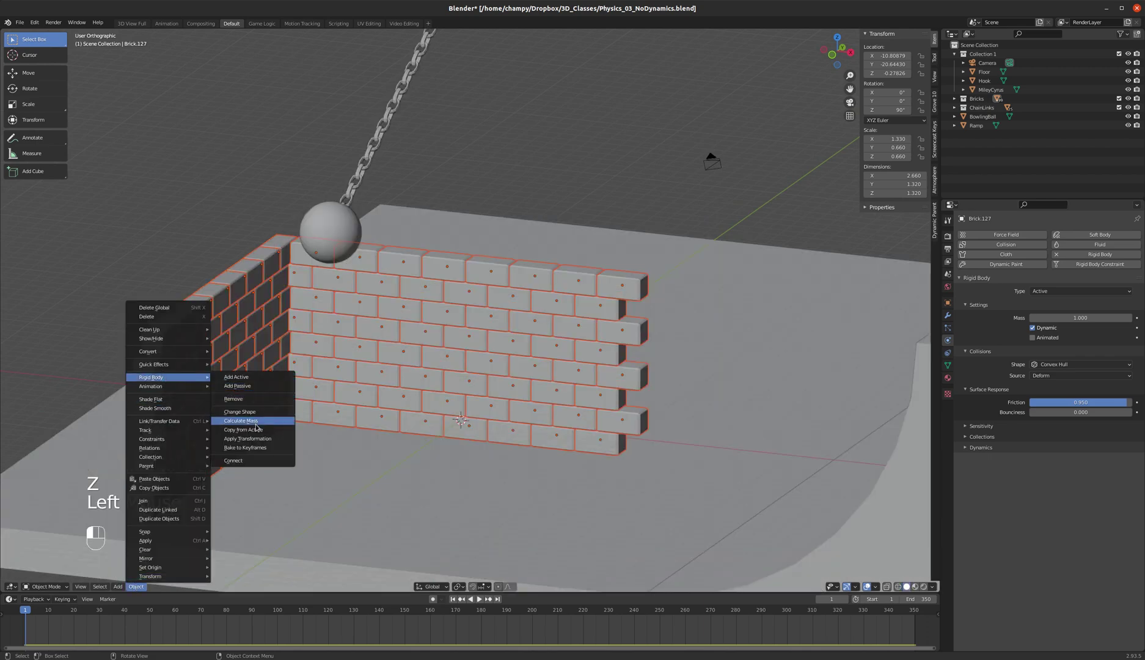
scroll("down", 3)
middle_click(437, 336)
Step: Watch the wall being knocked apart during playback, then stop and rewind to frame 1
left_click(484, 598)
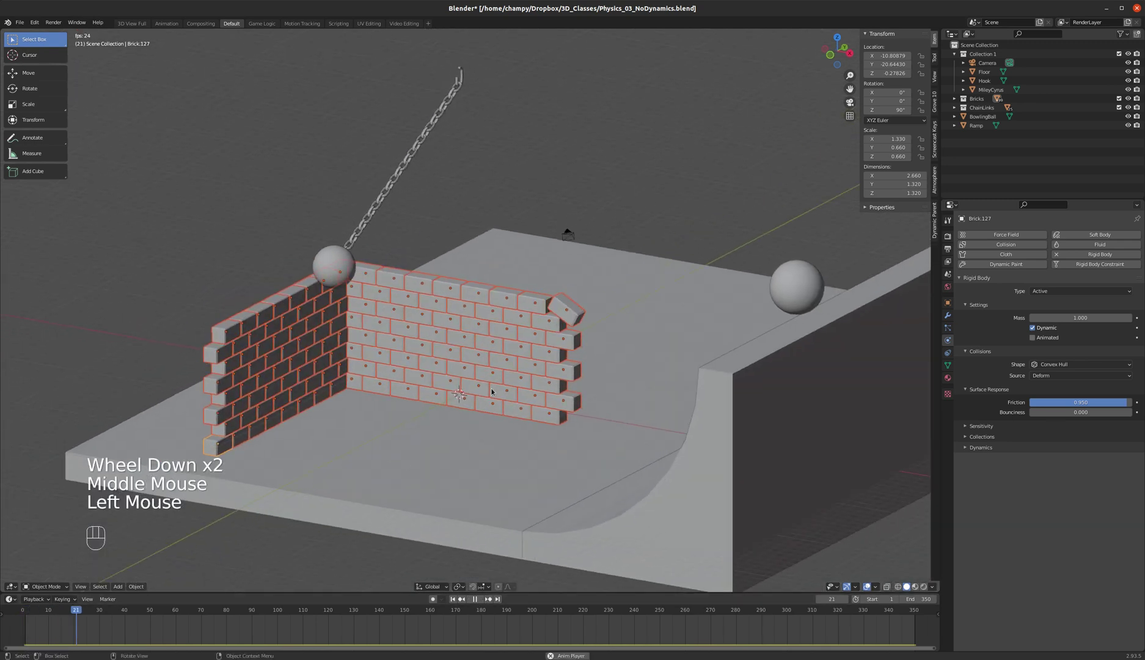
scroll("up", 3)
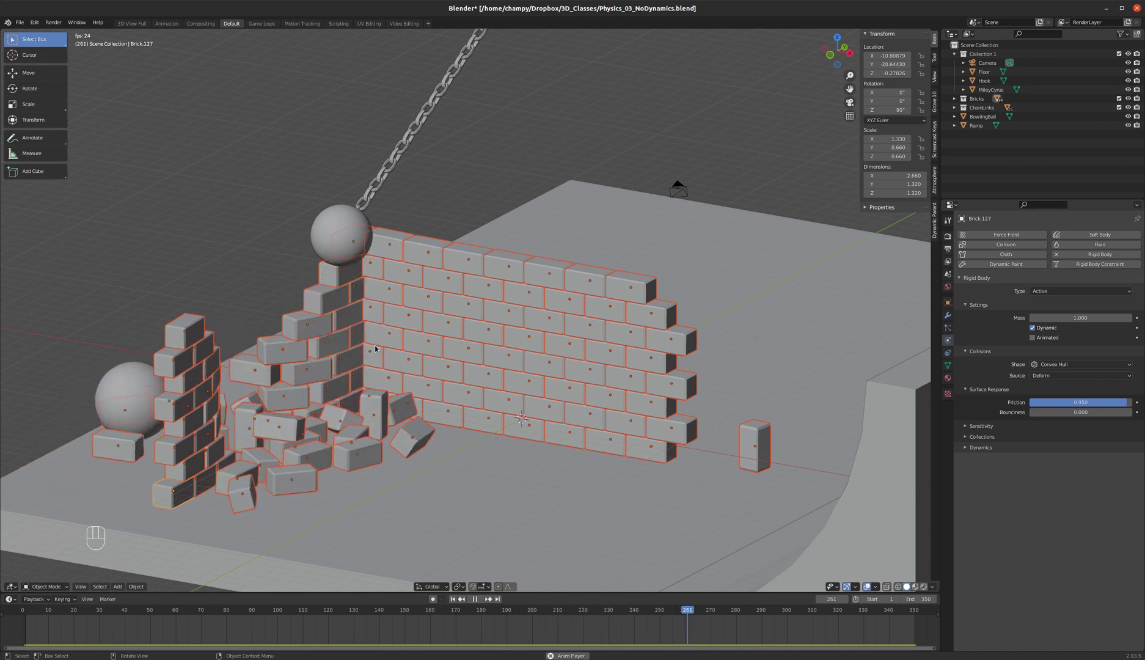
scroll("up", 3)
left_click_drag(239, 339, 264, 340)
left_click_drag(433, 348, 398, 353)
left_click(479, 598)
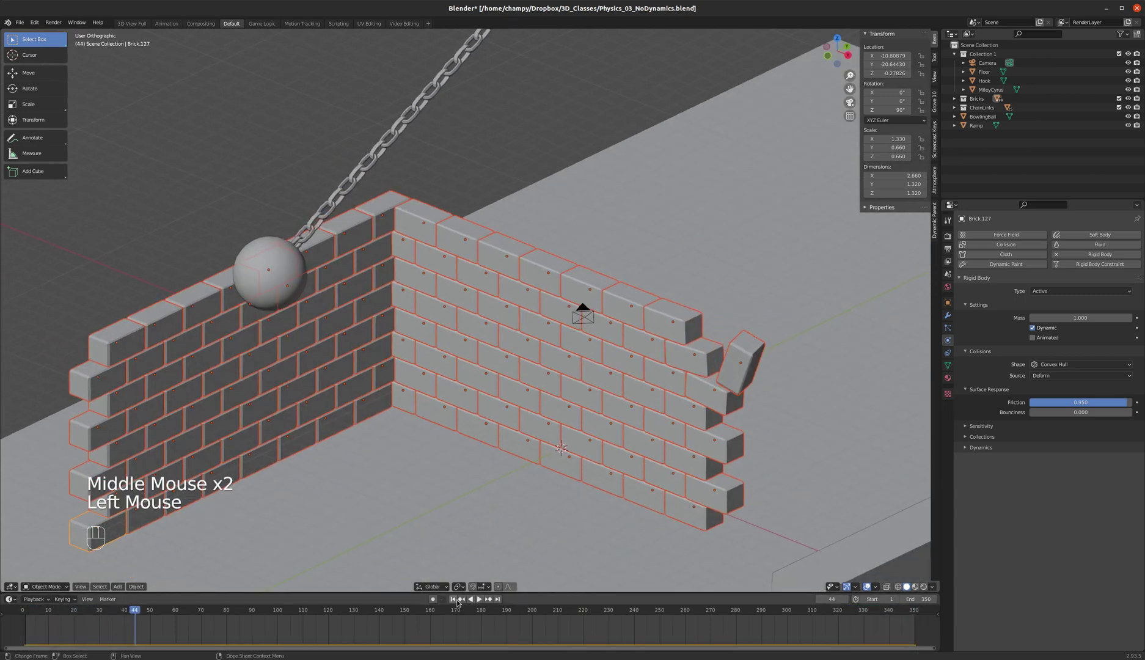
left_click(456, 600)
Step: Frame the hanging chain and intact brick wall in the viewport
scroll("down", 3)
middle_click(424, 346)
key("a")
left_click_drag(450, 334, 374, 322)
scroll("up", 3)
left_click_drag(445, 255, 441, 252)
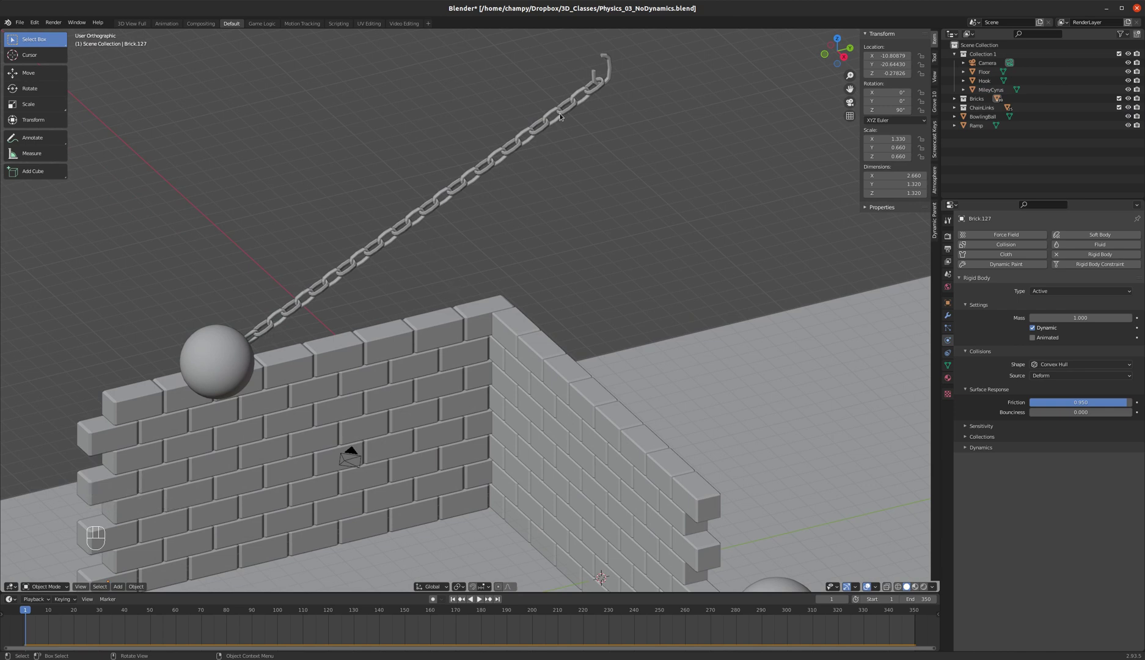
Step: Give the wrecking ball active rigid body physics with a mass of 50
left_click(229, 353)
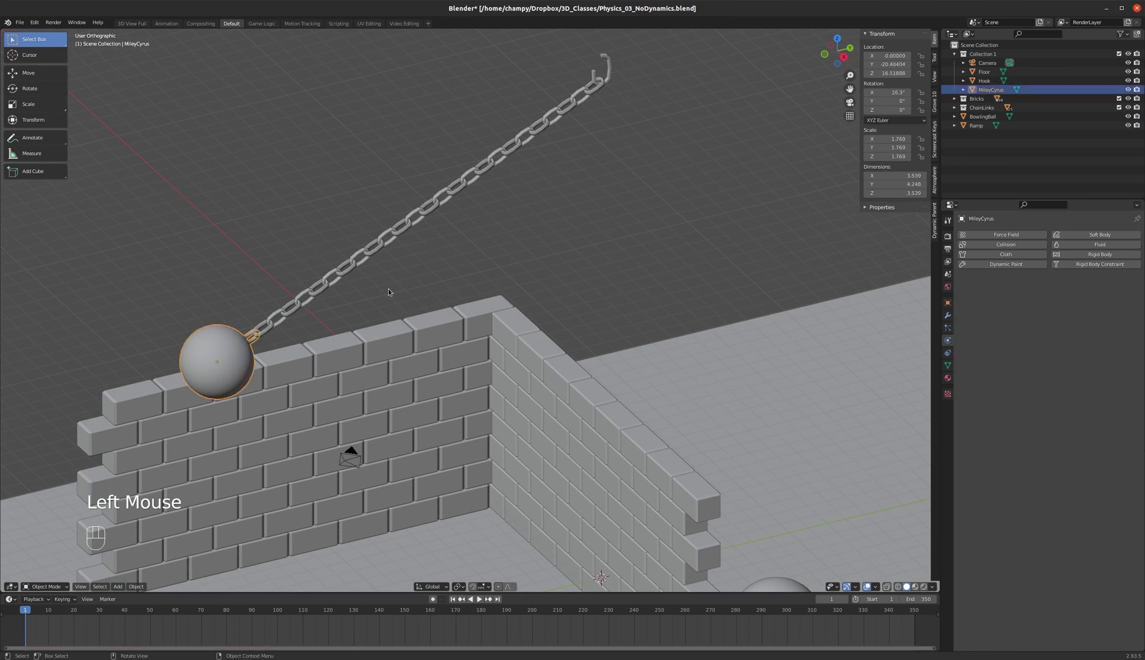
middle_click(388, 287)
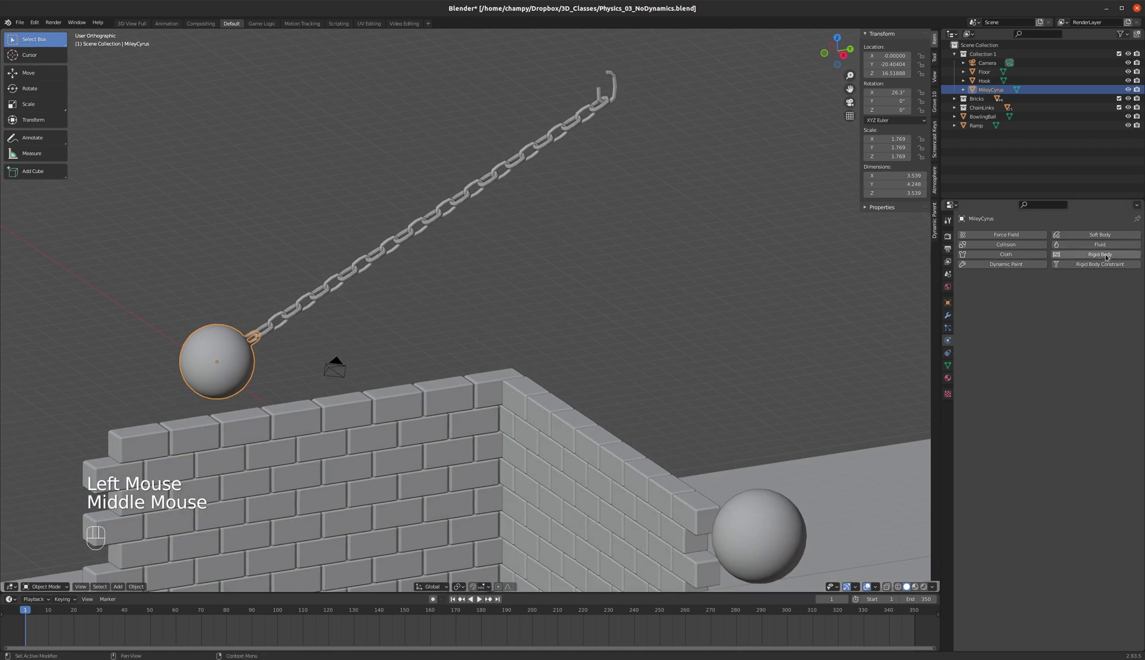
left_click(1109, 255)
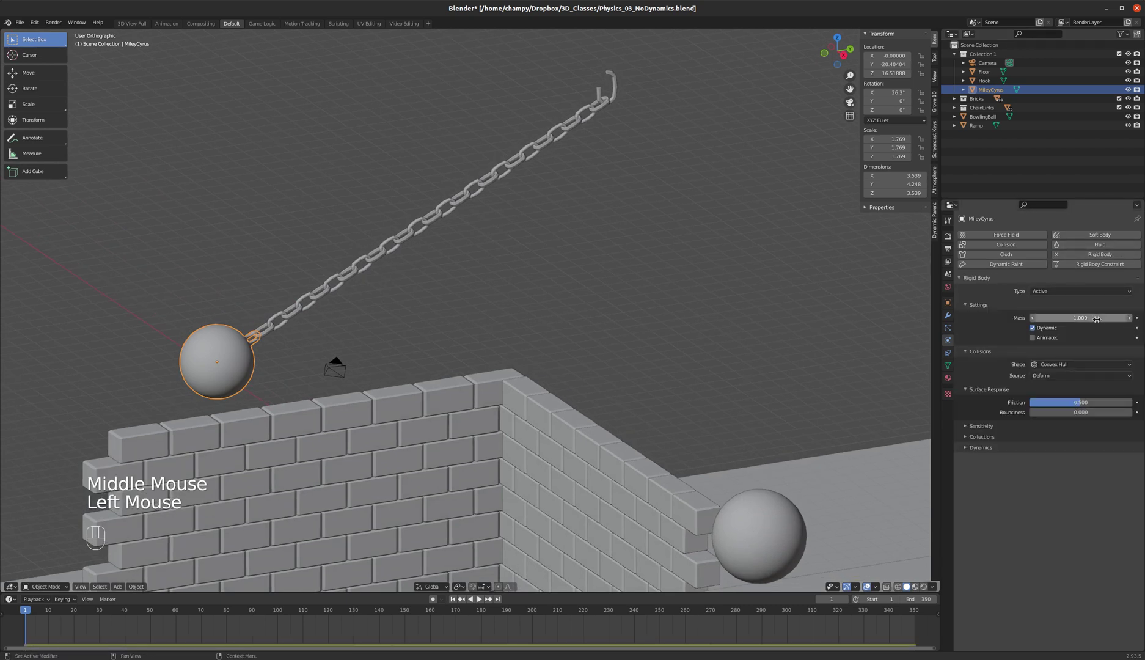
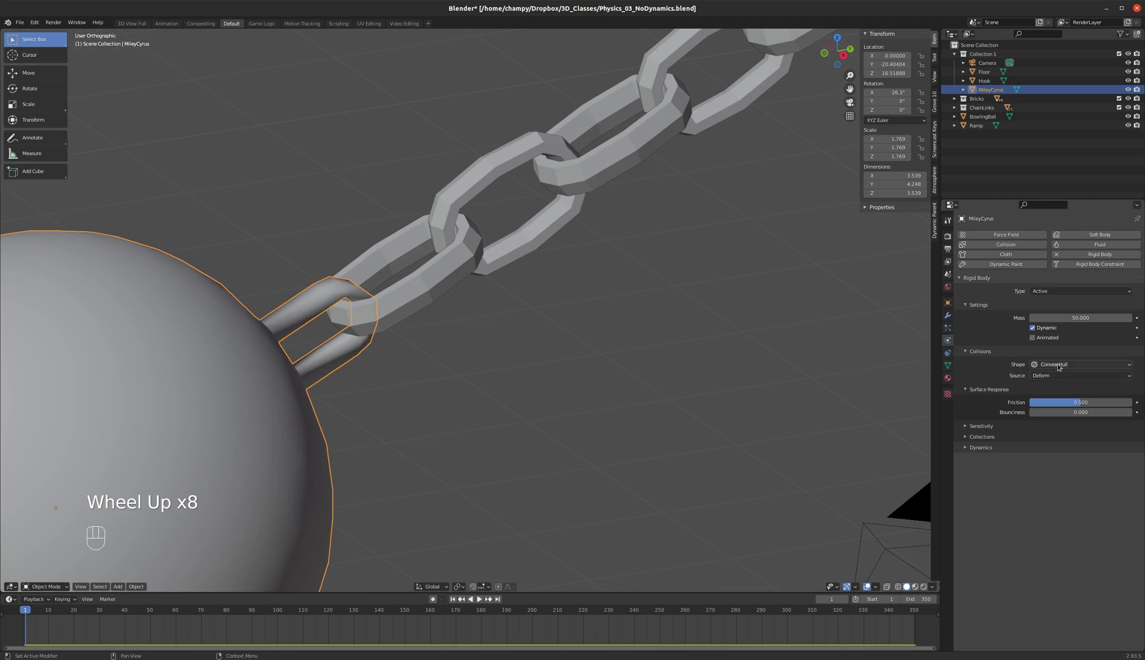
scroll("down", 3)
Step: Inspect where the chain meets the ball and select one chain link
left_click_drag(356, 322, 365, 327)
left_click_drag(1118, 365, 1067, 435)
scroll("down", 3)
left_click_drag(476, 386, 452, 367)
middle_click(464, 377)
scroll("up", 3)
scroll("down", 3)
scroll("up", 3)
scroll("down", 3)
middle_click(300, 455)
scroll("up", 3)
left_click(219, 488)
scroll("down", 3)
middle_click(292, 389)
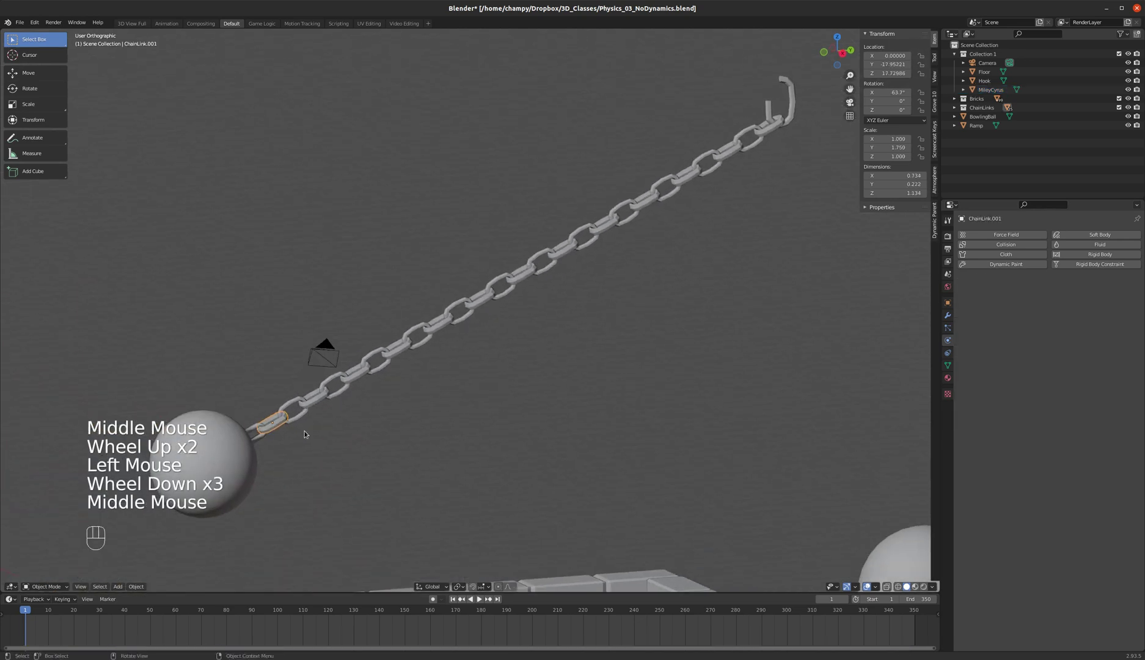
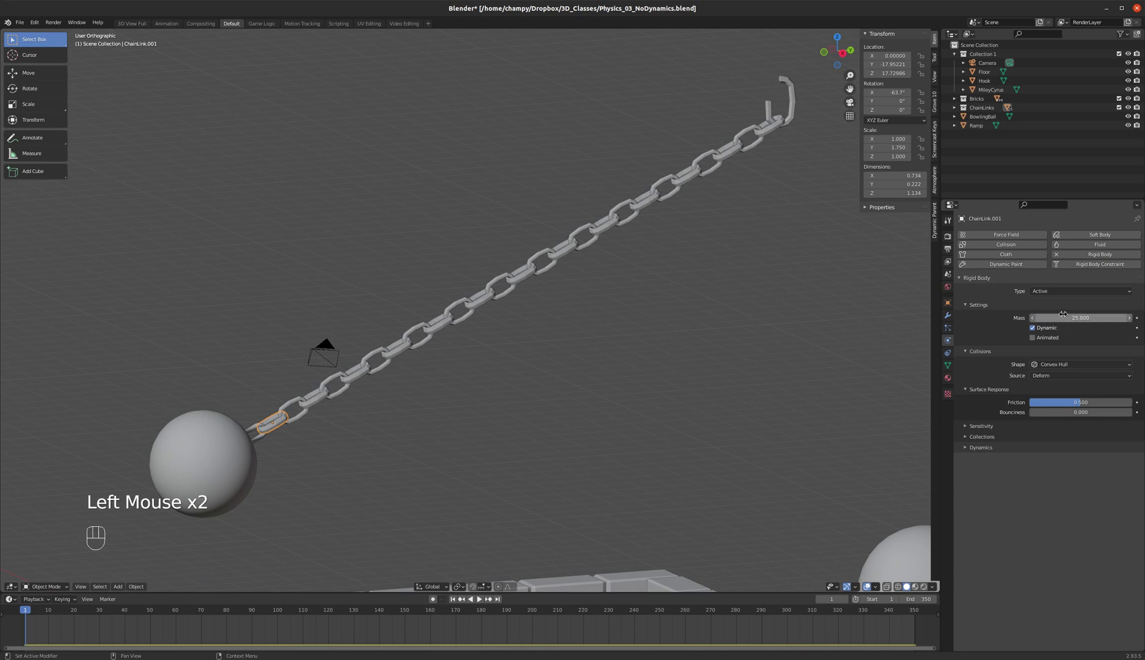
Step: Give the link mass 25 and a Mesh collision shape, then box-select every chain link
left_click_drag(1086, 365, 1067, 432)
key("b")
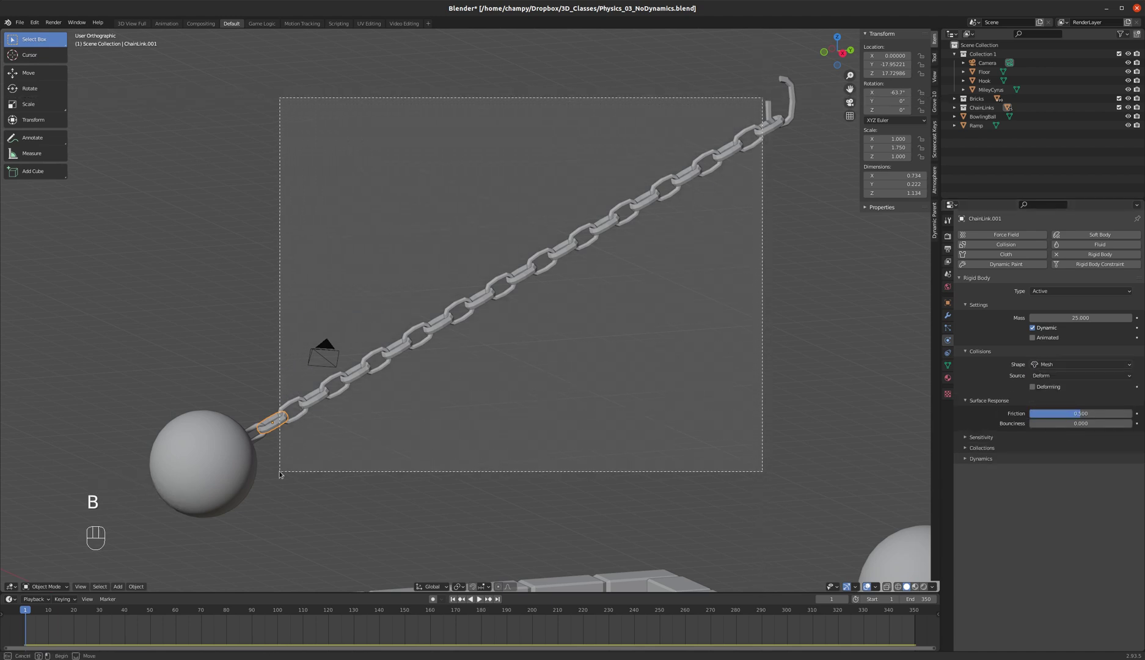
left_click(138, 588)
left_click_drag(191, 390, 263, 430)
scroll("down", 3)
left_click_drag(330, 417, 350, 422)
scroll("up", 3)
Step: Give the hook rigid body physics and make it non-dynamic so it stays fixed
left_click(626, 164)
scroll("down", 3)
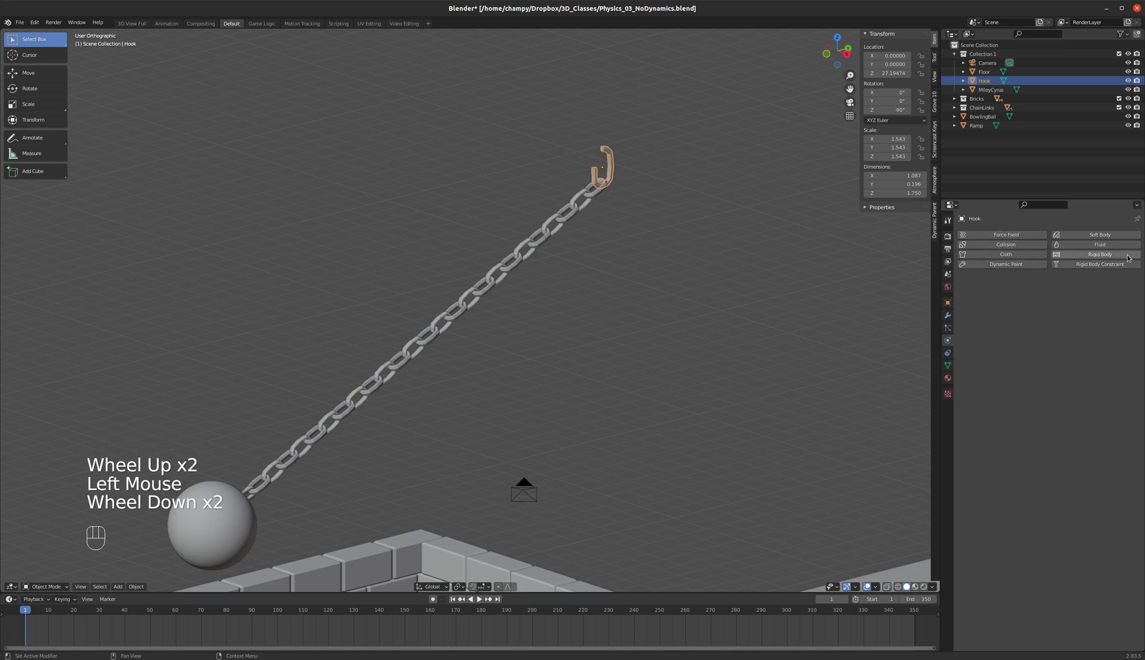
left_click(1100, 255)
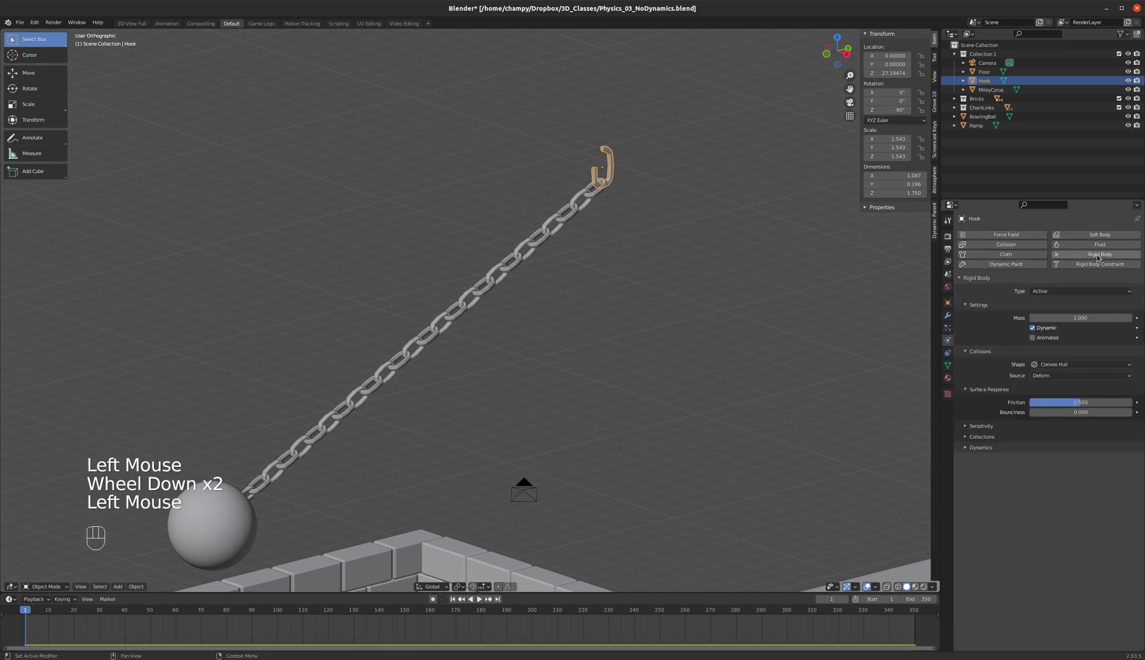
left_click_drag(1105, 291, 991, 298)
left_click(1102, 290)
scroll("down", 3)
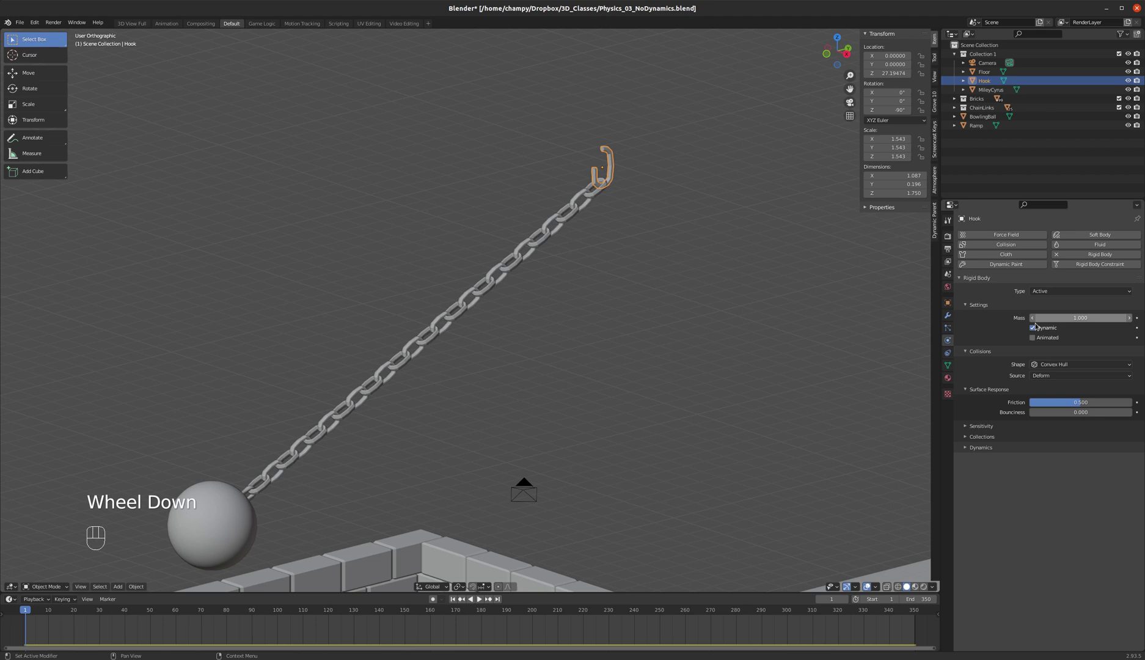
left_click(1037, 329)
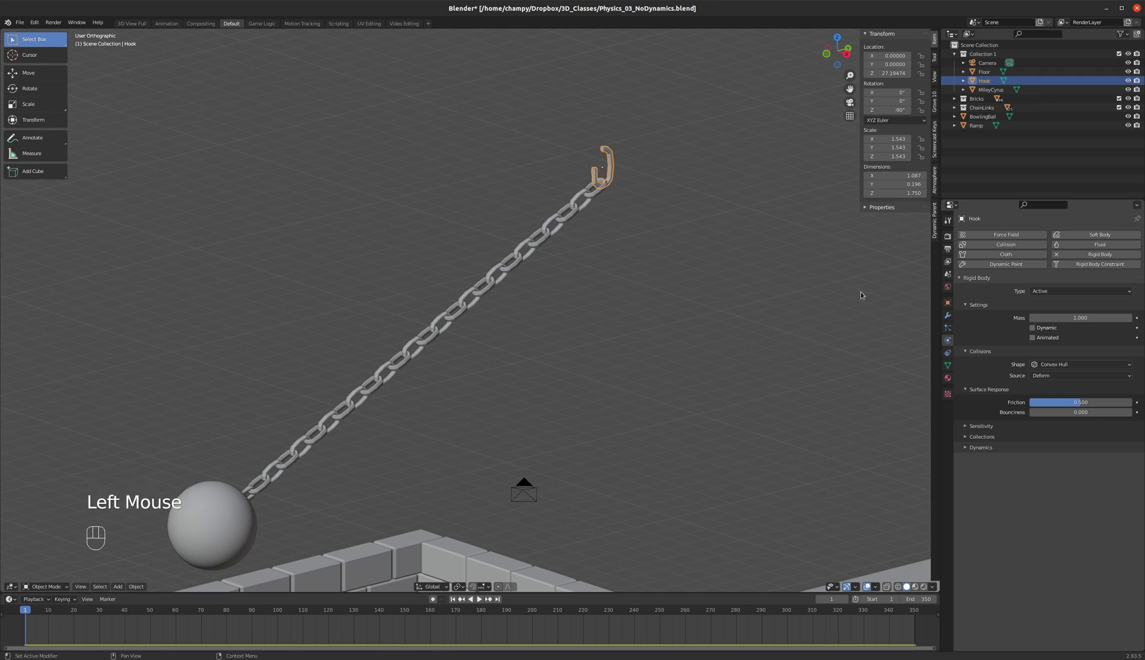
Step: Test-run the swinging chain simulation, then stop and rewind to frame 1
scroll("down", 3)
middle_click(600, 250)
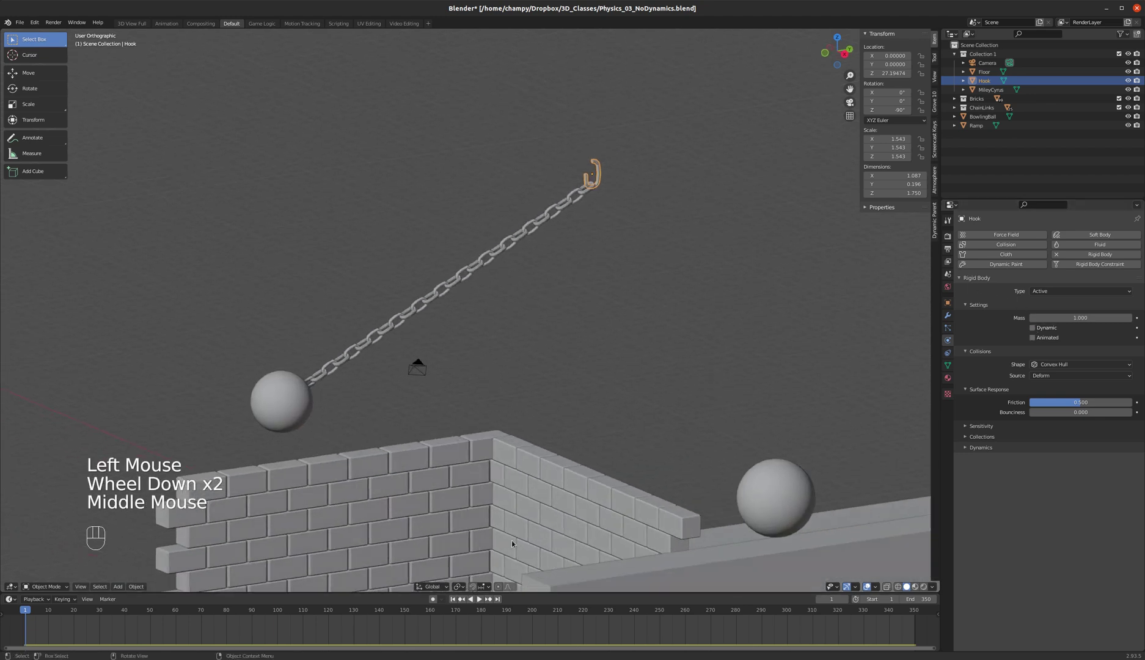
scroll("down", 3)
middle_click(544, 371)
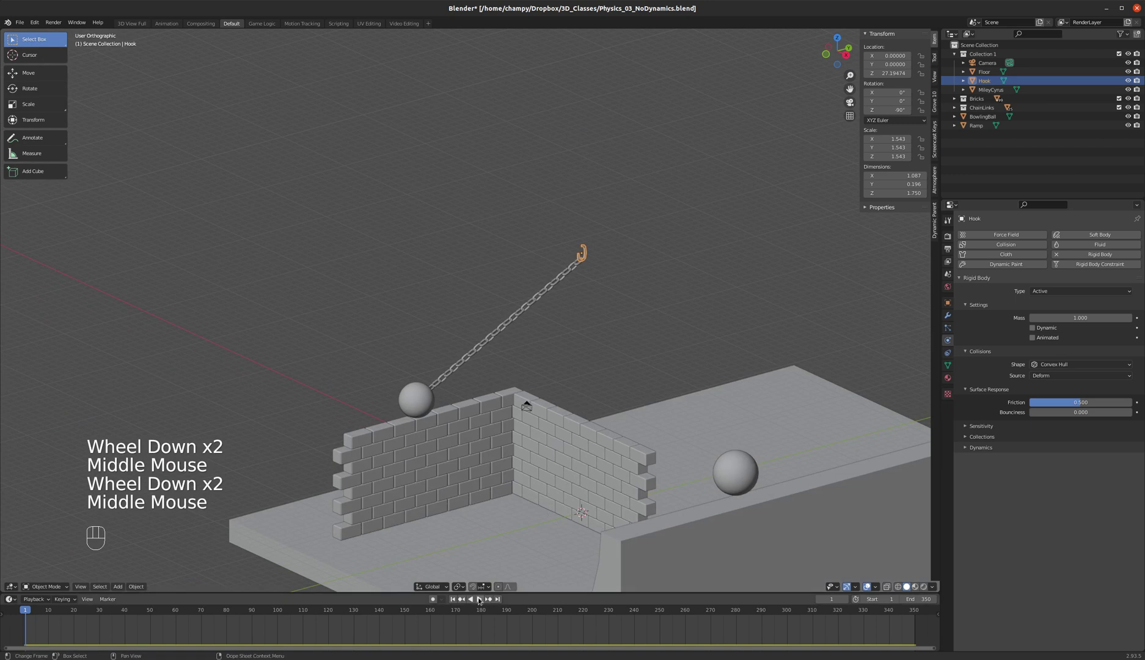
left_click(481, 599)
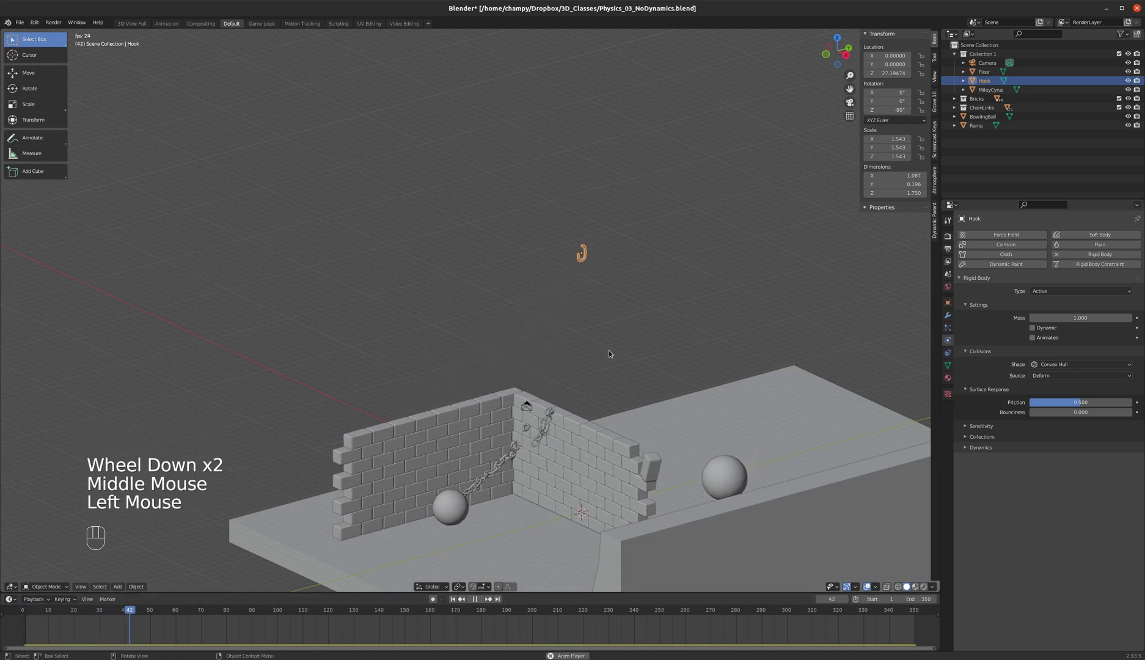
left_click(480, 600)
left_click(454, 598)
Step: Set the hook's collision shape to Mesh and test-run the simulation again, rewinding to frame 1
scroll("up", 3)
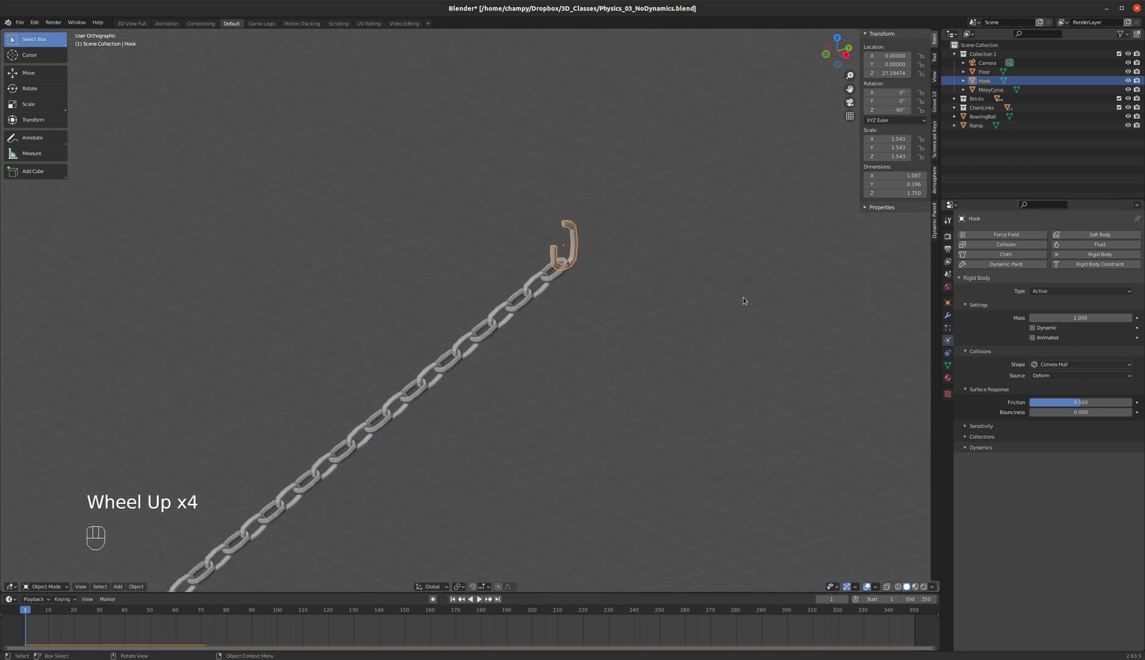
left_click_drag(1068, 363, 1015, 419)
scroll("down", 3)
left_click(482, 600)
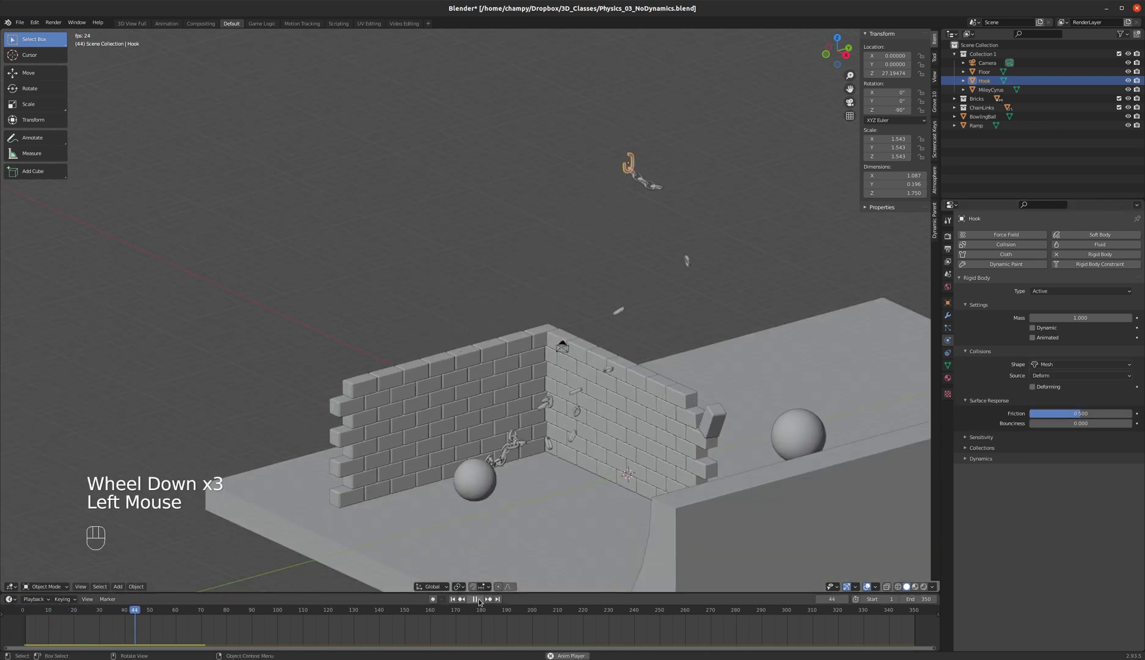
left_click(483, 600)
left_click(456, 598)
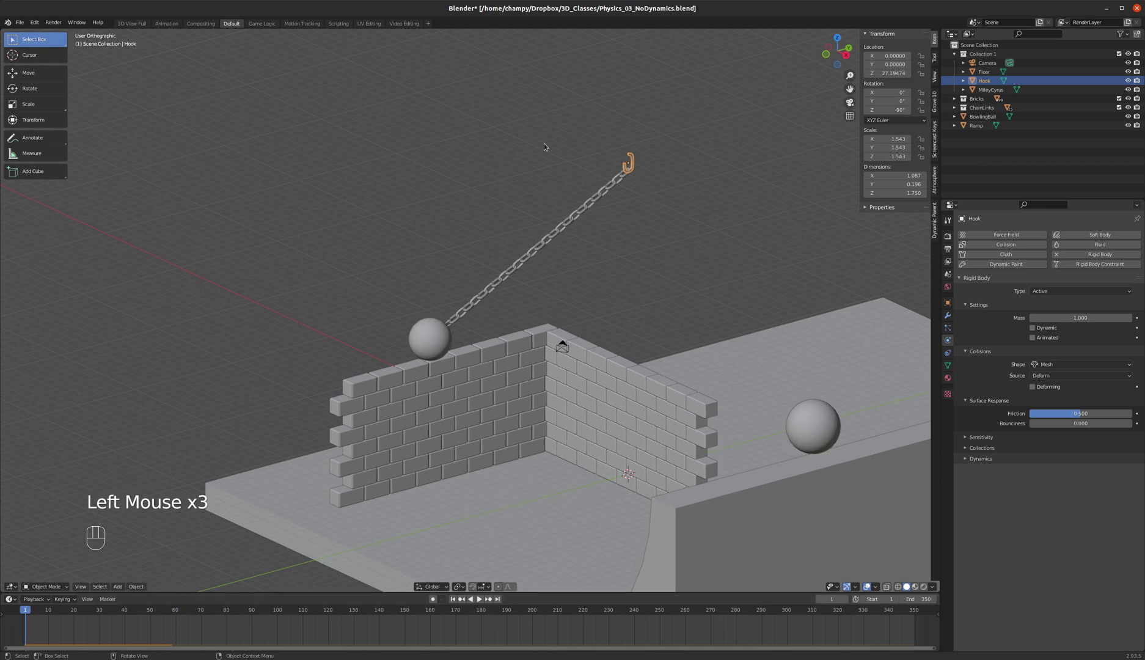
left_click(631, 241)
middle_click(631, 242)
scroll("up", 3)
scroll("down", 3)
scroll("up", 3)
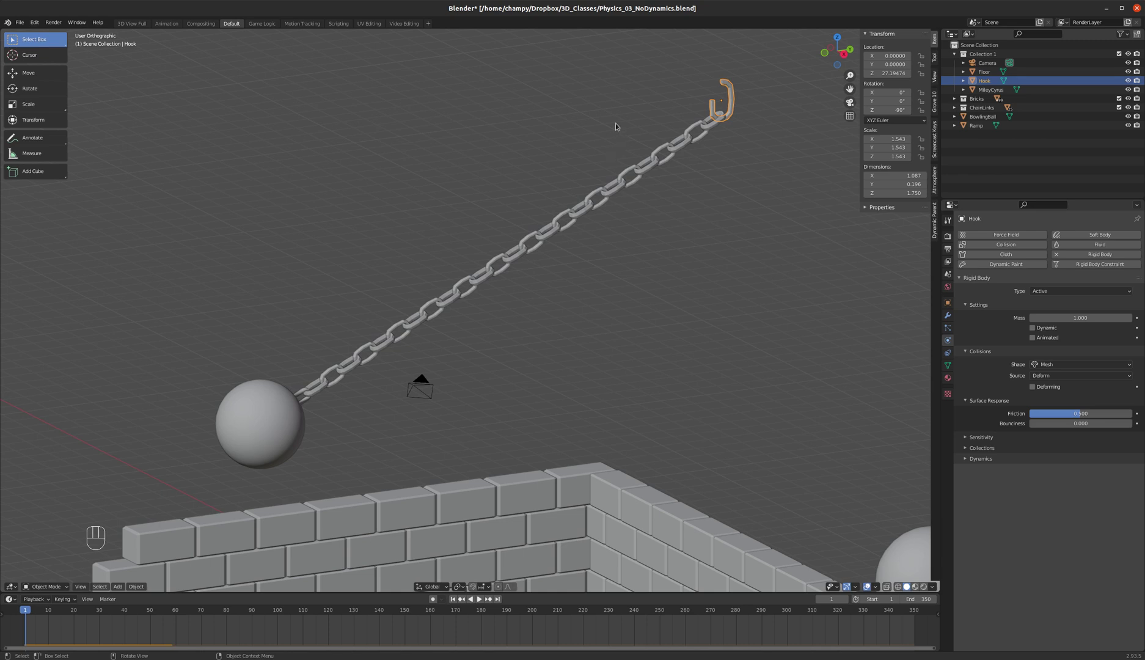
scroll("down", 3)
left_click_drag(551, 151, 567, 160)
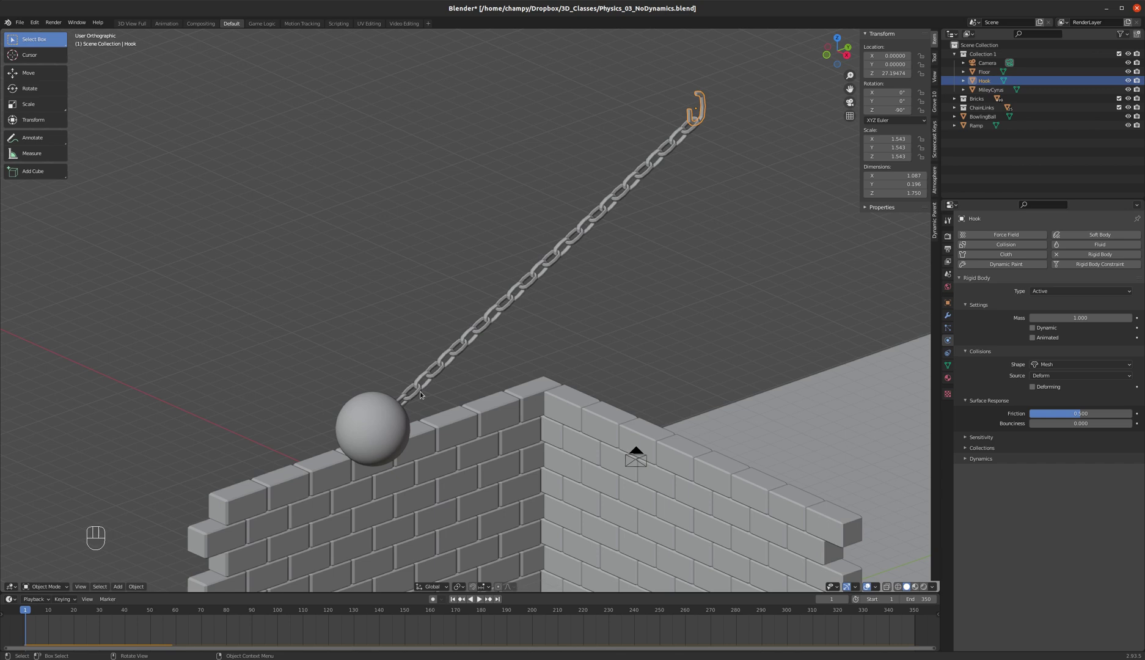
scroll("up", 3)
scroll("down", 3)
scroll("down", 3)
scroll("up", 3)
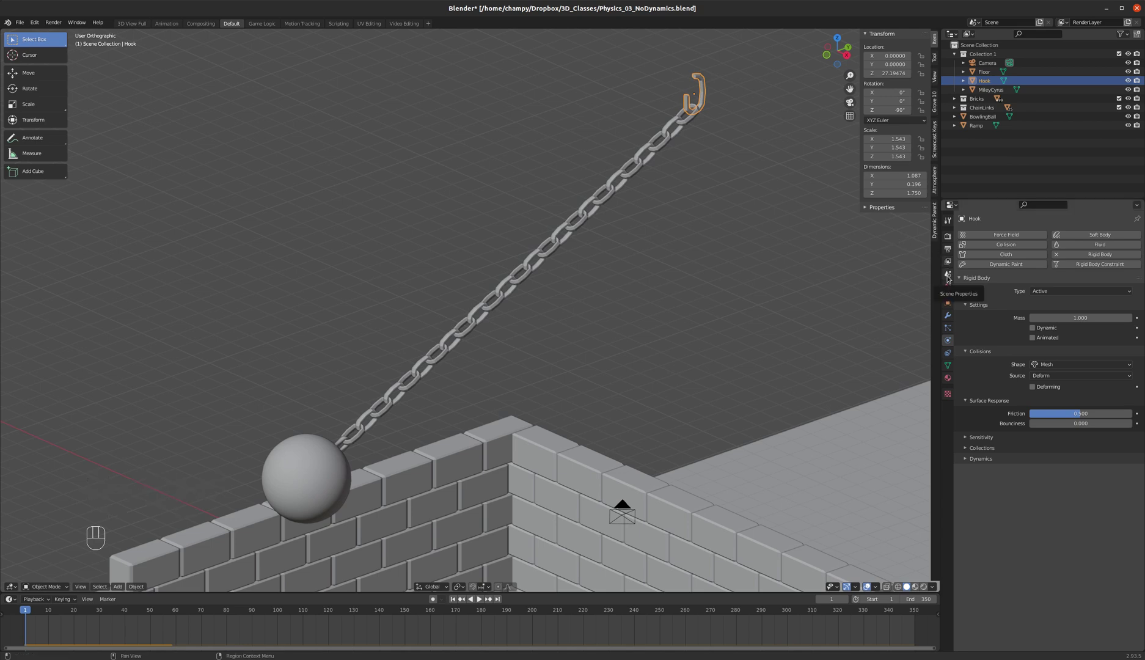
Step: Set the rigid body world to 8 substeps per frame, then stop playback back at frame 1
left_click(952, 287)
left_click(951, 276)
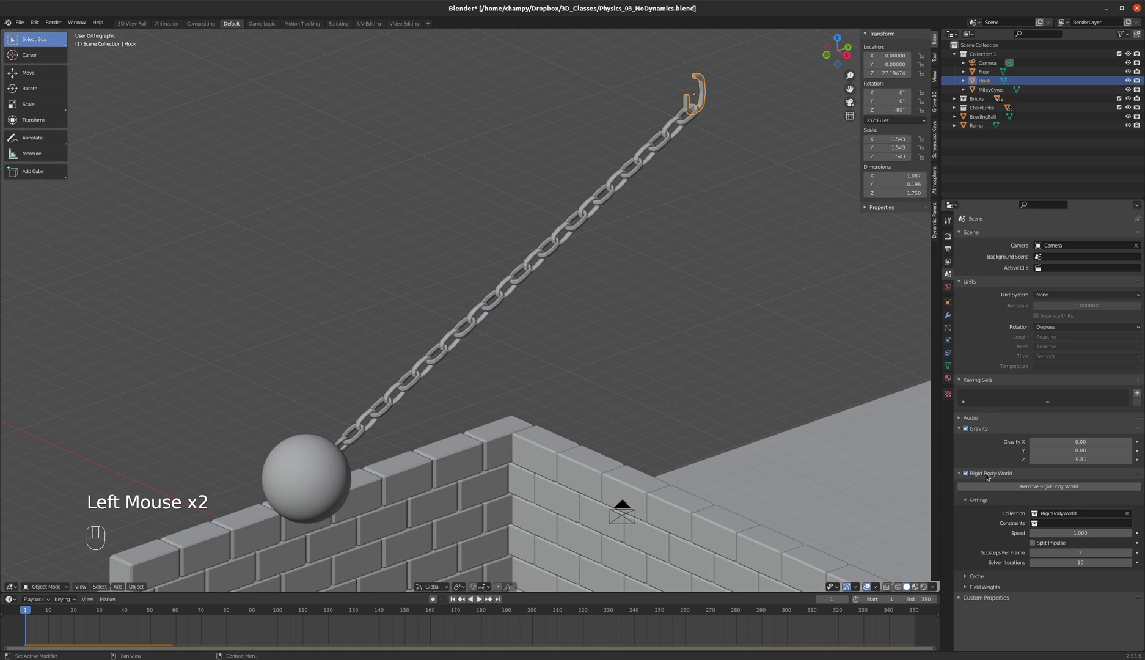
scroll("down", 3)
scroll("up", 3)
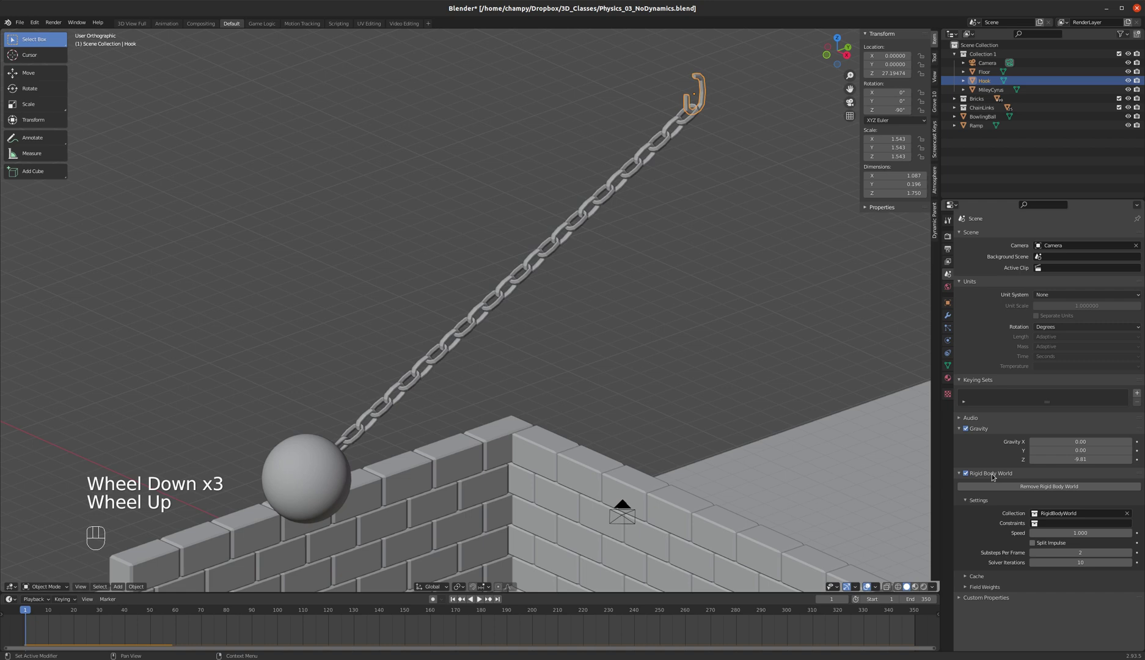
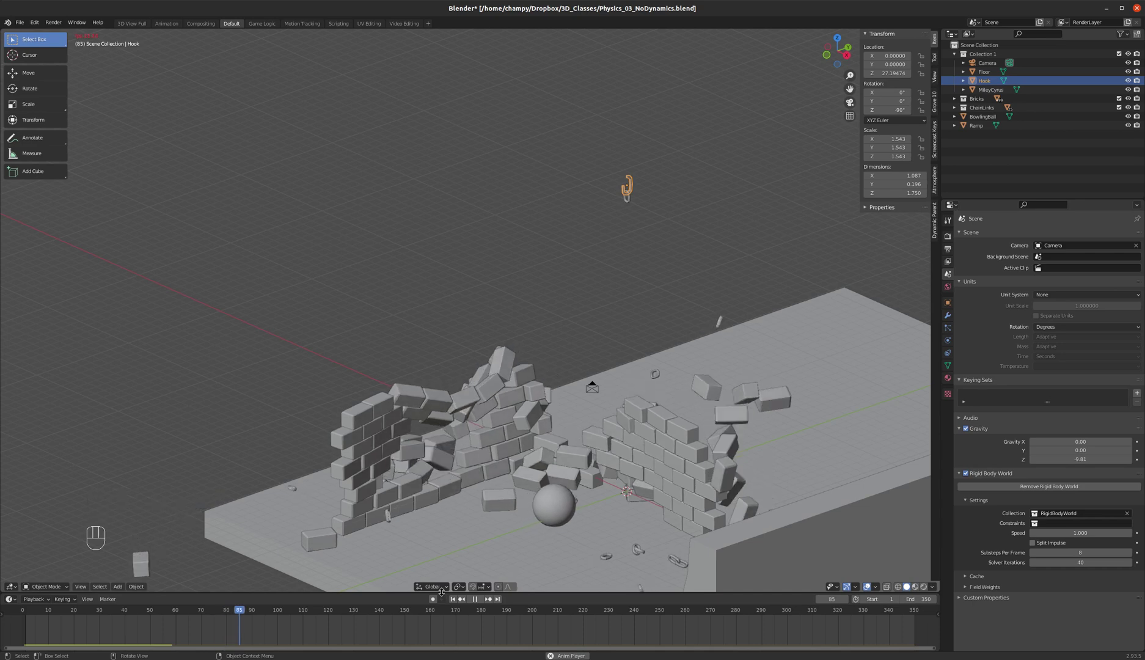
left_click(464, 600)
left_click_drag(612, 222, 589, 214)
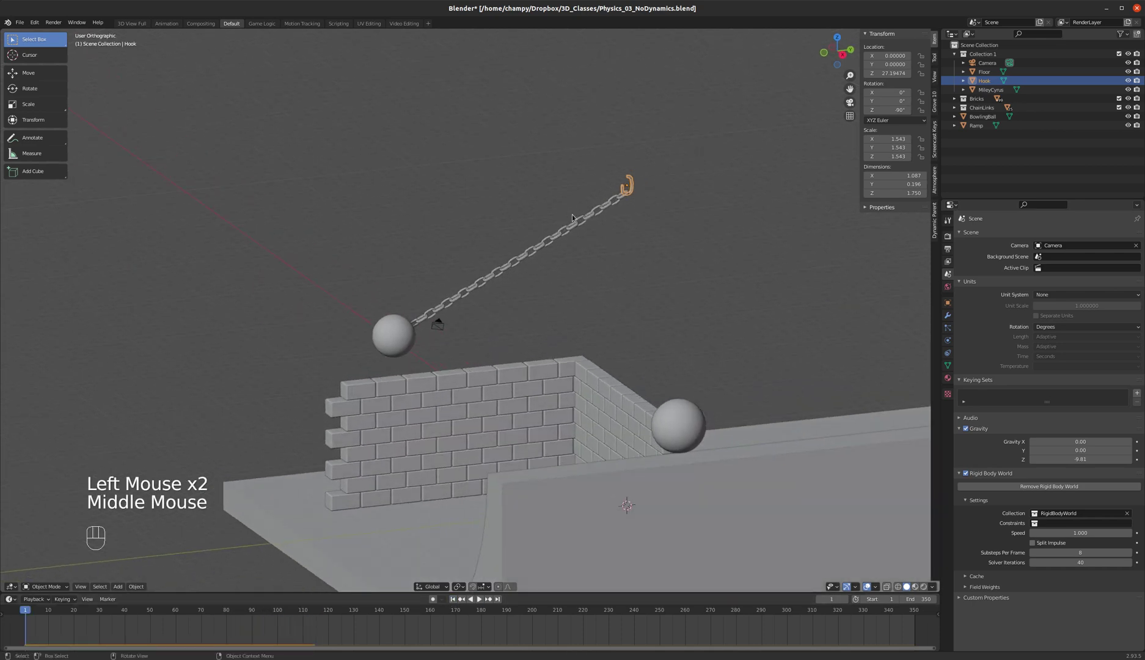
Step: Show the hook's rigid body Sensitivity margin and examine the hook and top links up close
scroll("up", 3)
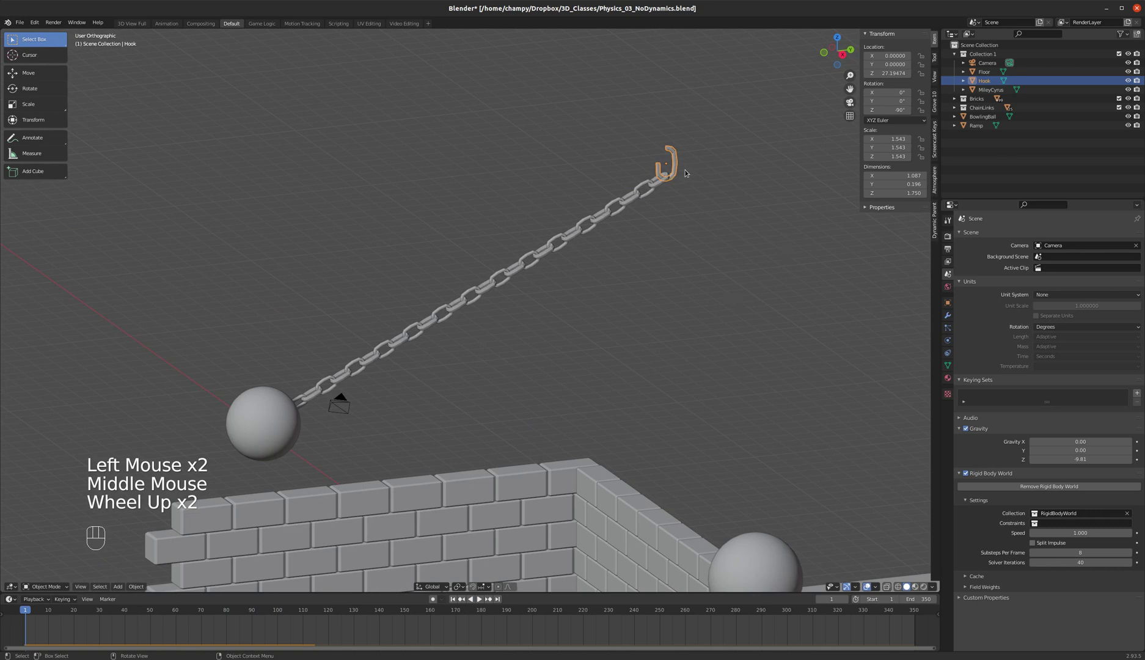
left_click(951, 340)
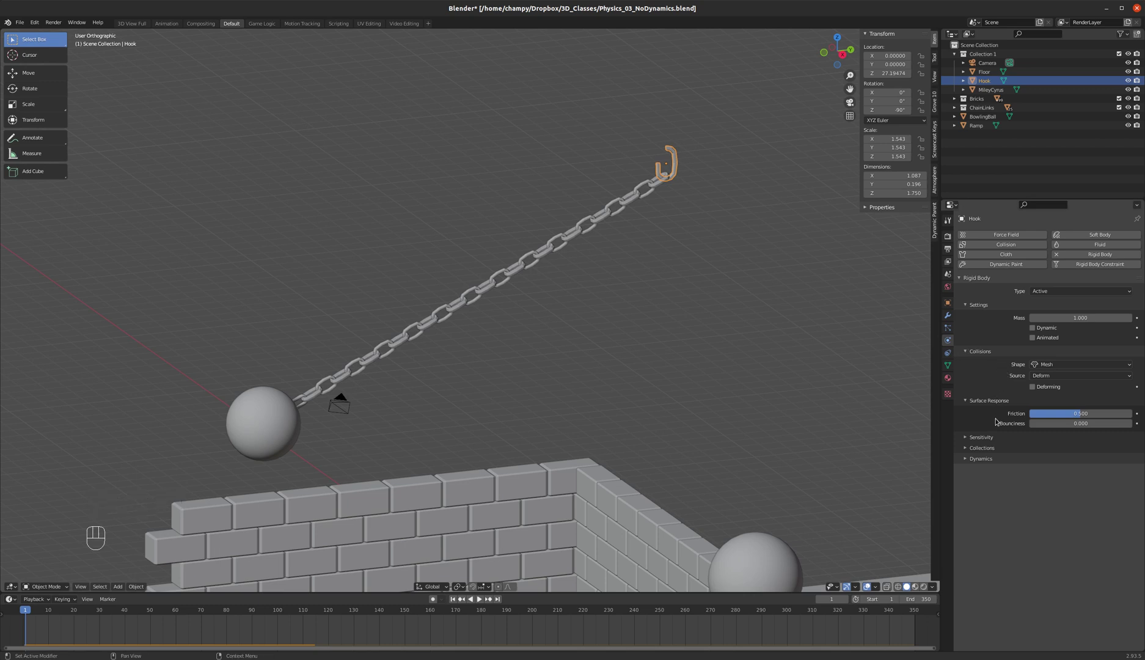
left_click(968, 437)
scroll("up", 3)
scroll("down", 3)
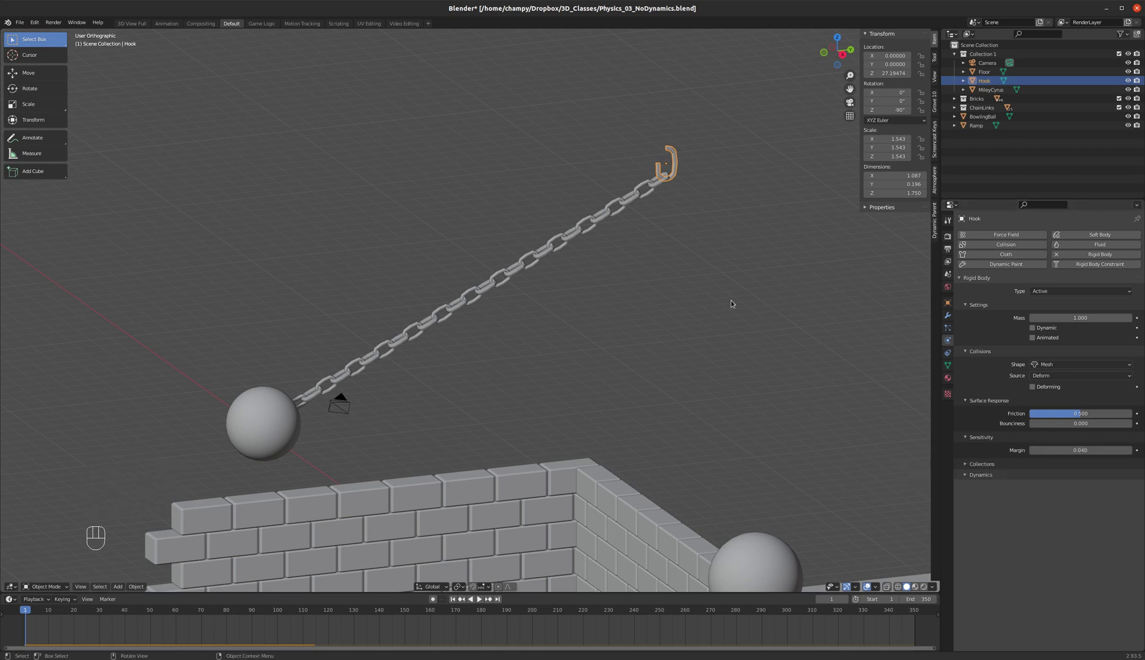
scroll("up", 3)
scroll("down", 3)
scroll("up", 3)
scroll("down", 3)
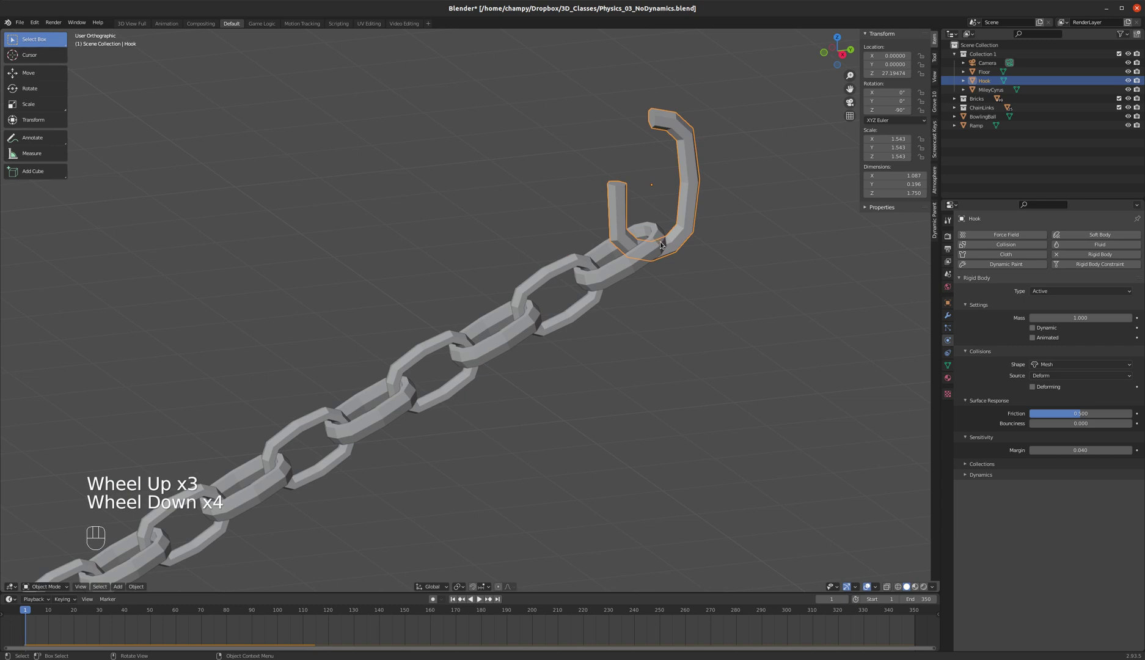
scroll("down", 3)
scroll("down", 3)
scroll("down", 3)
scroll("up", 3)
scroll("down", 3)
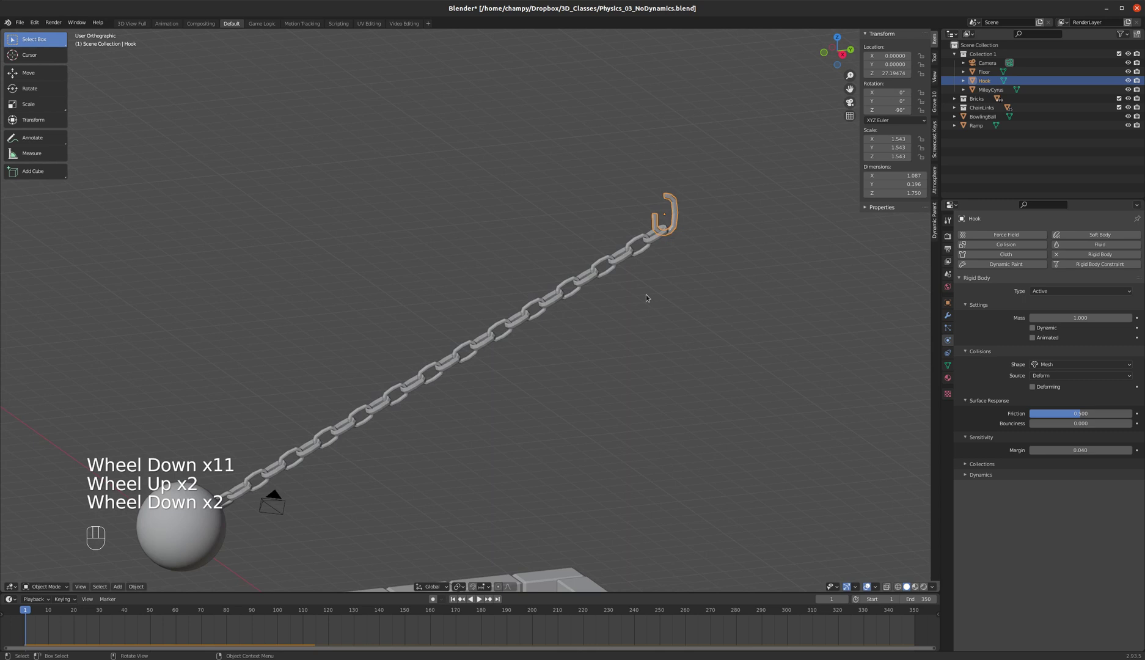
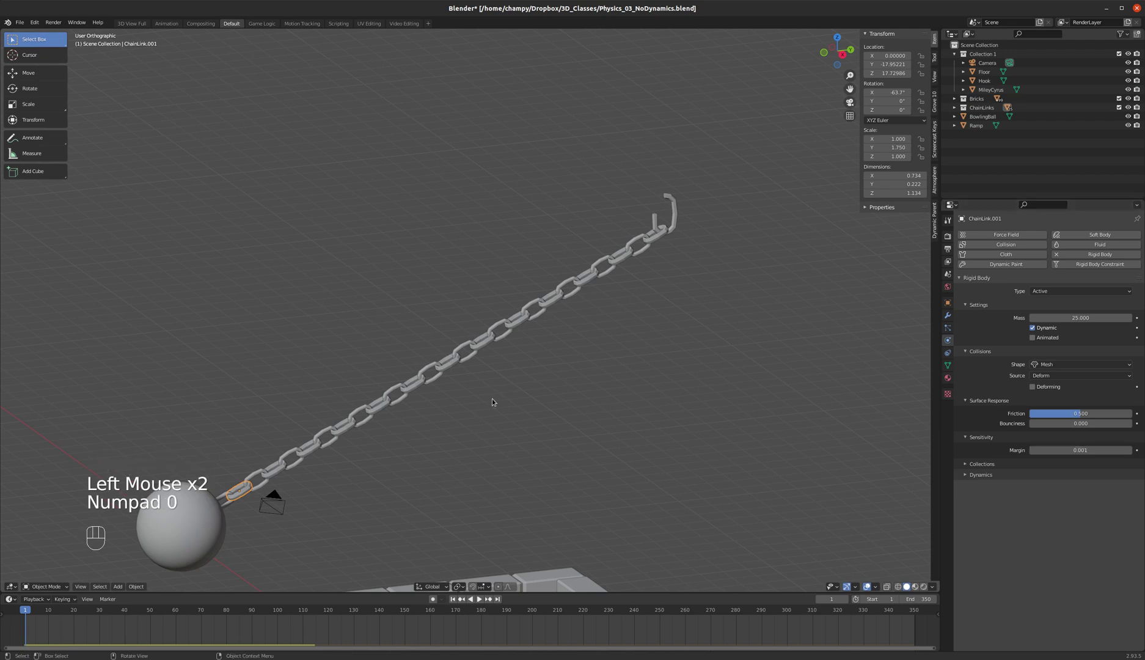
left_click_drag(653, 213, 260, 531)
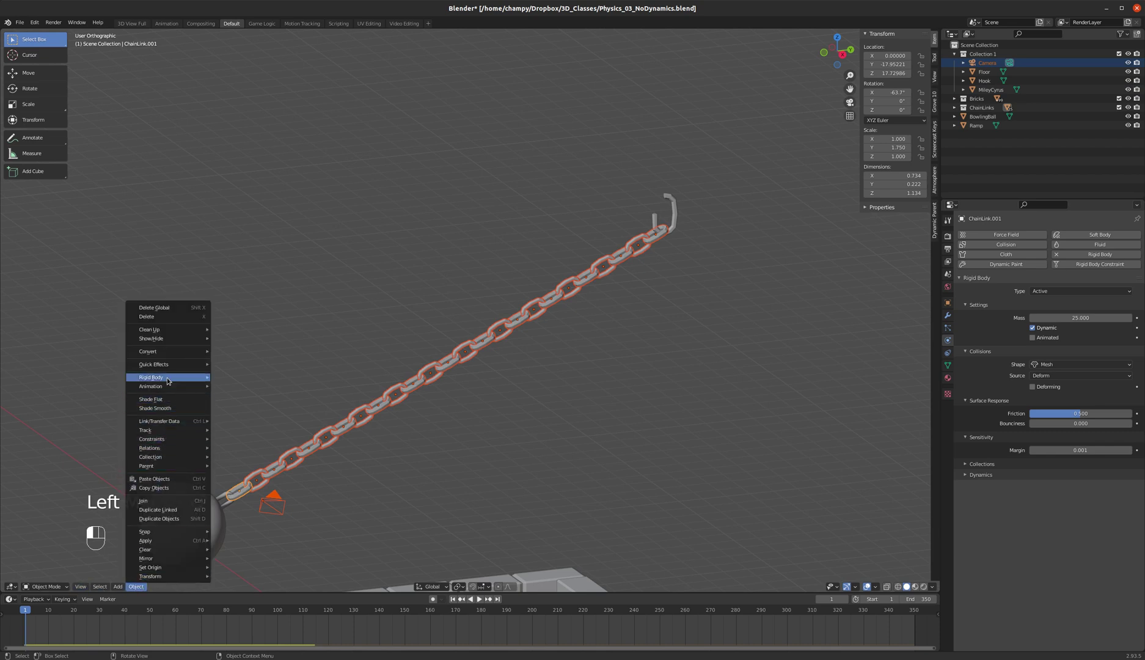
left_click_drag(276, 387, 266, 430)
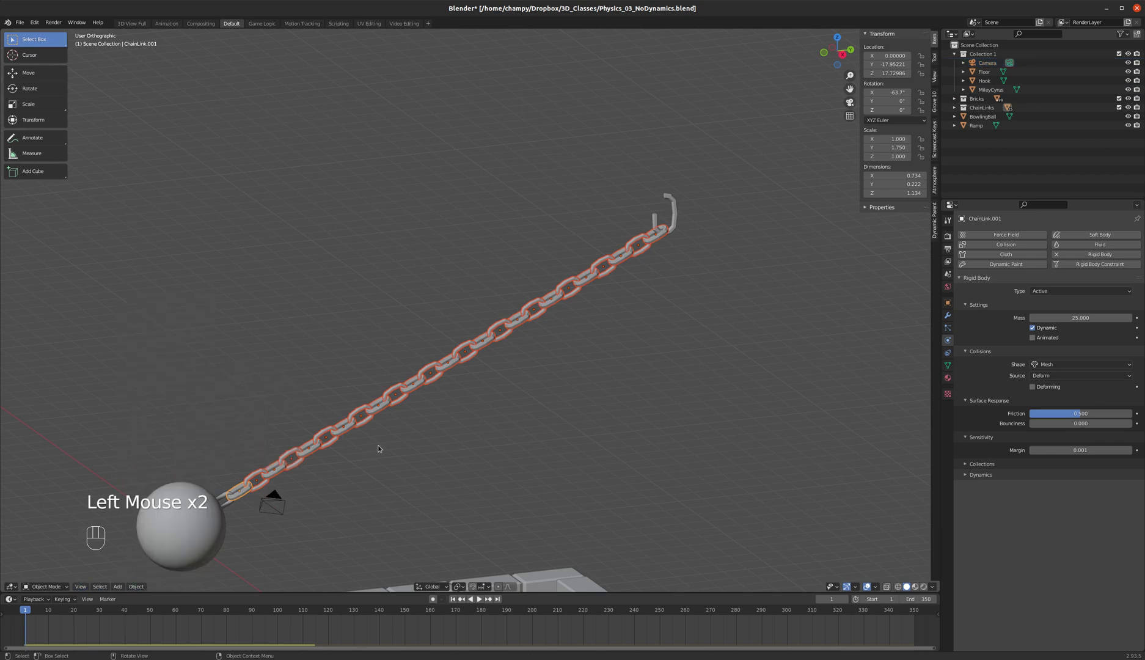
scroll("down", 3)
key("a")
key("a")
middle_click(411, 395)
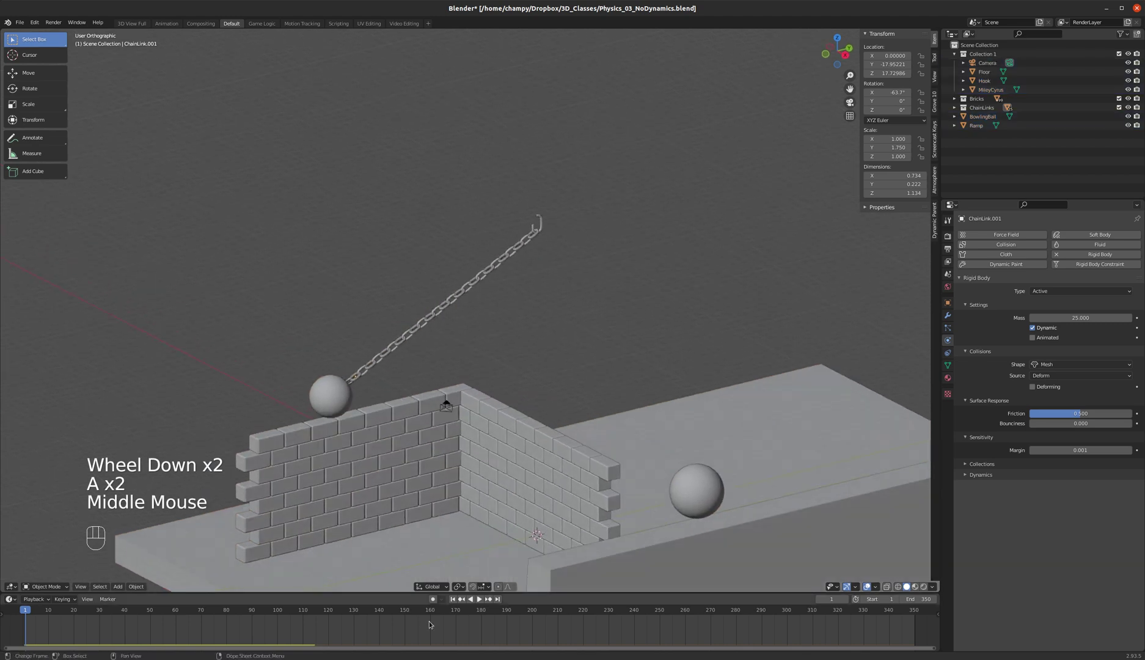
left_click(485, 600)
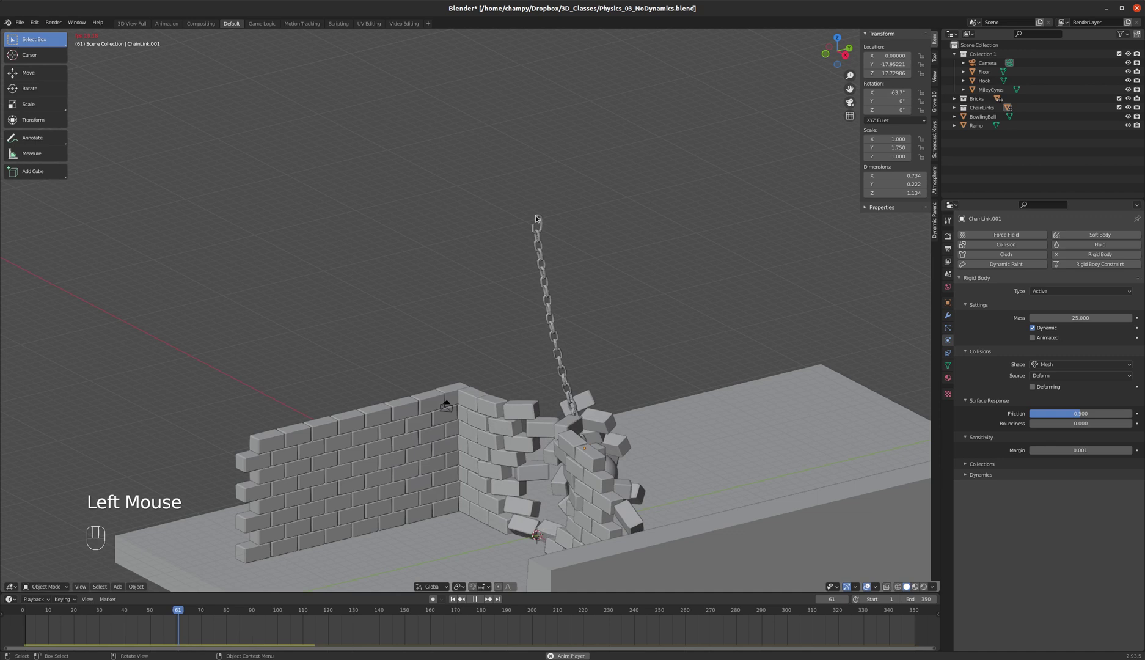
scroll("down", 3)
middle_click(469, 237)
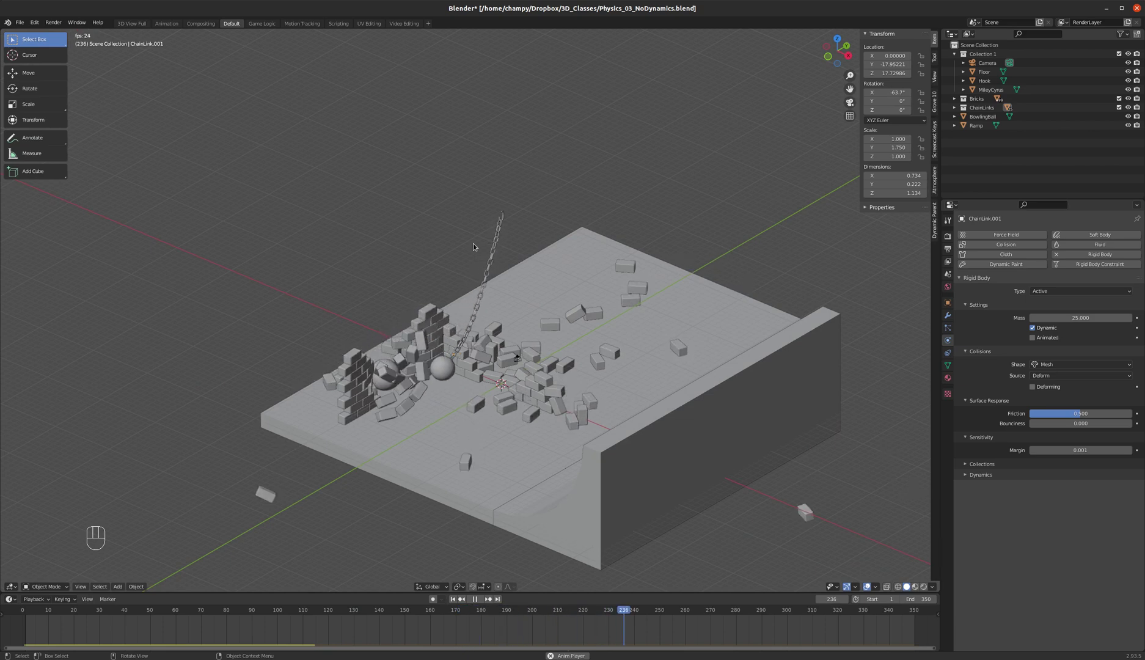
left_click_drag(448, 248, 508, 235)
left_click_drag(435, 256, 512, 267)
scroll("up", 3)
scroll("down", 3)
left_click_drag(623, 285, 552, 300)
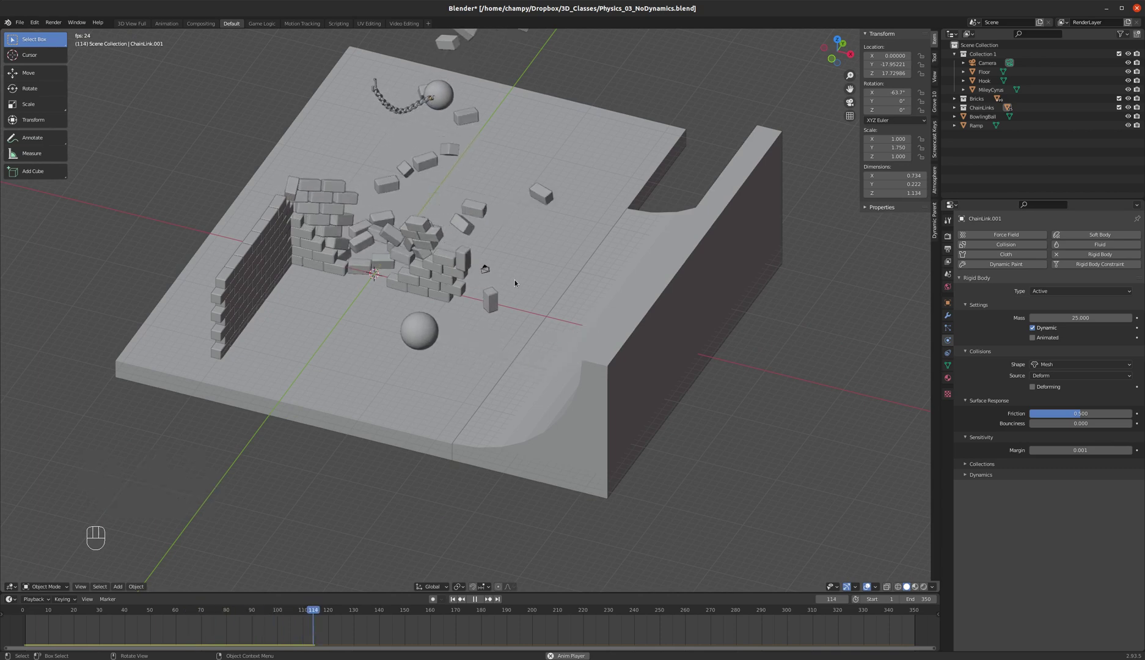
left_click_drag(518, 281, 492, 274)
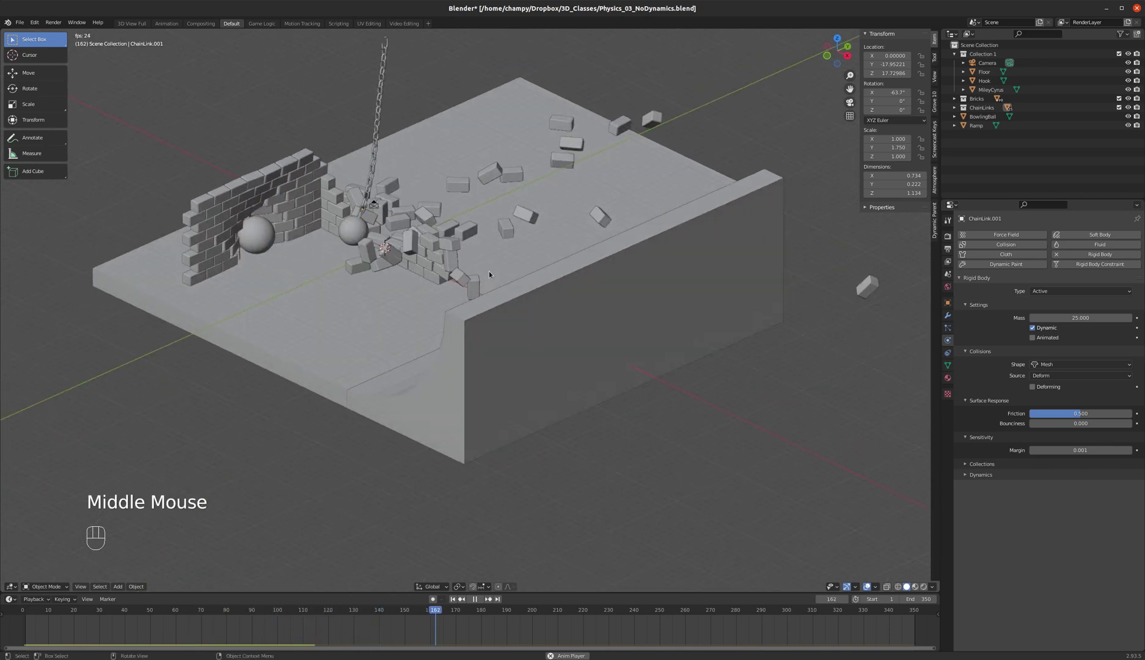
scroll("down", 3)
scroll("up", 3)
middle_click(410, 221)
scroll("down", 3)
scroll("up", 3)
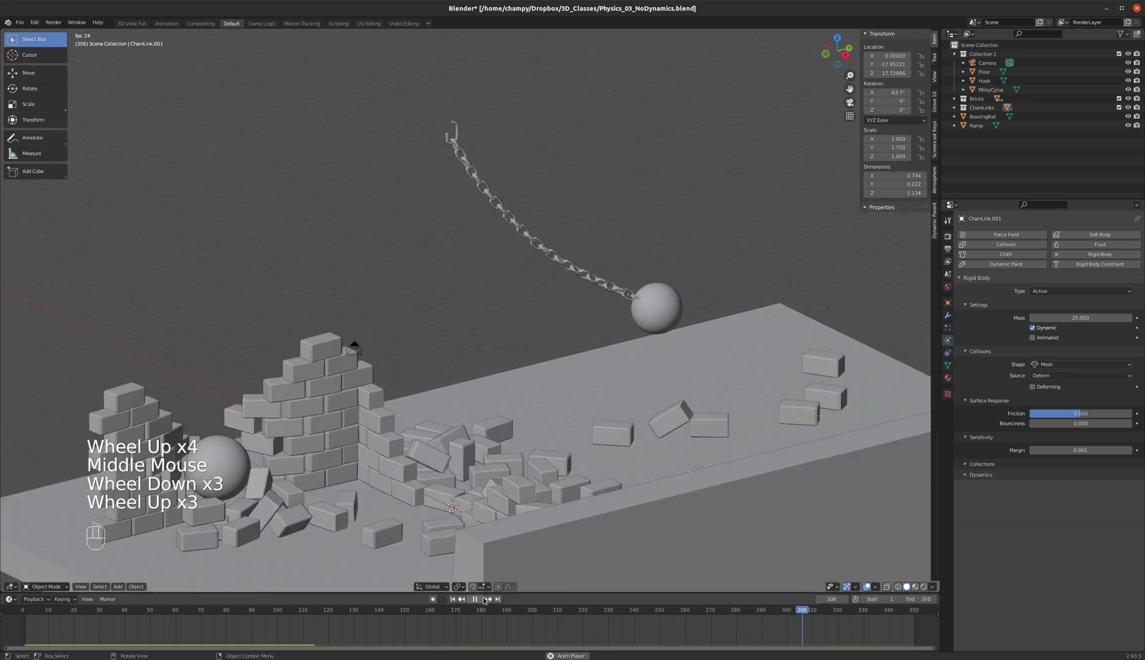
left_click(498, 261)
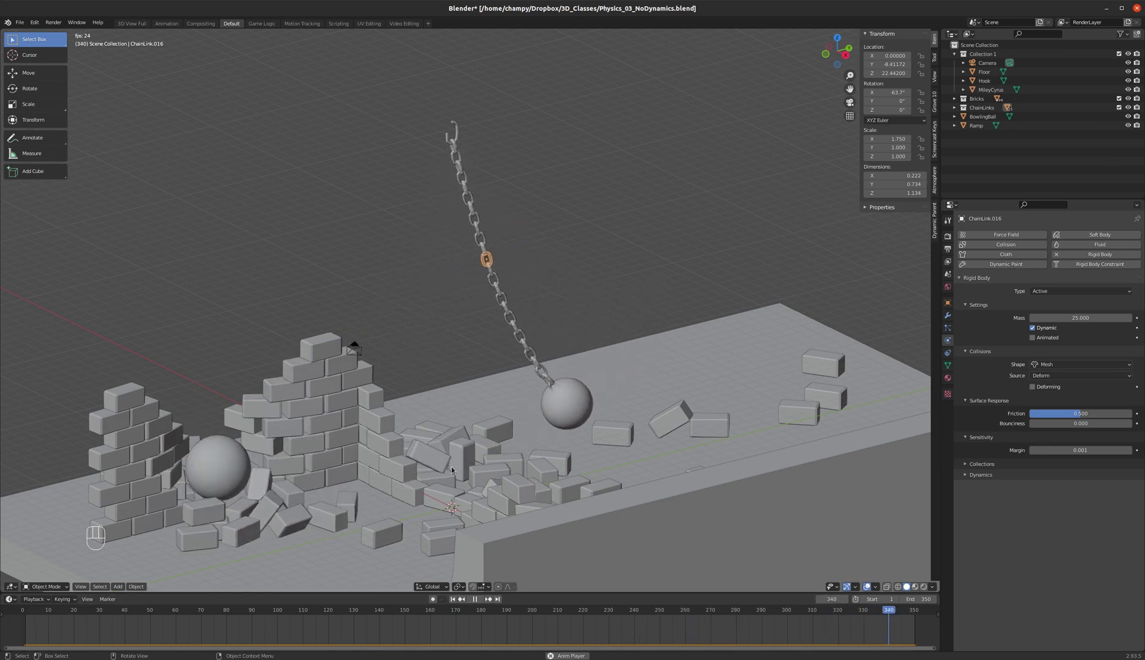
scroll("down", 3)
left_click_drag(503, 368, 461, 338)
middle_click(443, 343)
left_click(449, 342)
middle_click(456, 342)
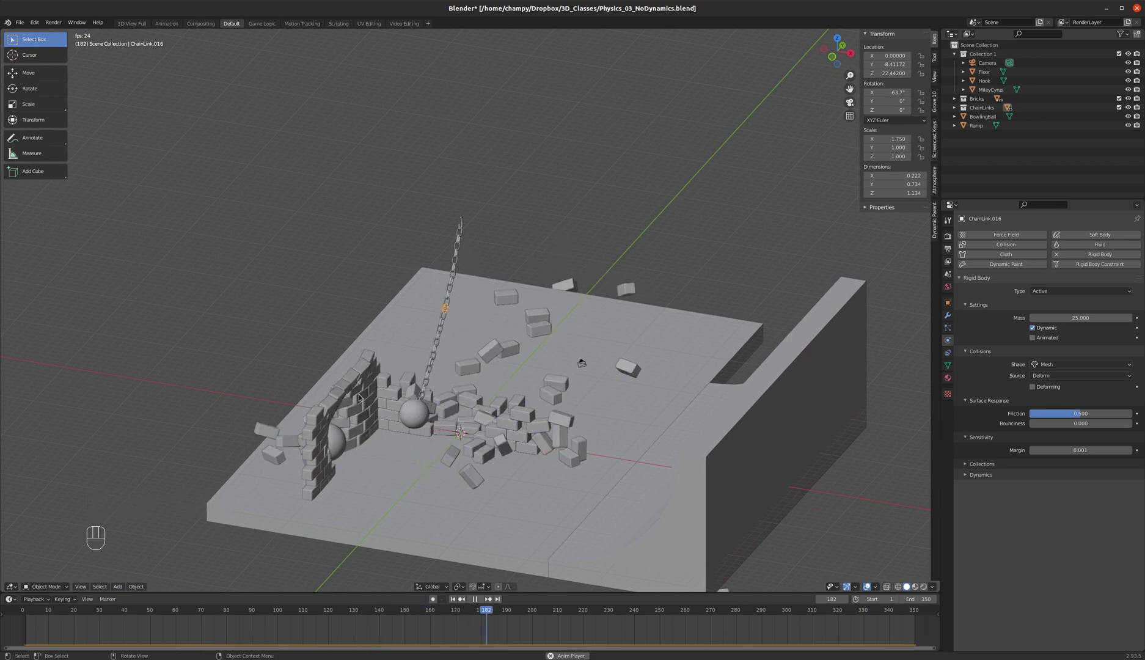
left_click(479, 597)
left_click(456, 600)
left_click_drag(453, 406, 501, 396)
left_click(742, 288)
Step: Move the bowling ball up above the ramp, test the drop, and rewind to frame 1
middle_click(745, 323)
key("g")
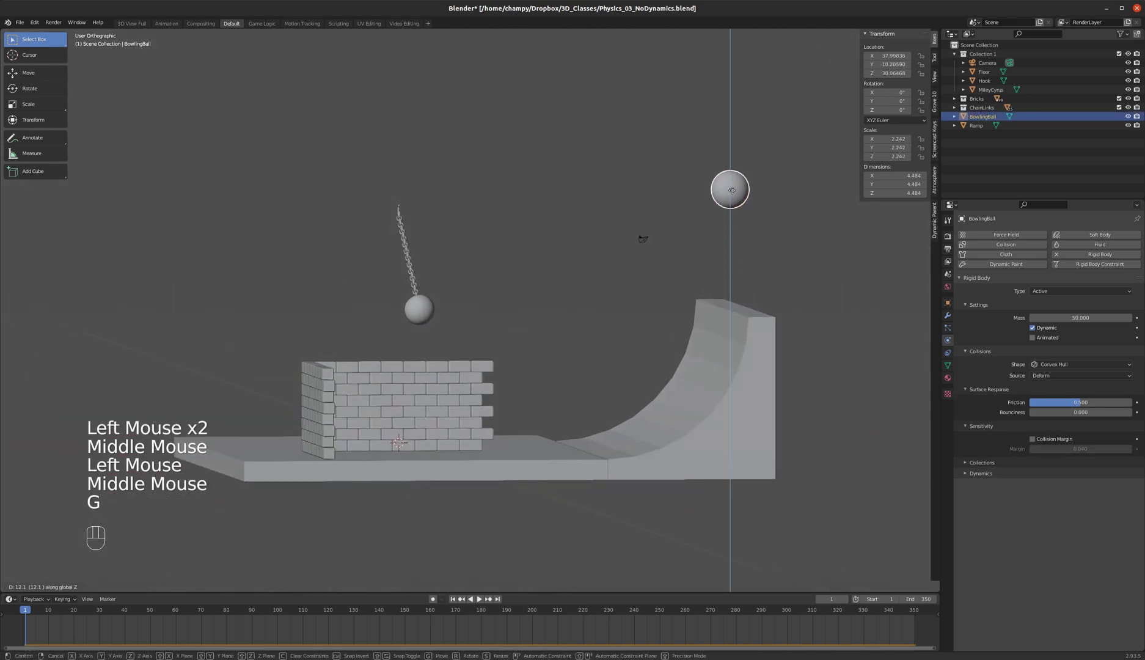
left_click_drag(624, 323, 567, 360)
left_click_drag(579, 330, 574, 310)
left_click(482, 602)
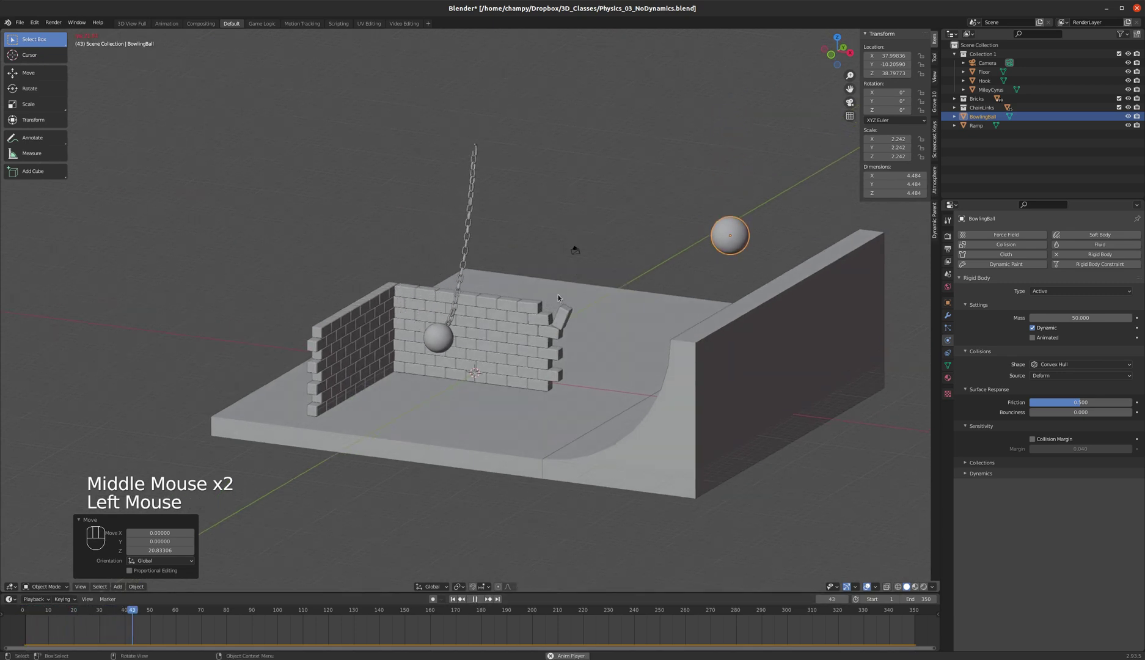
key("space")
left_click(458, 599)
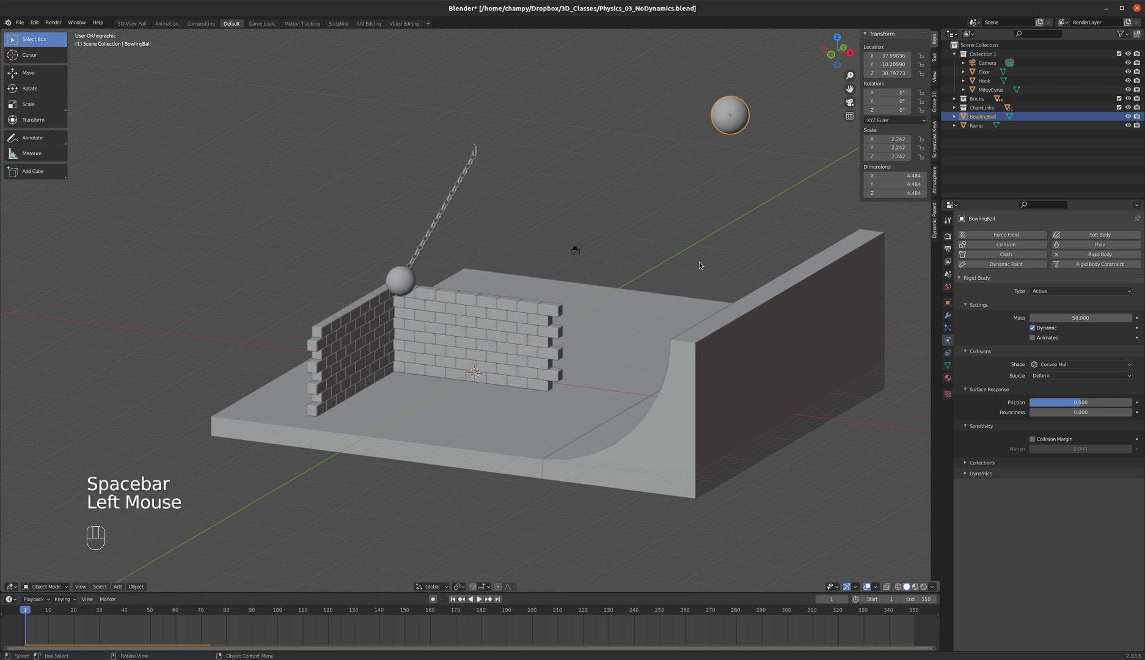
Step: From front view, lift the bowling ball much higher above the ramp's upper end
key("KP_1")
key("g")
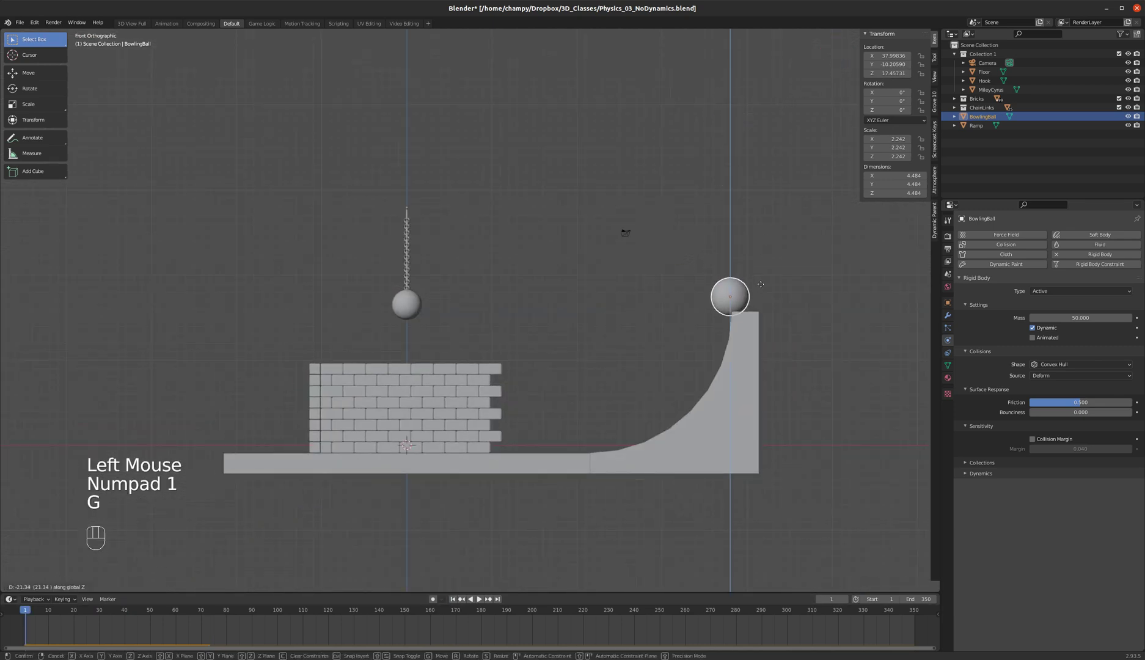
key("g")
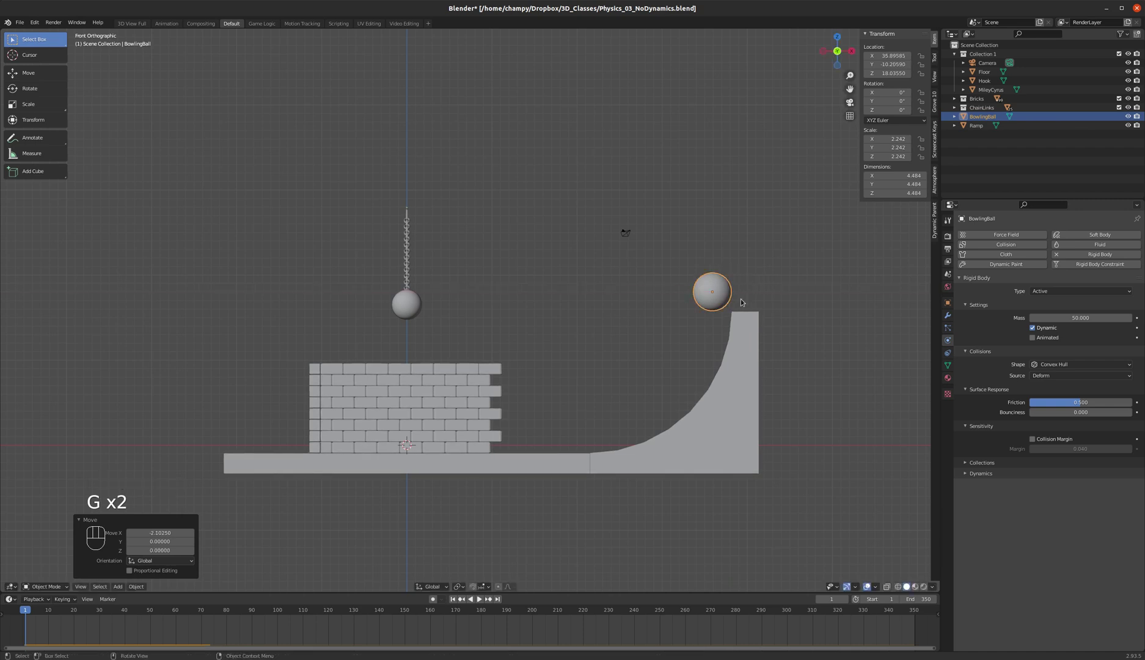
key("g")
scroll("up", 3)
scroll("down", 3)
scroll("up", 3)
scroll("down", 3)
key("g")
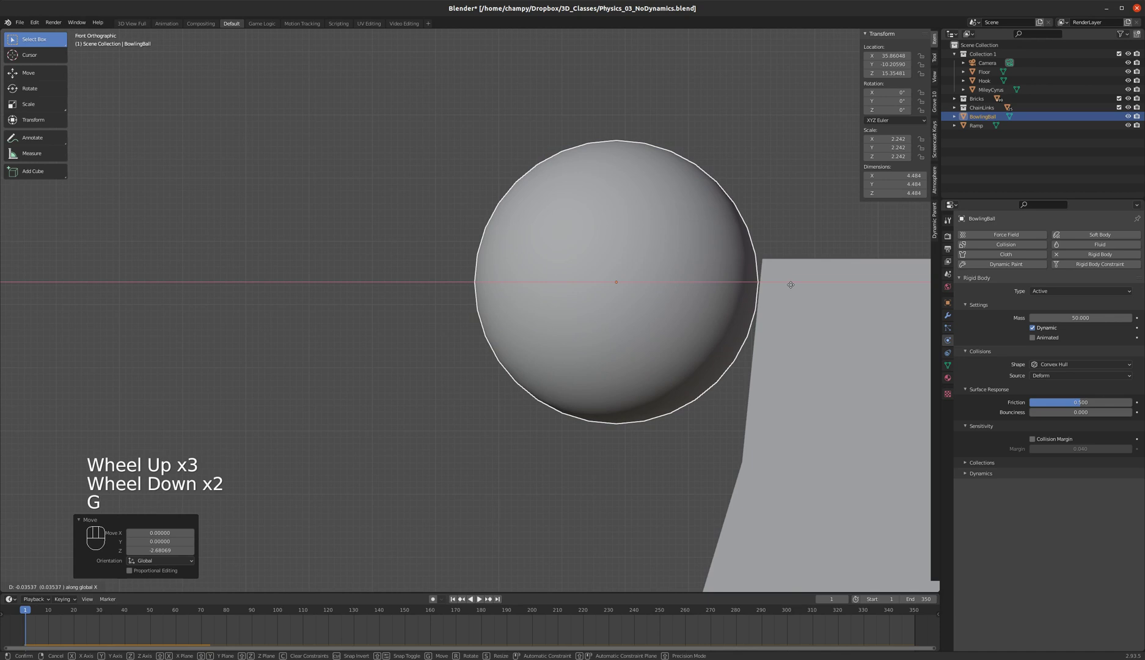
scroll("down", 3)
key("g")
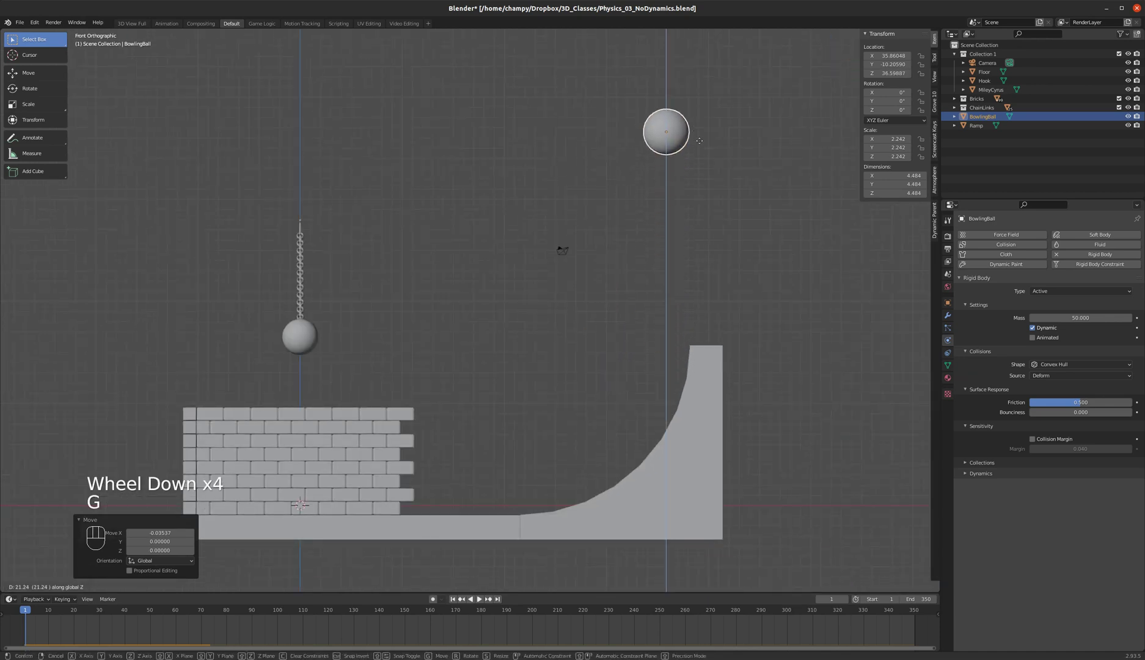
left_click_drag(734, 154, 700, 171)
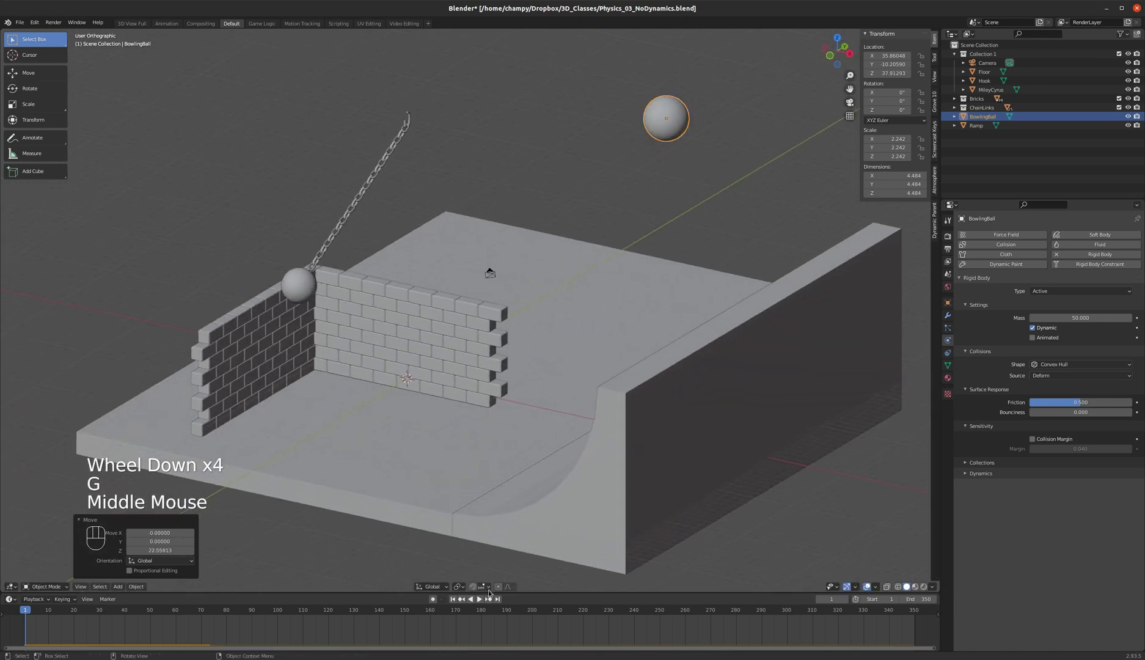
Step: Run the simulation so the higher-dropped ball rolls down and the wall gets smashed
left_click(485, 600)
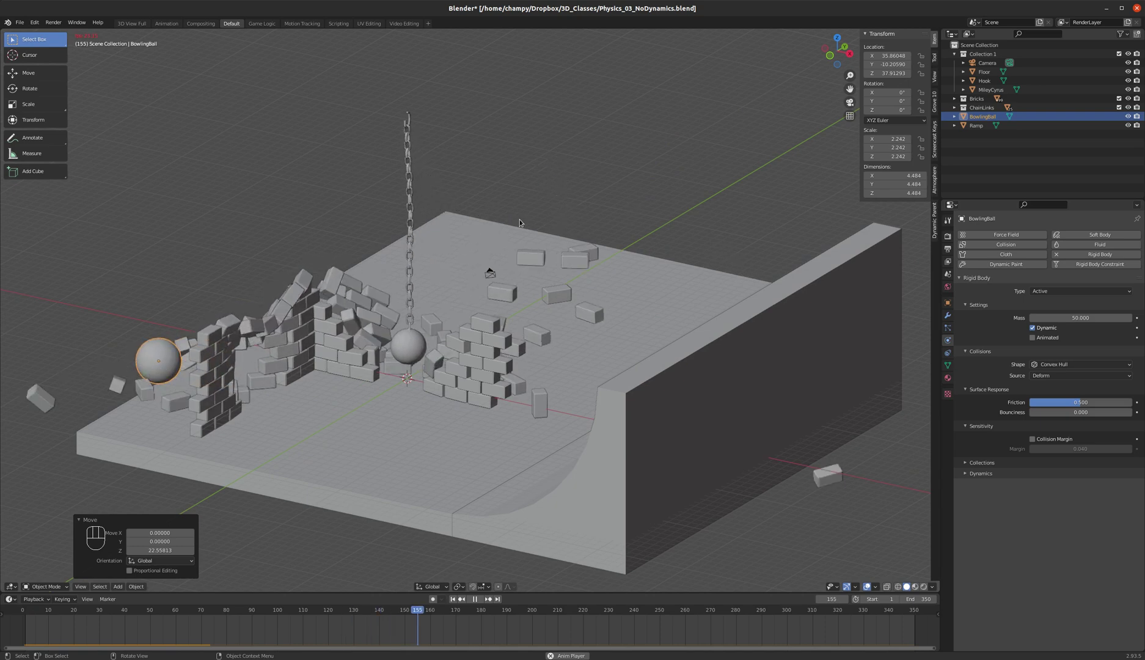
scroll("down", 3)
scroll("up", 3)
scroll("down", 3)
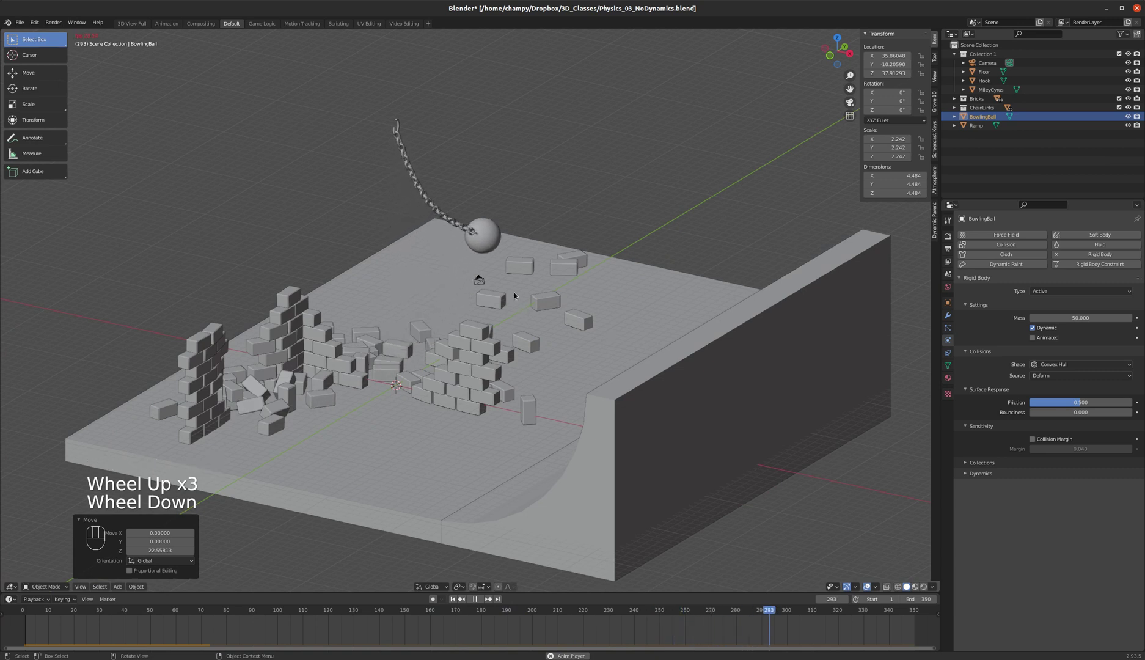